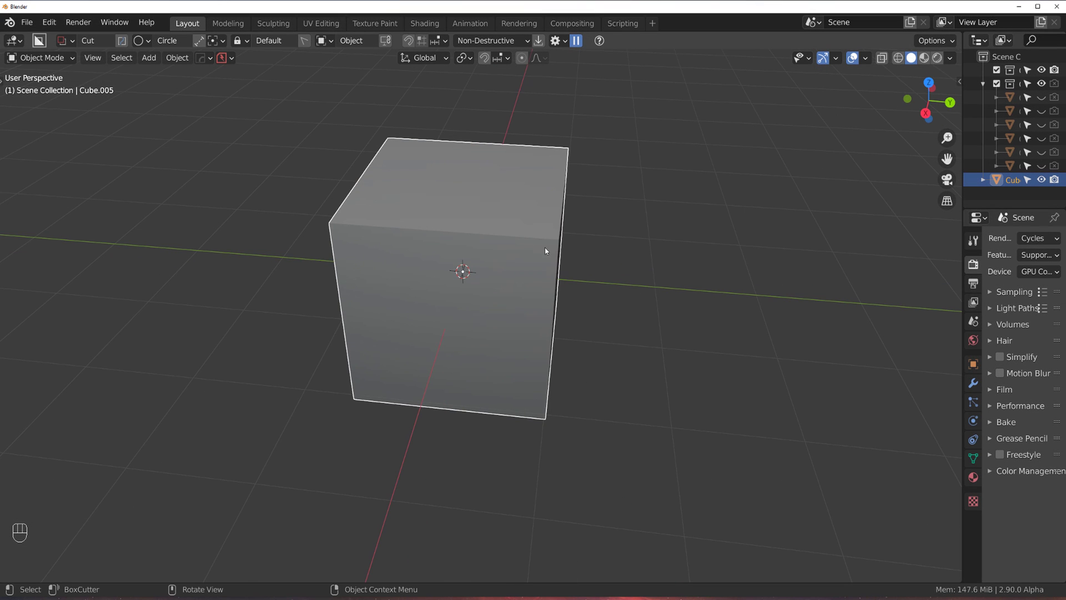
# Orbit the view around the cube to frame it for editing
pyautogui.moveTo(549, 247); pyautogui.dragTo(437, 336)
pyautogui.middleClick(517, 208)
pyautogui.middleClick(512, 229)
pyautogui.middleClick(504, 331)
# Enter mesh editing on the cube and browse the MESHmachine menu's Normals submenu
pyautogui.press('y')
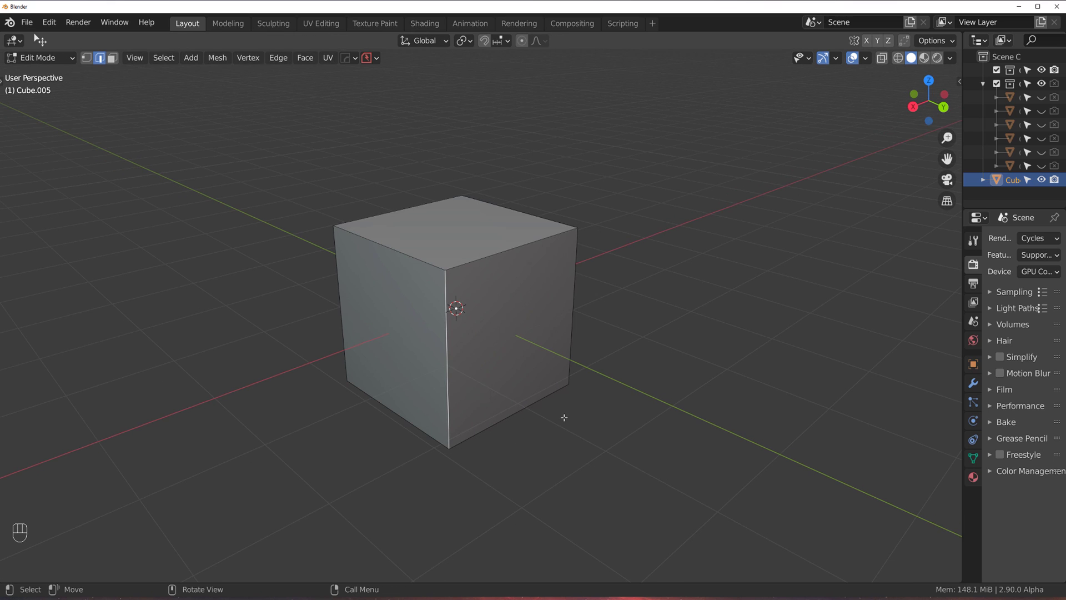
pyautogui.press('y')
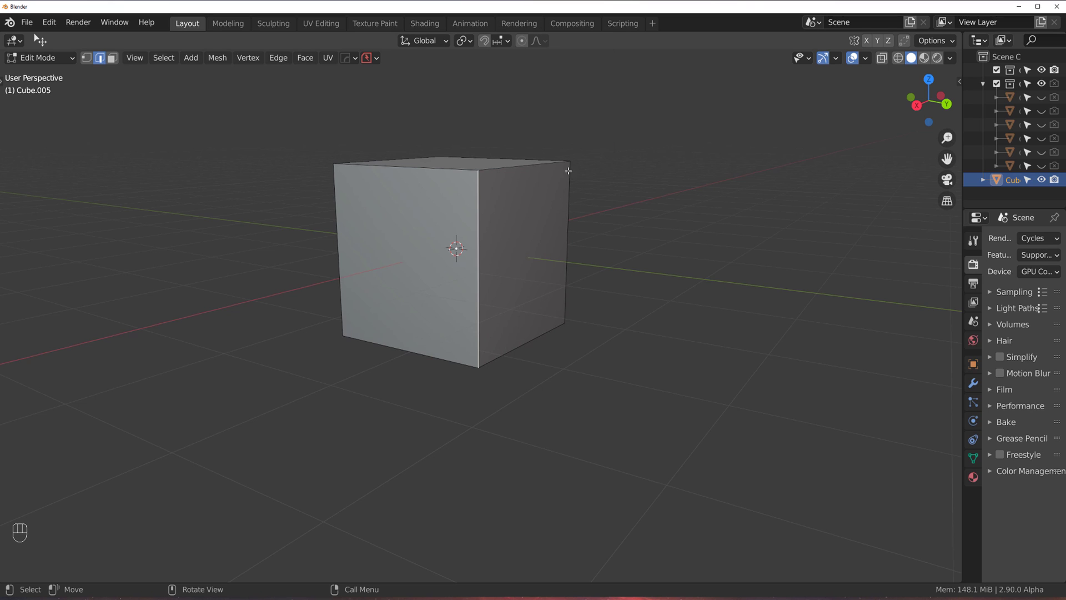
pyautogui.press('y')
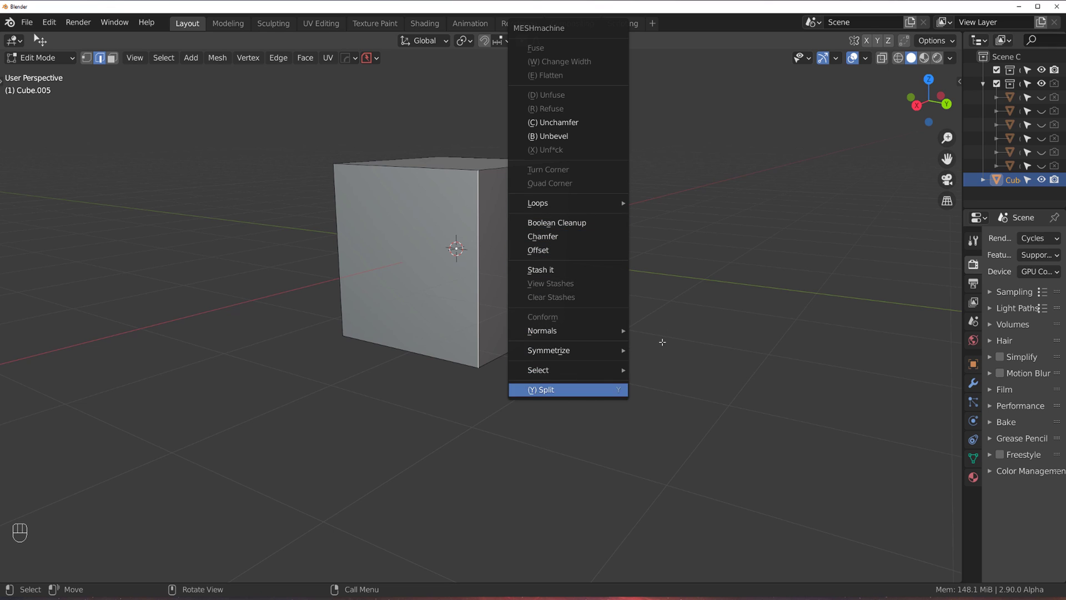
pyautogui.press('y')
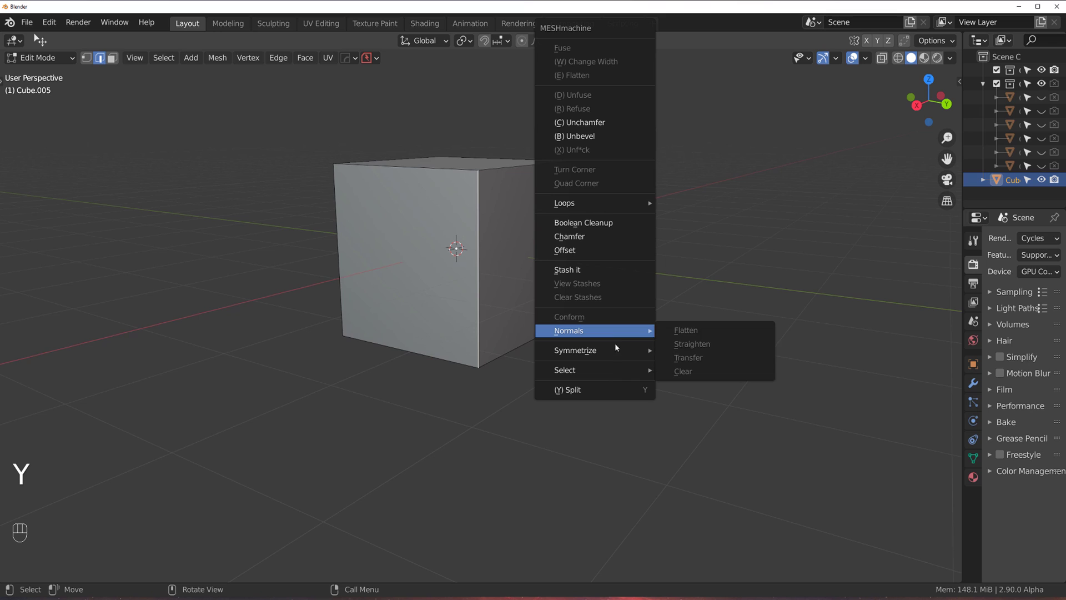
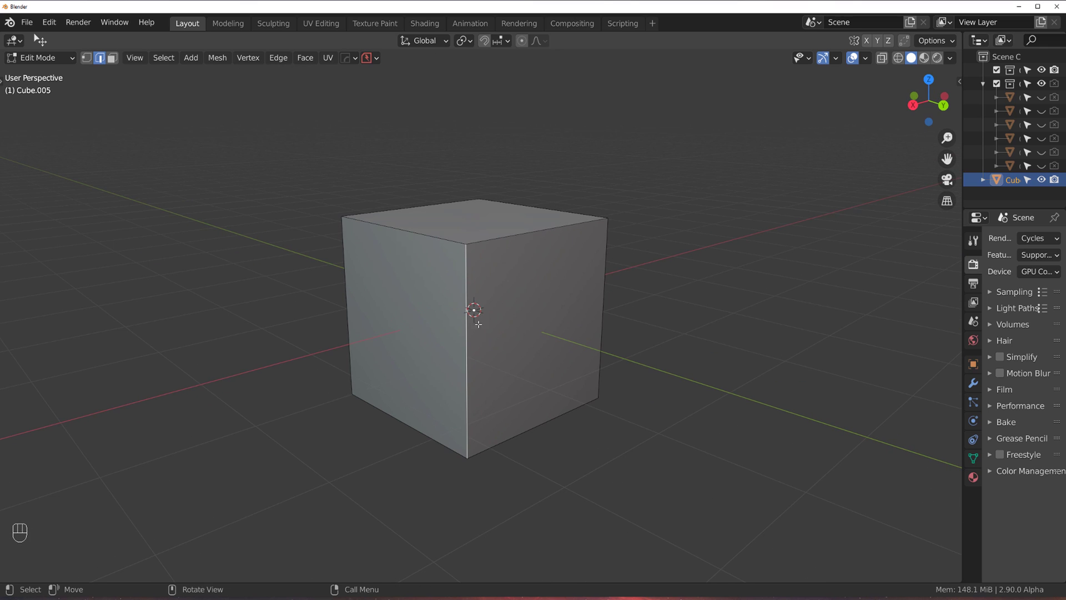
# Bevel the cube's vertical edges and rims into an octagonal chamfered block, then leave editing
pyautogui.press('shift+g')
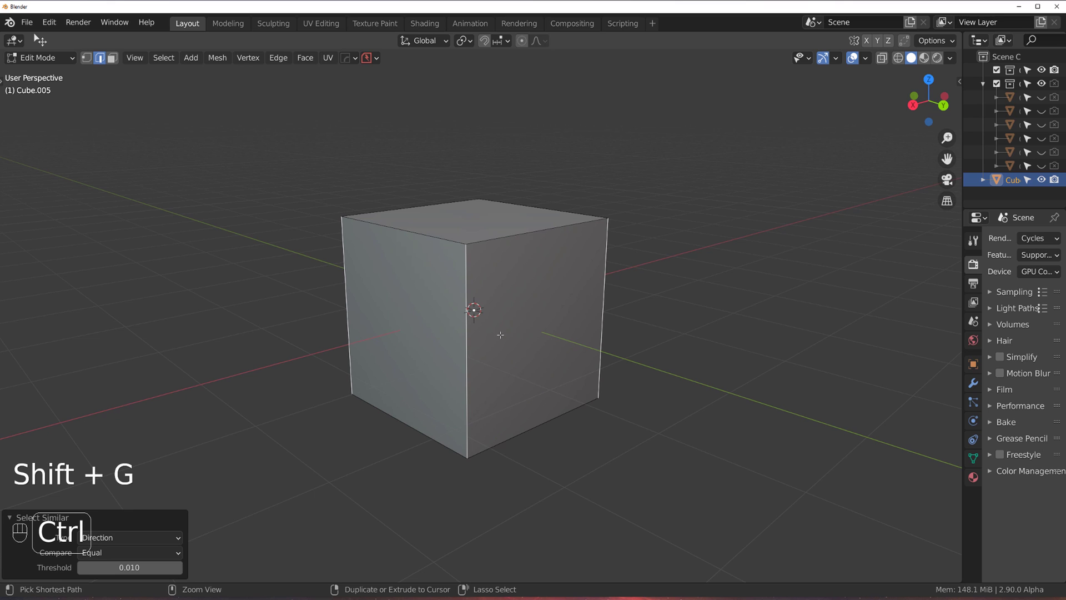
pyautogui.press('ctrl+b')
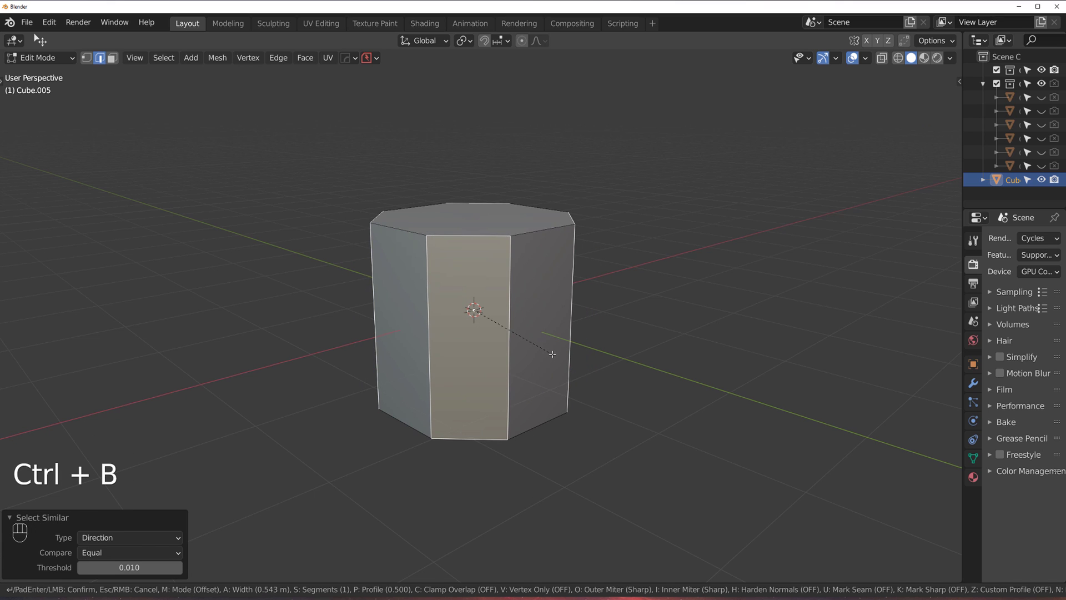
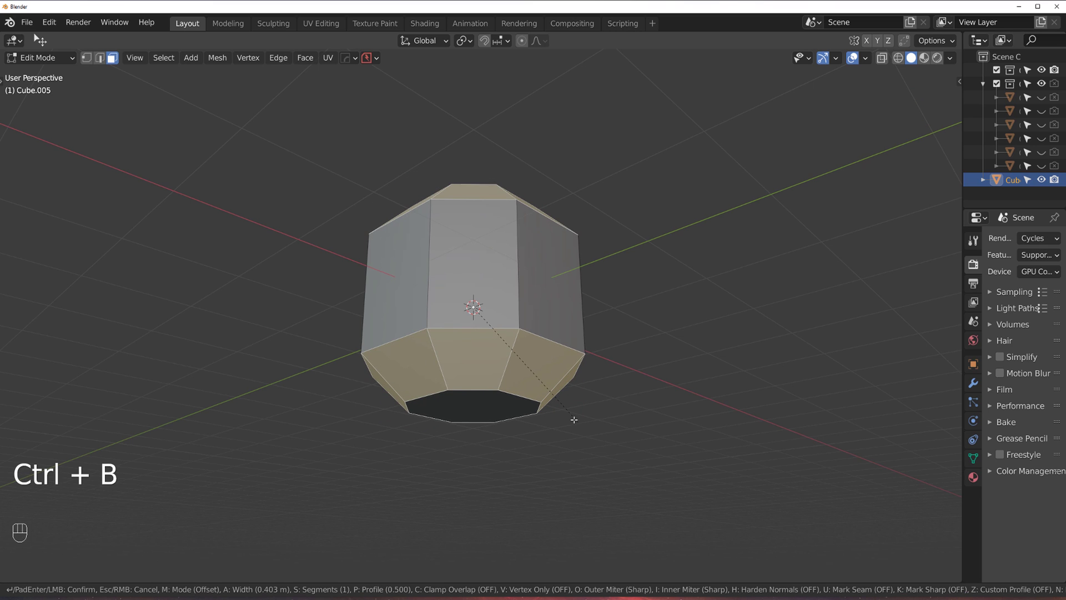
pyautogui.click(552, 344)
pyautogui.click(510, 329)
pyautogui.press('Tab')
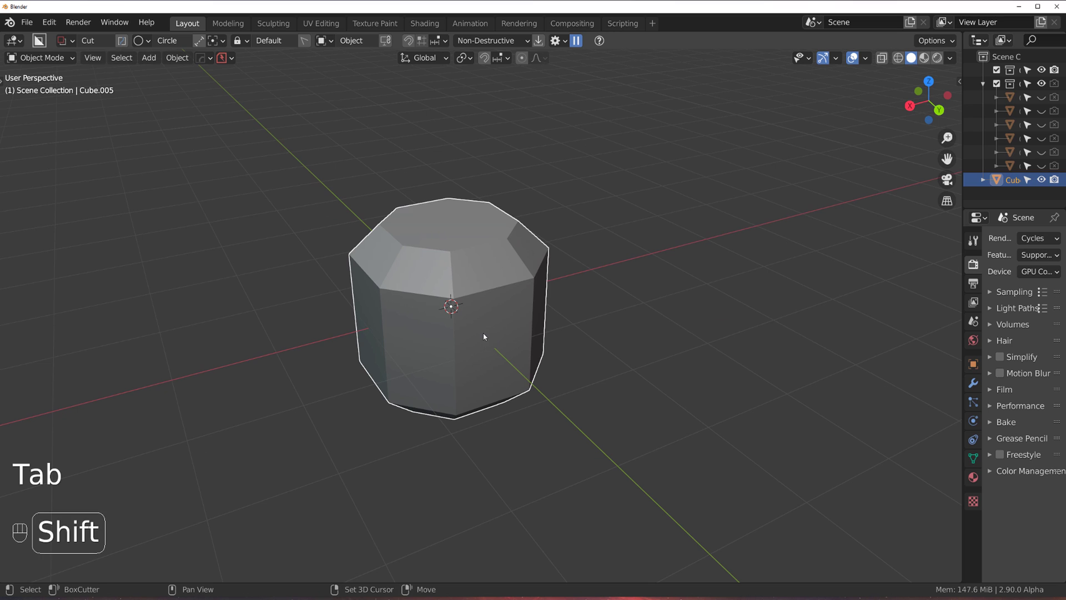
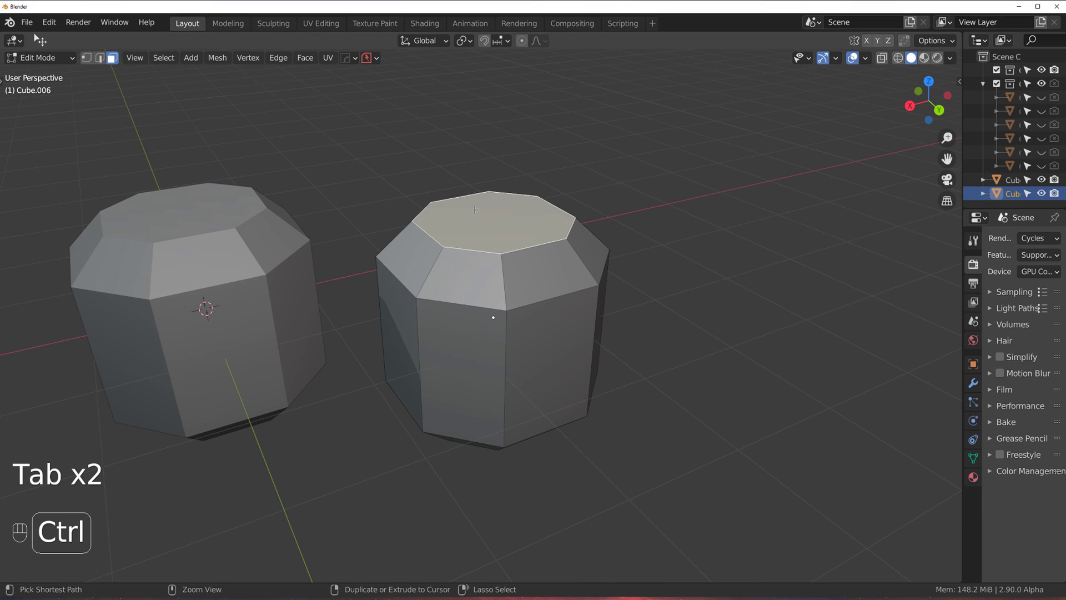
# Duplicate the block as Cube.006 beside it and start chamfering its top-face rim
pyautogui.press('ctrl+KP_Add')
pyautogui.press('f')
pyautogui.press('Tab')
pyautogui.click(554, 286)
pyautogui.press('Tab')
pyautogui.click(563, 280)
pyautogui.press('ctrl+b')
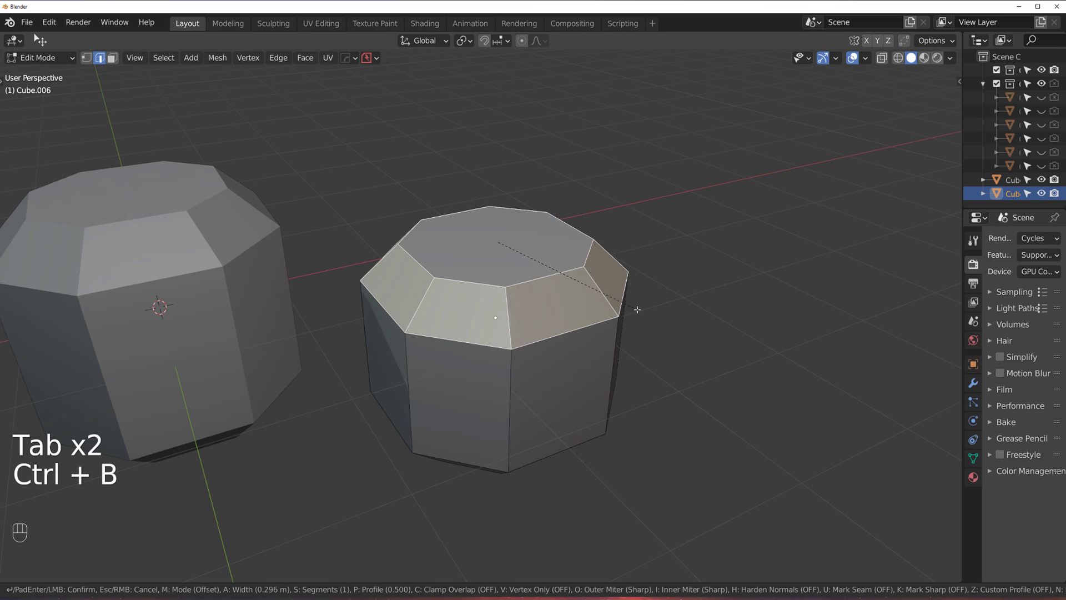
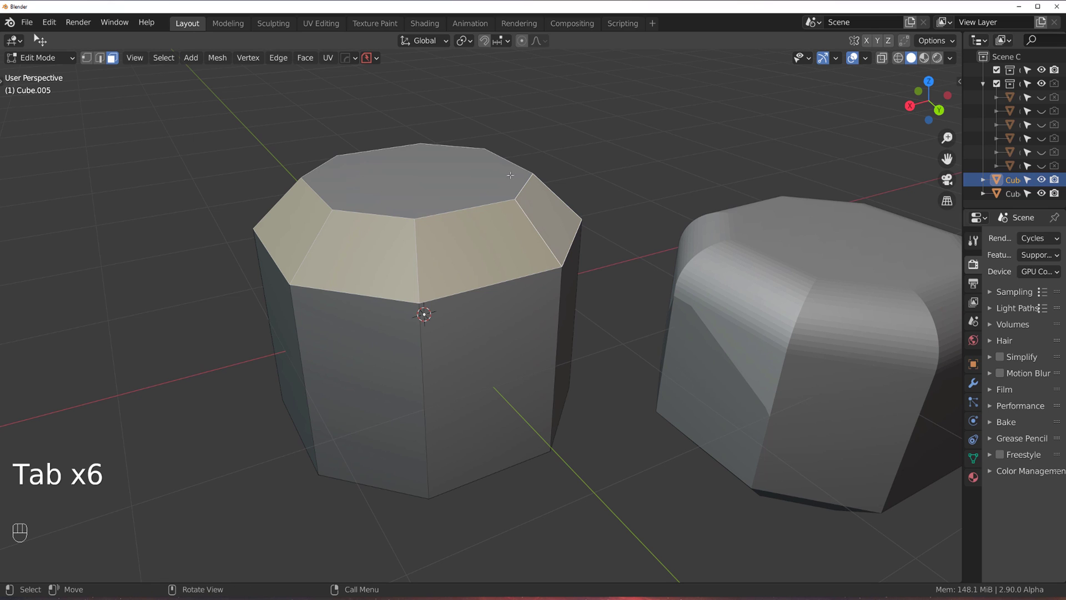
# Fuse the chamfered top rim into a smooth multi-segment fillet and inspect it
pyautogui.press('y')
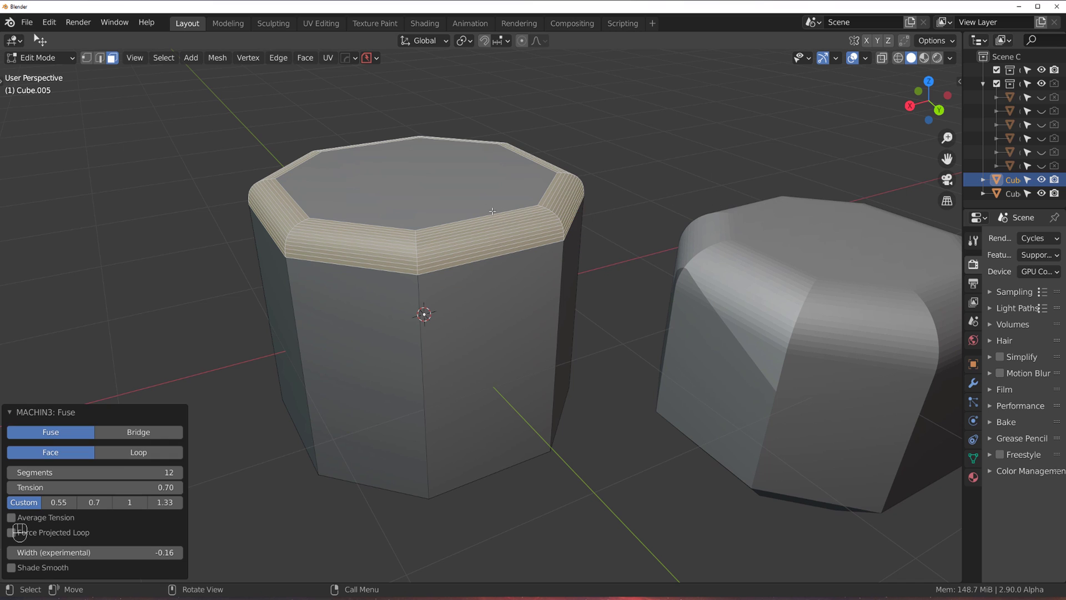
pyautogui.press('Tab')
pyautogui.middleClick(473, 258)
pyautogui.click(443, 258)
pyautogui.moveTo(499, 189); pyautogui.dragTo(543, 183)
# Select one strip of the rounded rim and bring up the MESHmachine tools on it
pyautogui.press('Tab')
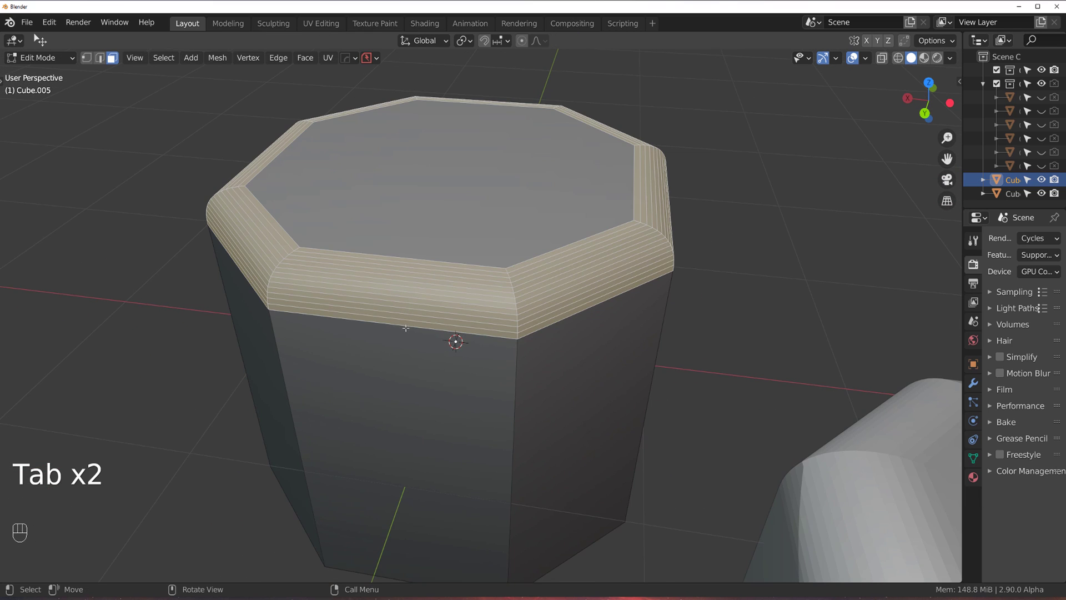
pyautogui.click(413, 318)
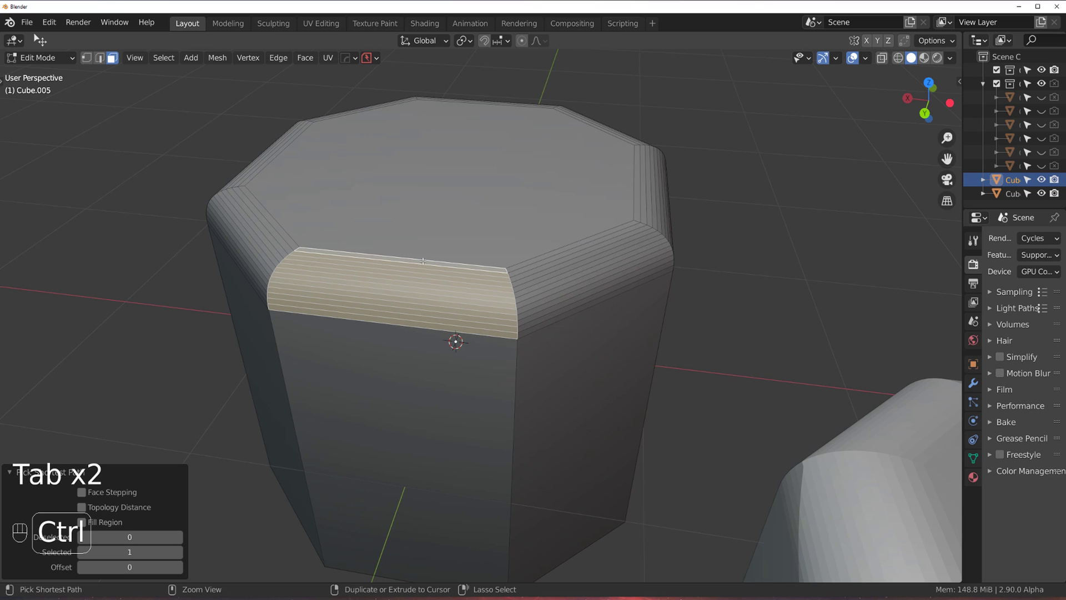
pyautogui.press('y')
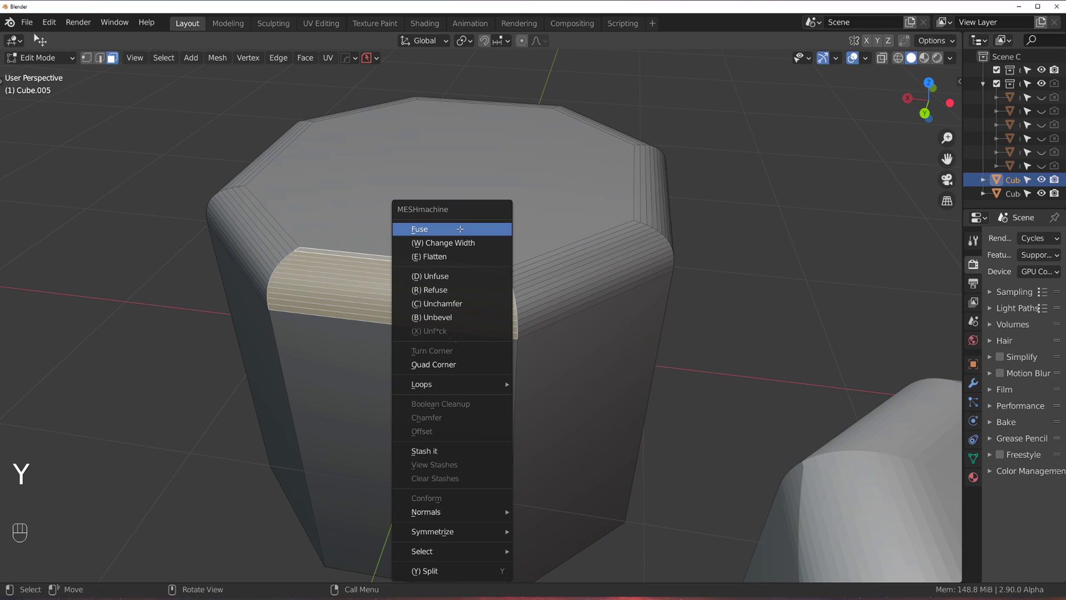
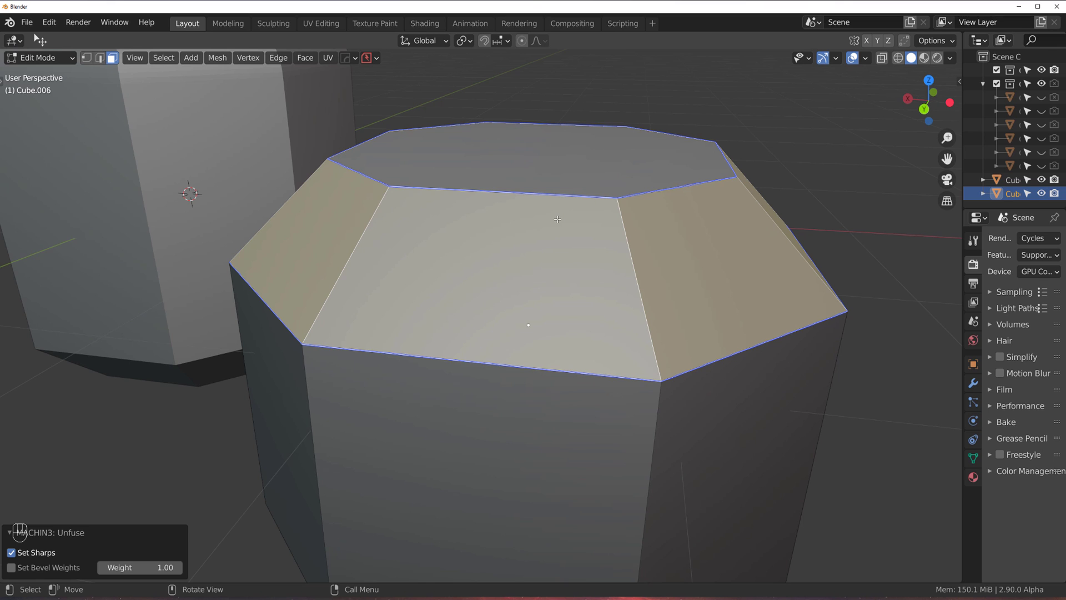
# Unchamfer Cube.006's top rim back to a sharp octagonal edge and return to Object Mode
pyautogui.press('y')
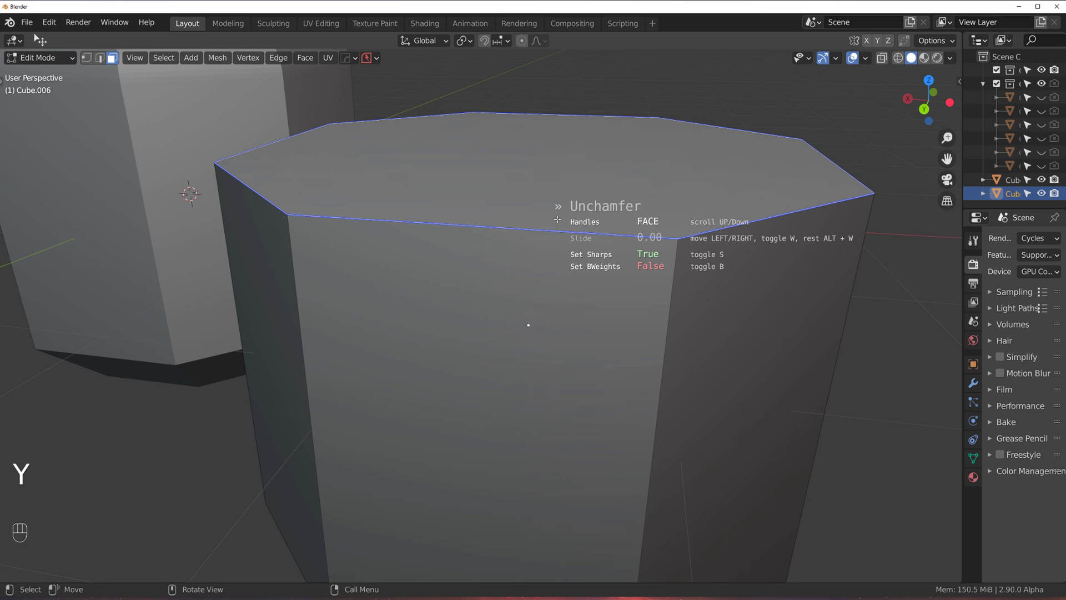
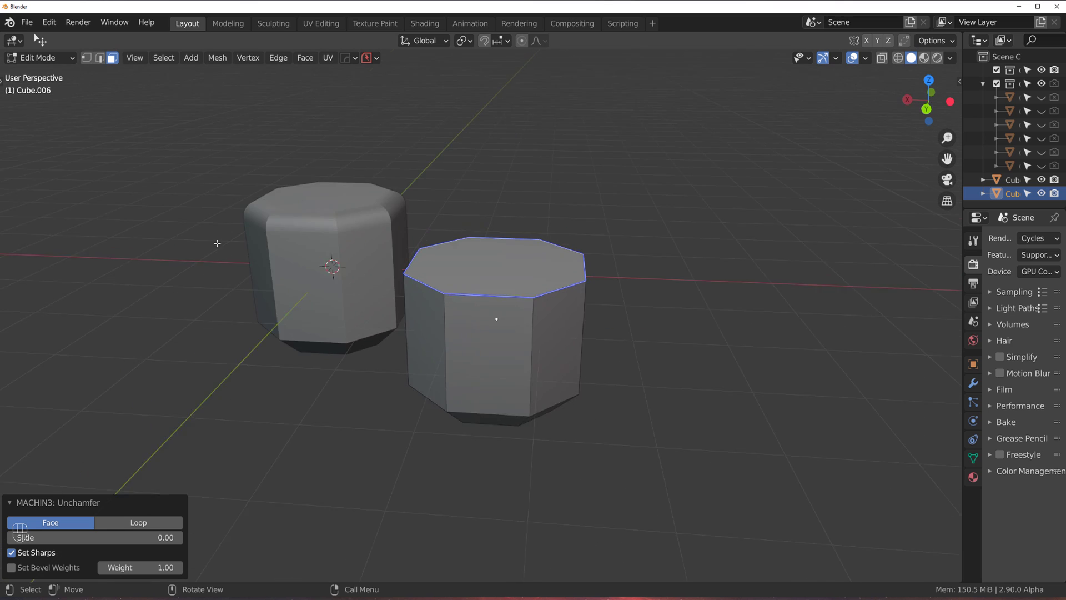
pyautogui.press('Tab')
# Add a new cube, Cube.007, and move it beside the octagonal blocks
pyautogui.press('shift+a')
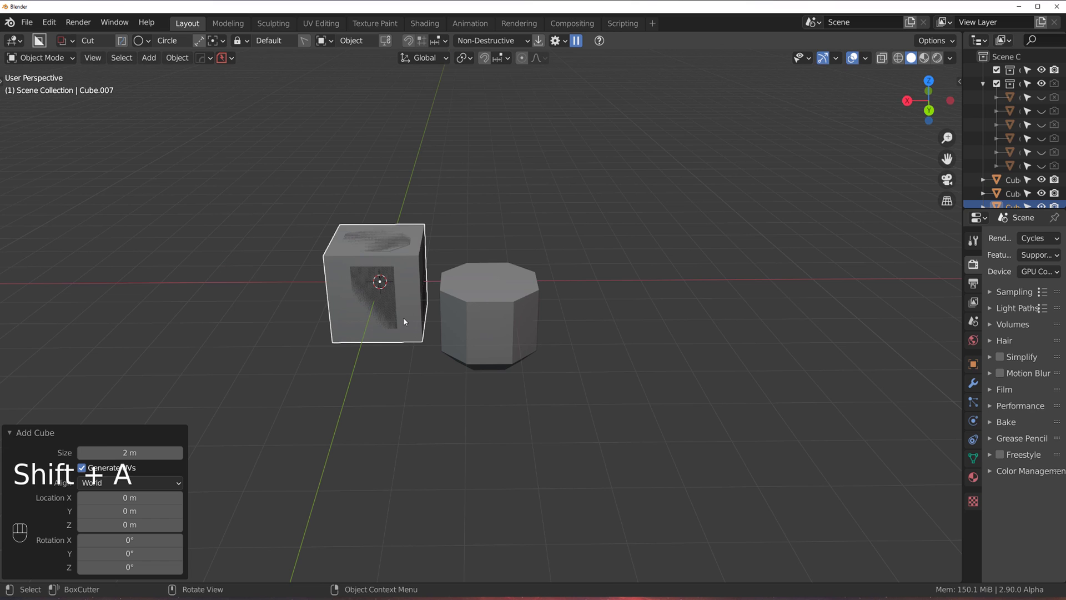
pyautogui.press('g')
pyautogui.middleClick(500, 310)
pyautogui.click(523, 269)
pyautogui.press('Tab')
pyautogui.click(506, 314)
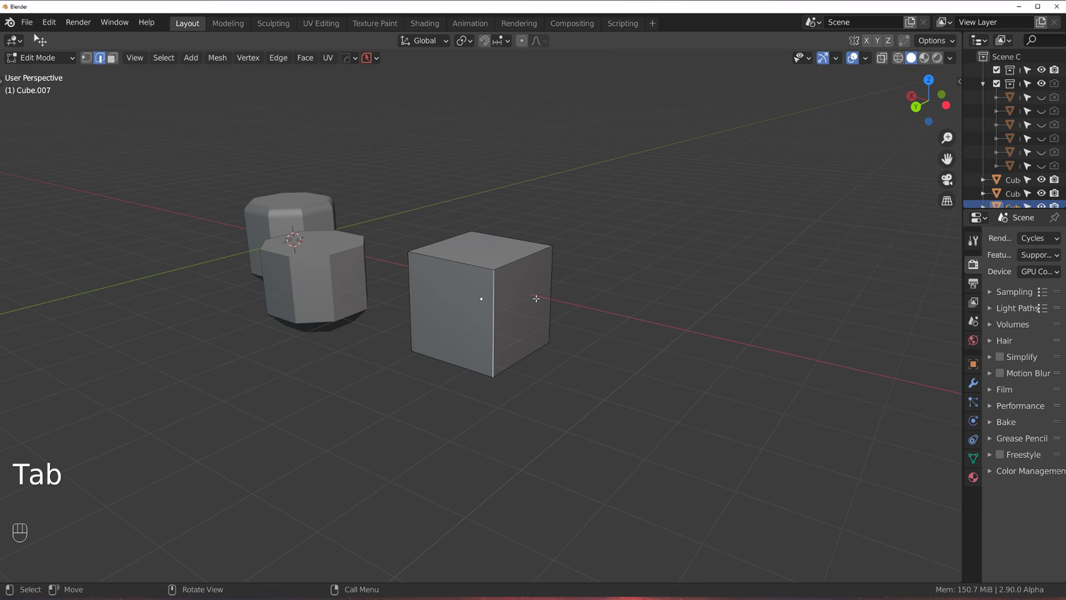
# Chamfer all of Cube.007's edges and reshape one triangular corner into a quad corner
pyautogui.press('a')
pyautogui.press('ctrl+b')
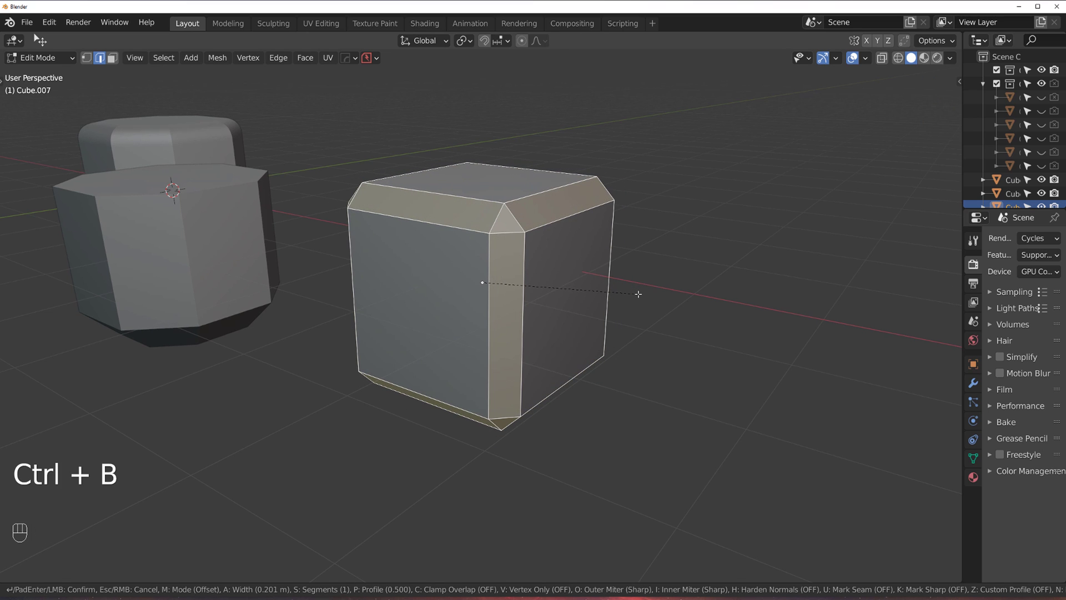
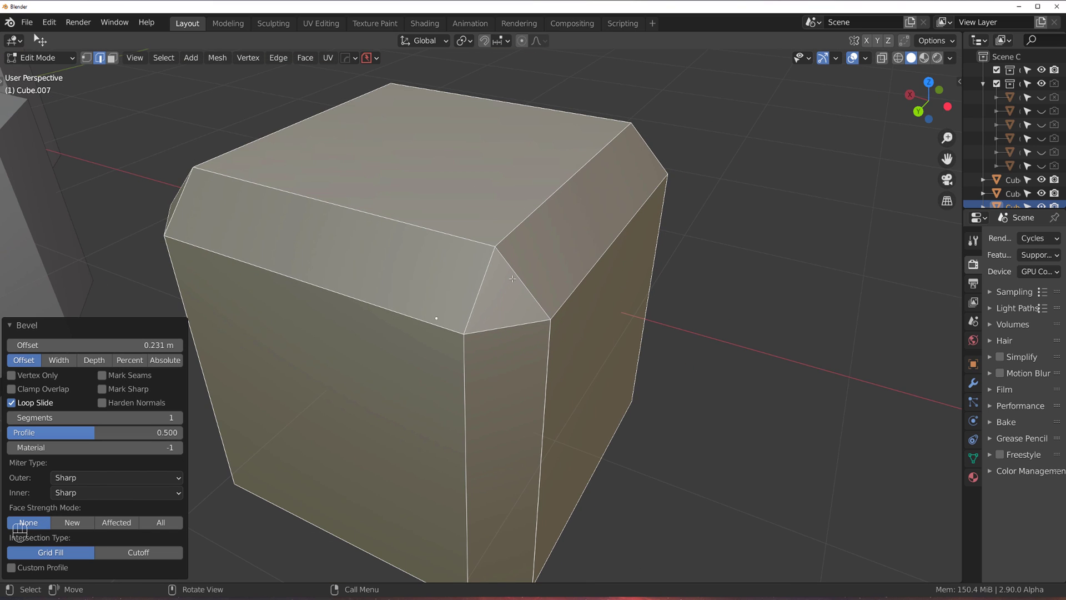
pyautogui.press('Tab')
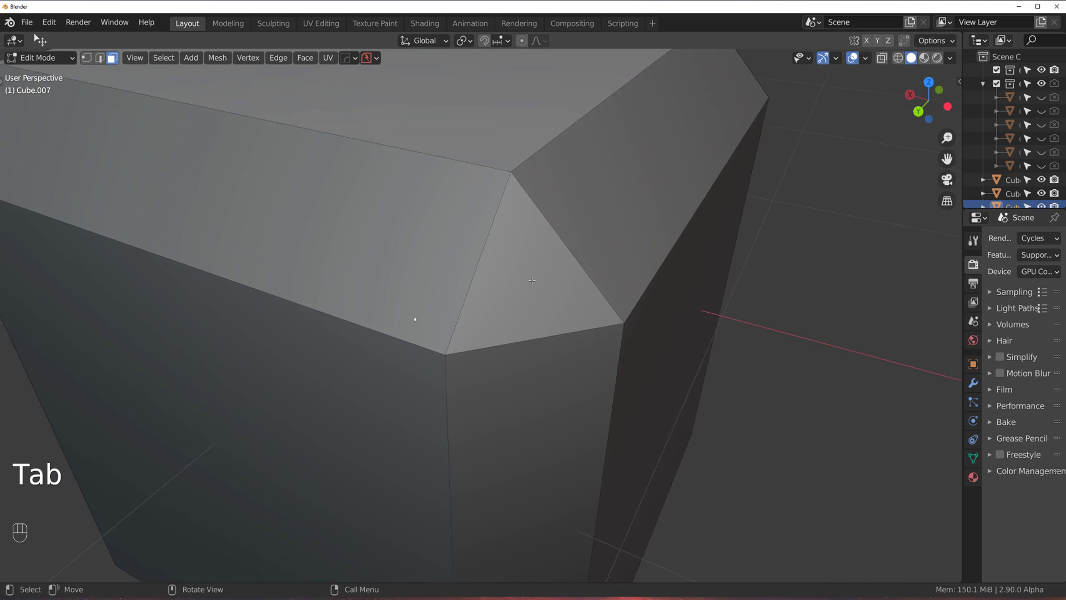
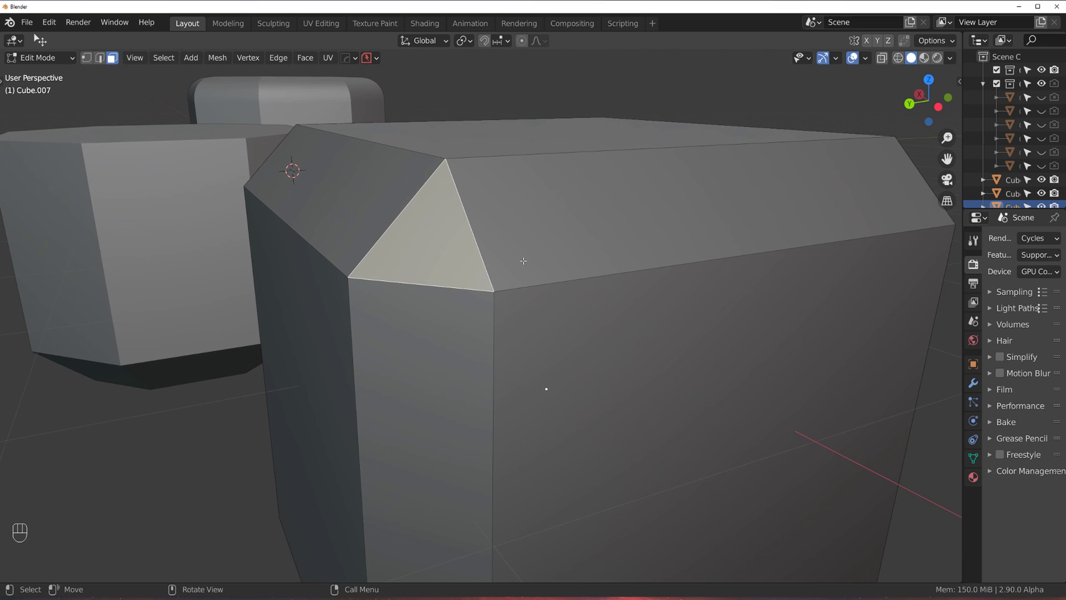
pyautogui.press('y')
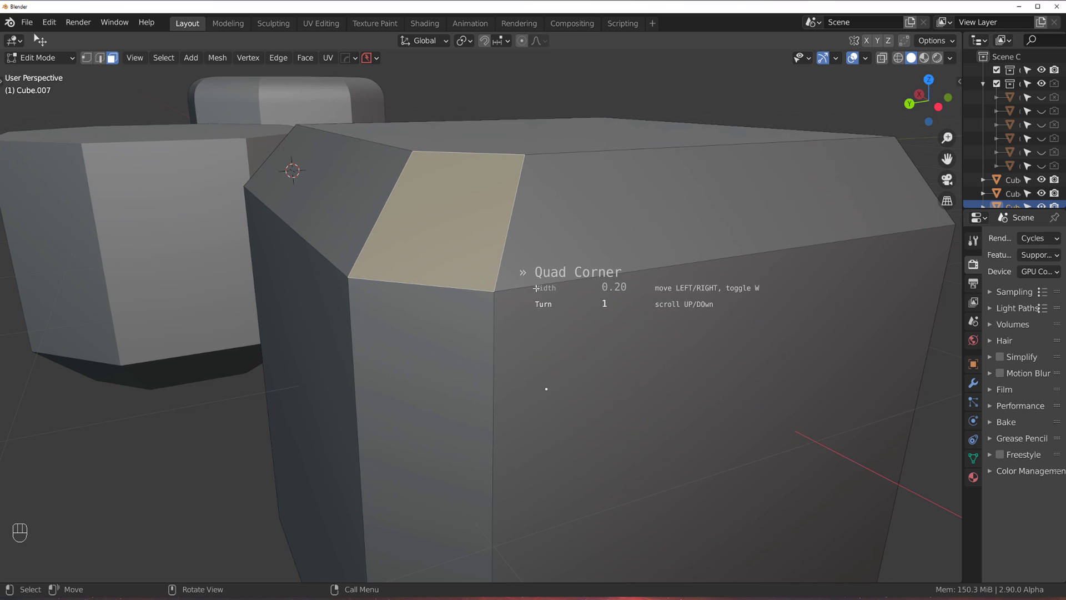
pyautogui.press('Tab')
pyautogui.press('ctrl+z')
pyautogui.moveTo(404, 271); pyautogui.dragTo(446, 276)
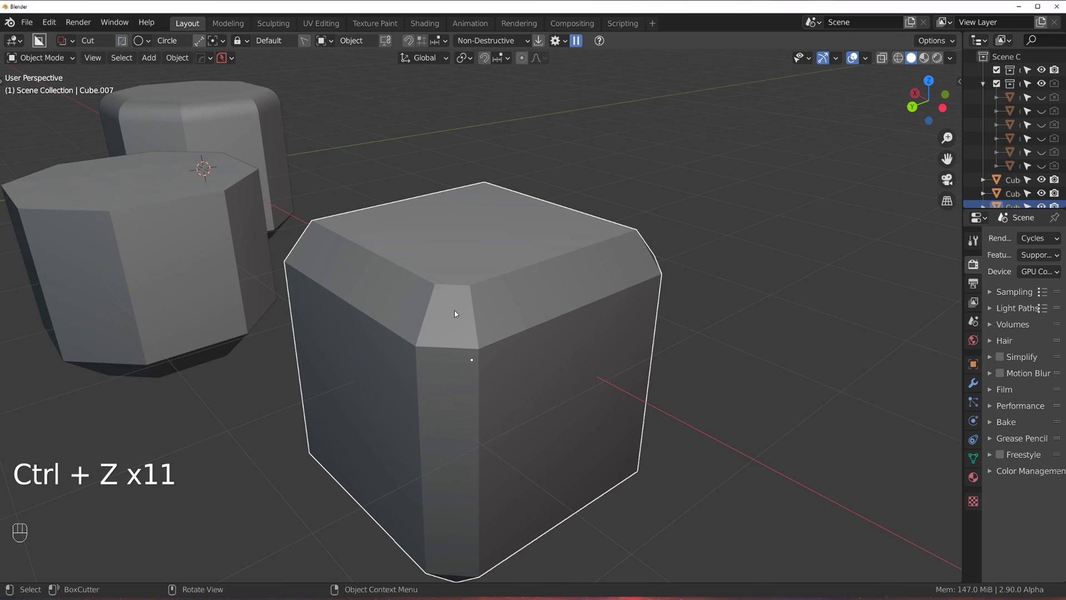
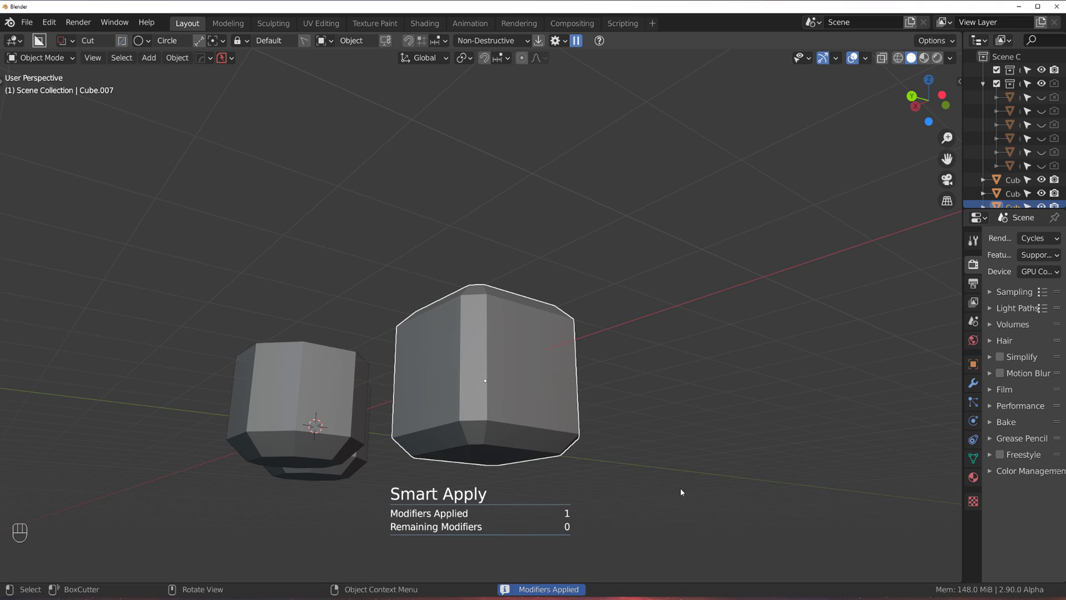
# Select one vertical chamfer strip on Cube.007 and fuse it into a 12-segment rounded fillet
pyautogui.press('Tab')
pyautogui.press('Tab')
pyautogui.click(486, 266)
pyautogui.moveTo(471, 454); pyautogui.dragTo(499, 395)
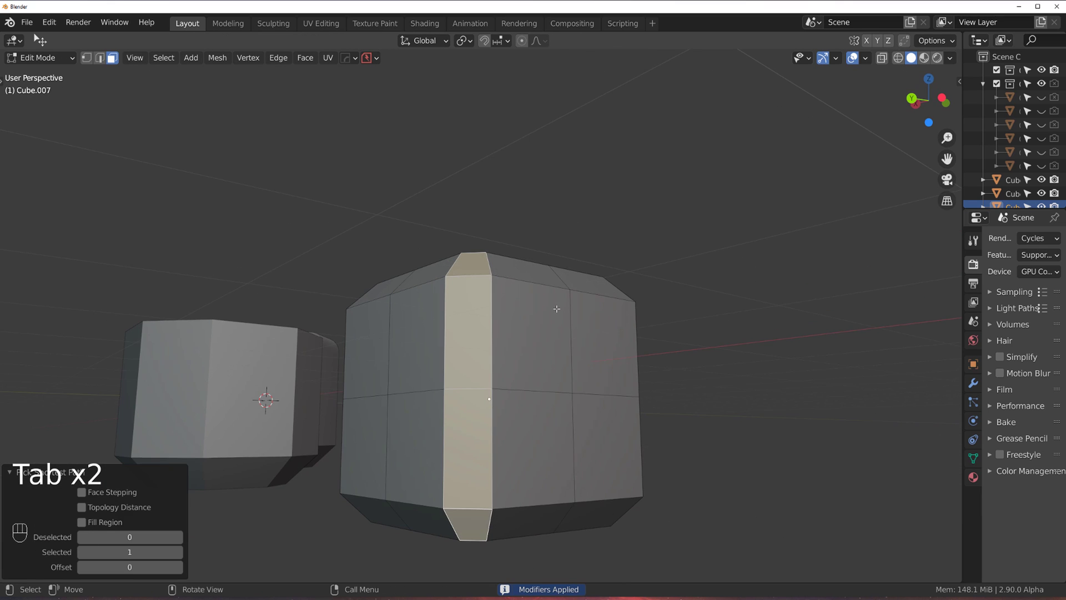
pyautogui.press('y')
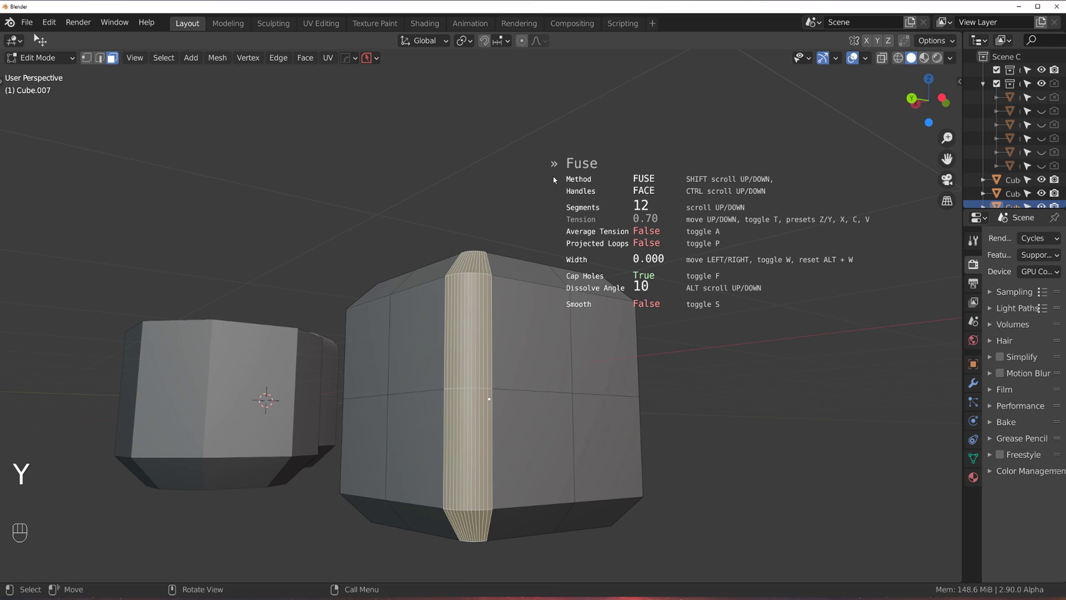
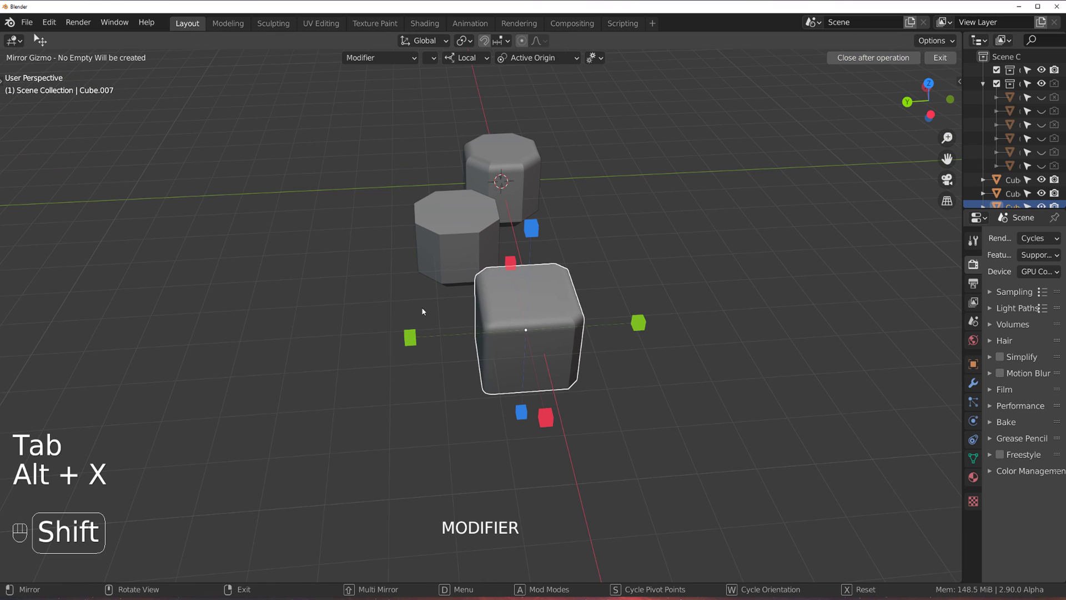
# Mirror the rounded fillet across Cube.007 so every edge is smoothly rounded, and inspect the corners
pyautogui.moveTo(412, 335); pyautogui.dragTo(552, 246)
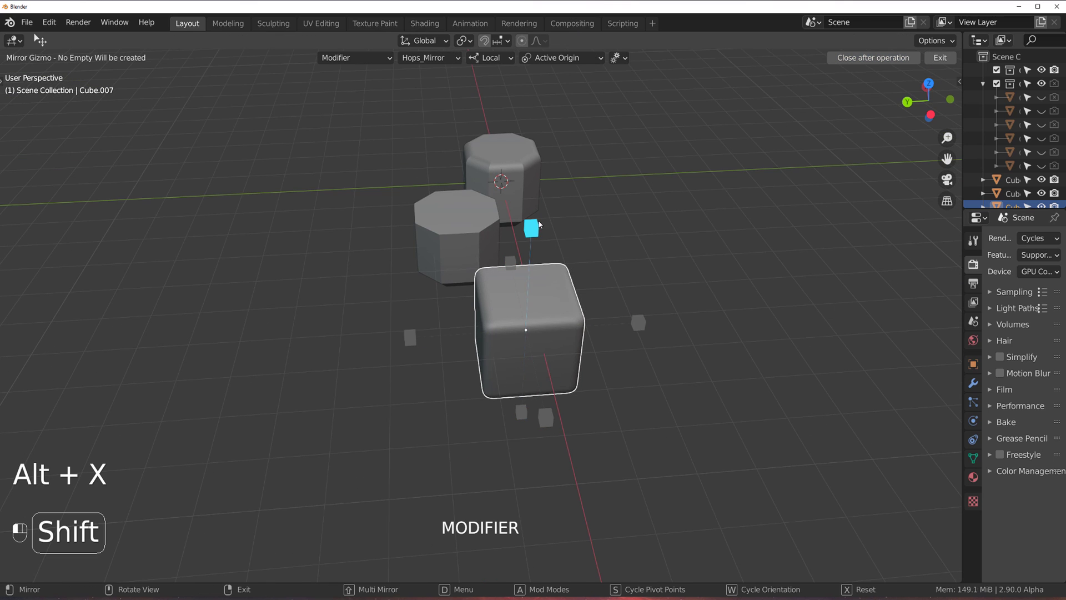
pyautogui.moveTo(551, 248); pyautogui.dragTo(561, 228)
pyautogui.moveTo(623, 268); pyautogui.dragTo(634, 289)
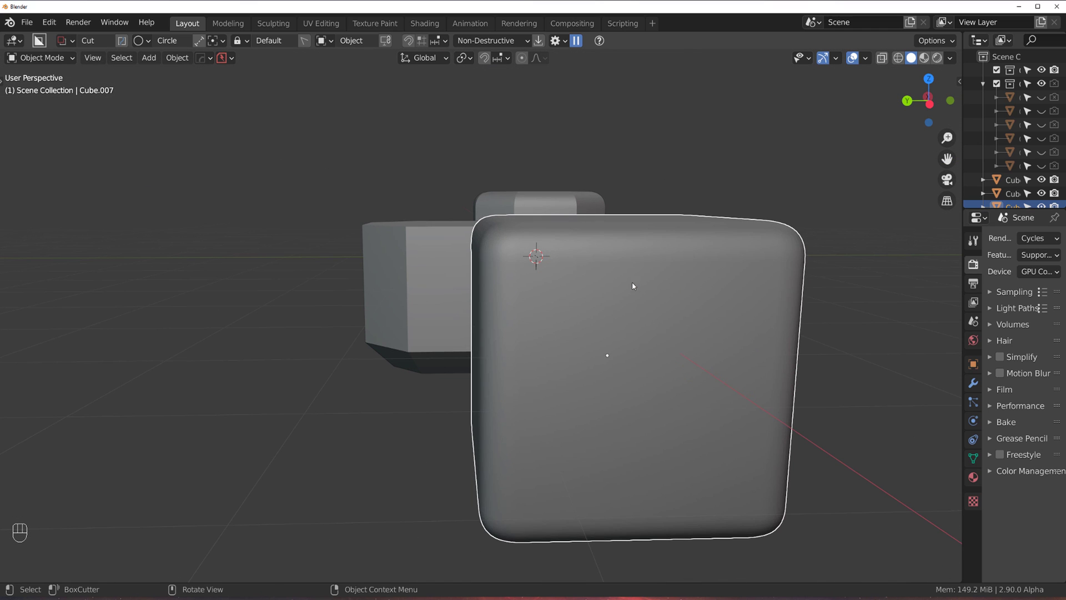
pyautogui.moveTo(562, 302); pyautogui.dragTo(609, 293)
pyautogui.middleClick(615, 285)
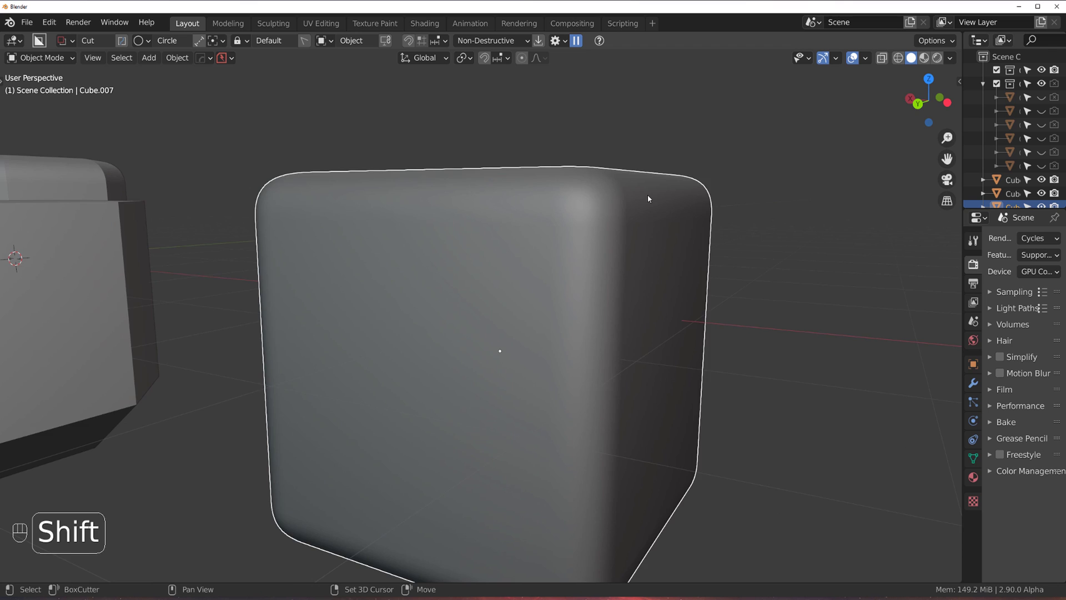
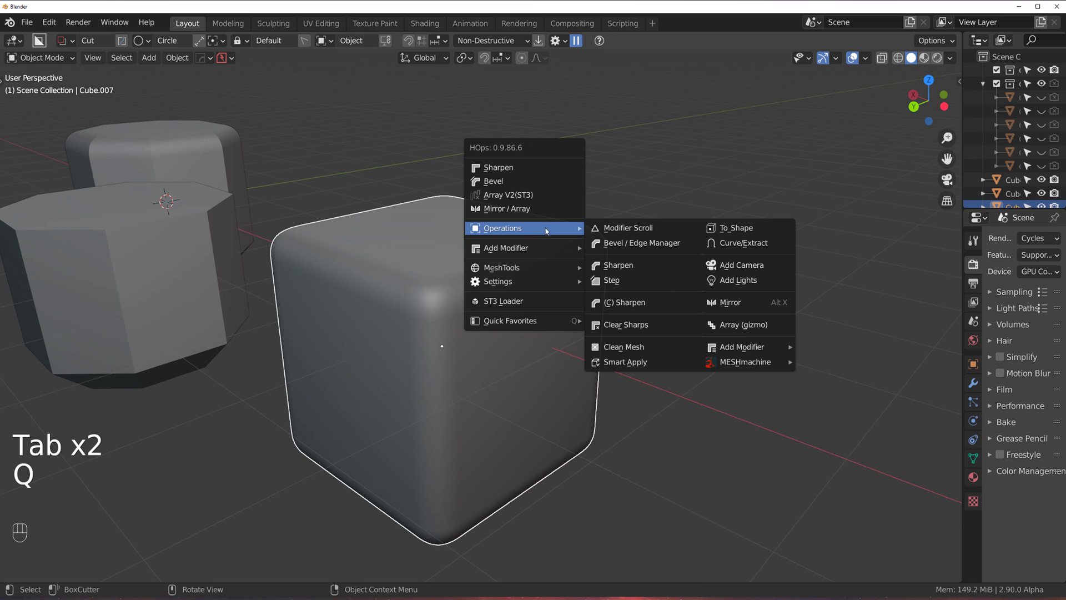
# Select a rounded edge strip on Cube.007 and unchamfer it back to a sharp edge
pyautogui.press('Tab')
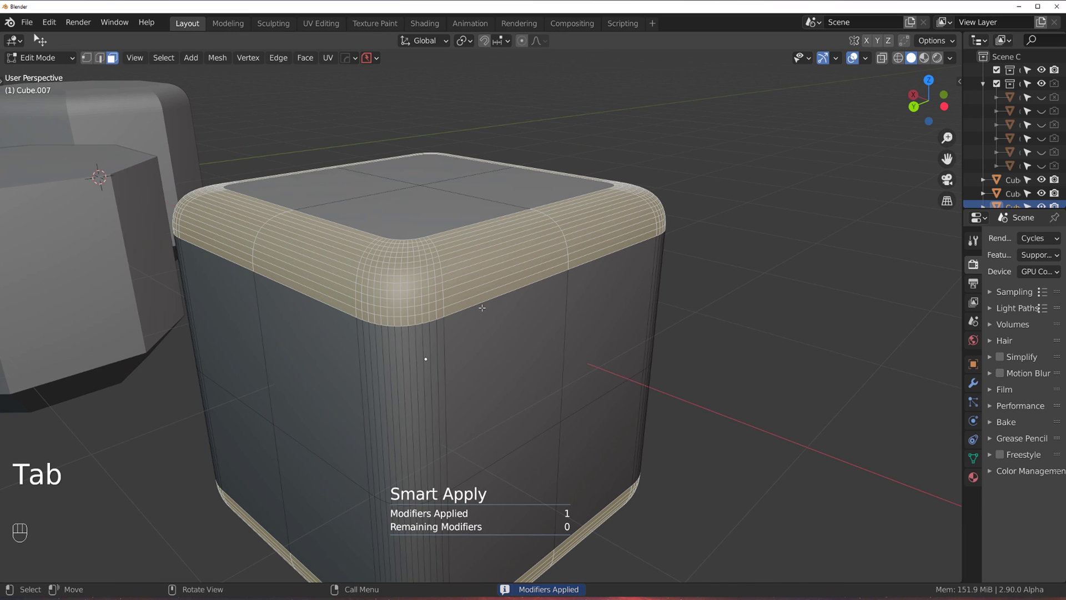
pyautogui.click(442, 332)
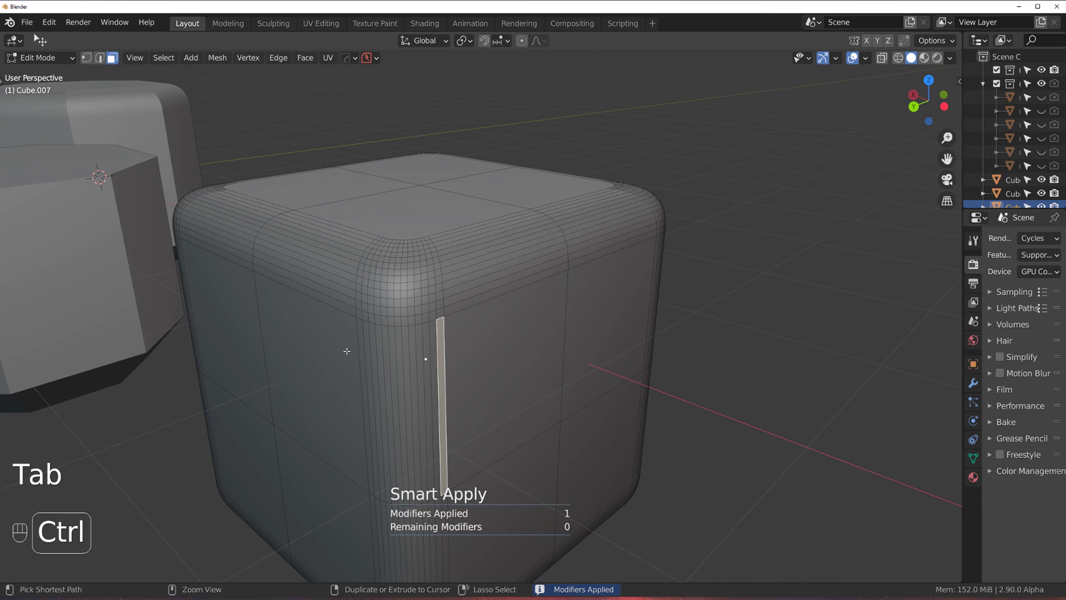
pyautogui.click(359, 333)
pyautogui.click(484, 334)
pyautogui.press('y')
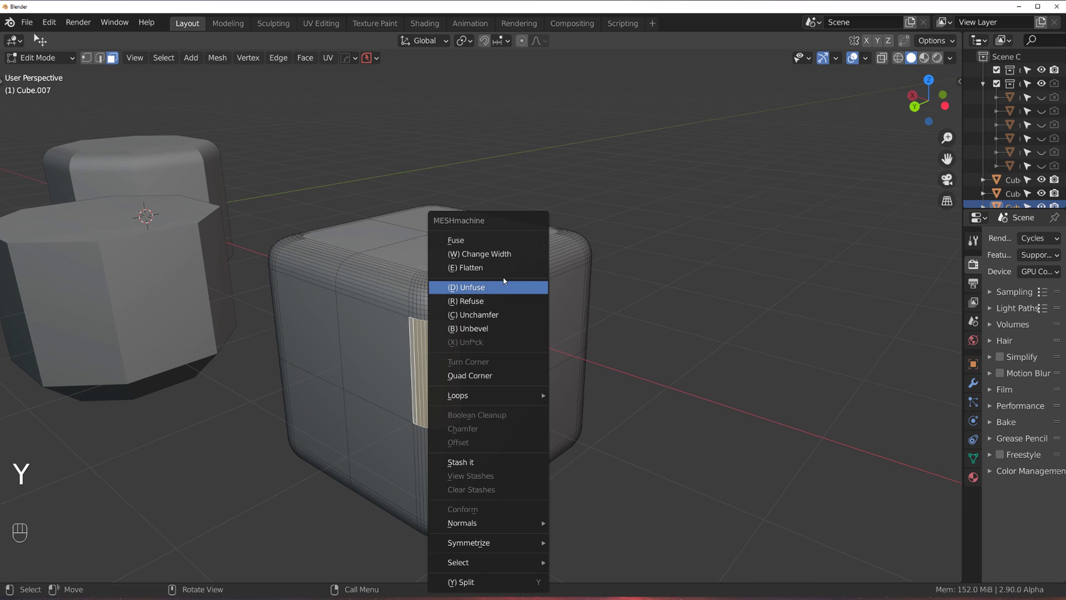
pyautogui.middleClick(420, 308)
pyautogui.press('y')
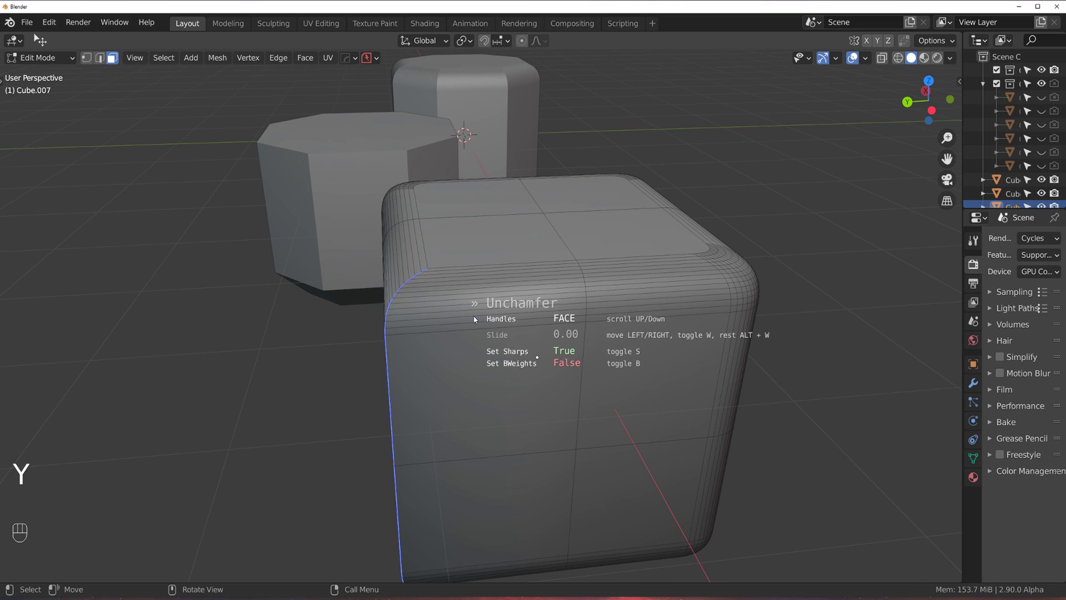
pyautogui.moveTo(523, 328); pyautogui.dragTo(471, 248)
pyautogui.press('Tab')
# Mirror the unchamfered edge across the cube with the Alt+X mirror gizmo
pyautogui.press('alt+x')
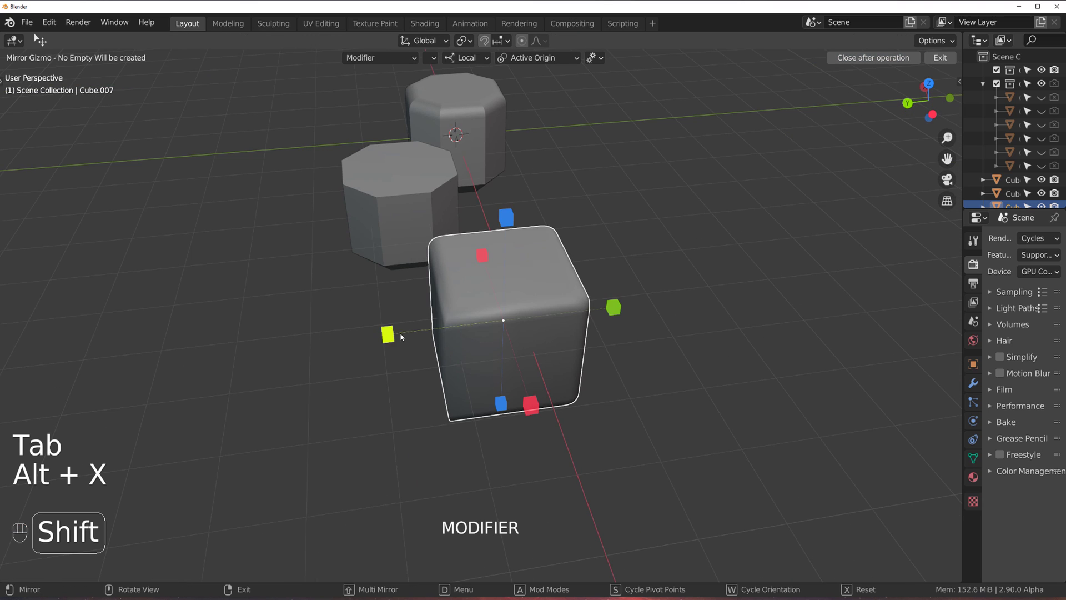
pyautogui.moveTo(396, 334); pyautogui.dragTo(534, 376)
pyautogui.click(517, 212)
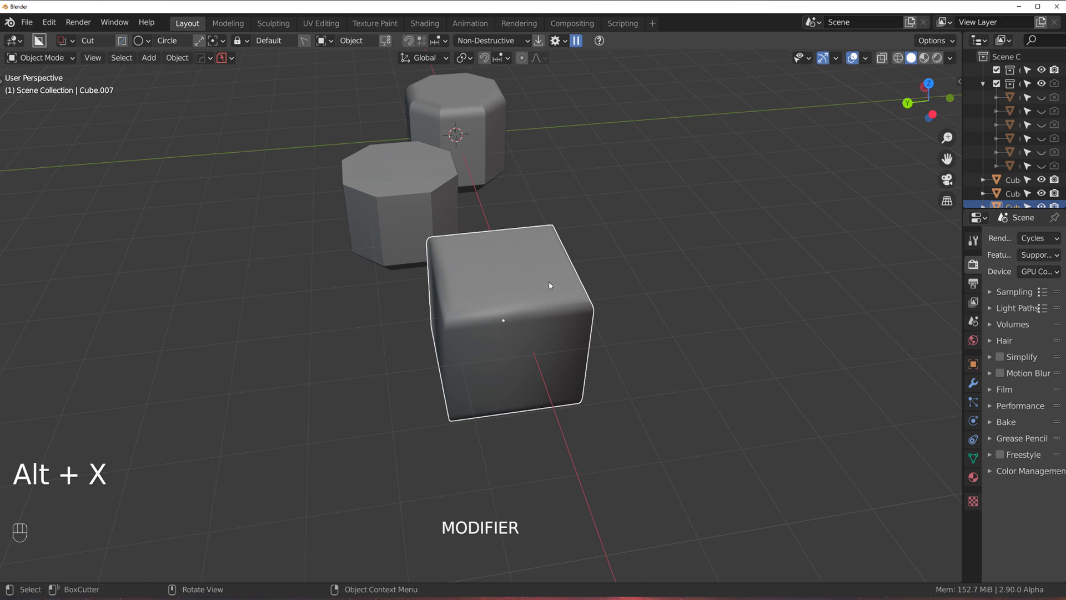
# Select the rounded top-rim band, unfuse it into a flat chamfer, and return to Object Mode
pyautogui.press('Tab')
pyautogui.click(479, 252)
pyautogui.press('Tab')
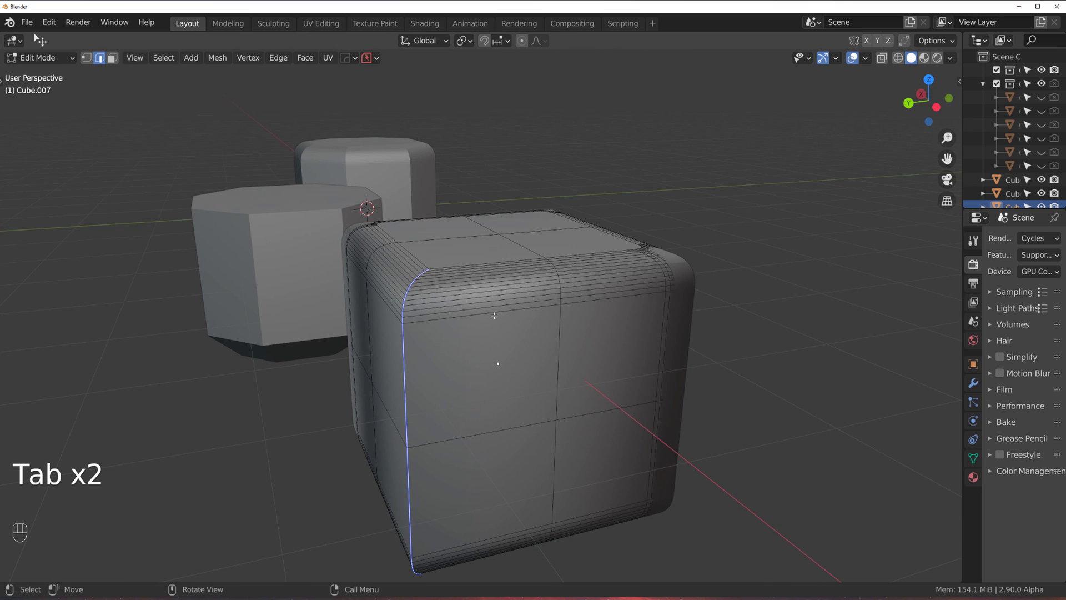
pyautogui.click(493, 304)
pyautogui.press('Tab')
pyautogui.click(528, 298)
pyautogui.click(529, 301)
pyautogui.click(511, 258)
pyautogui.press('y')
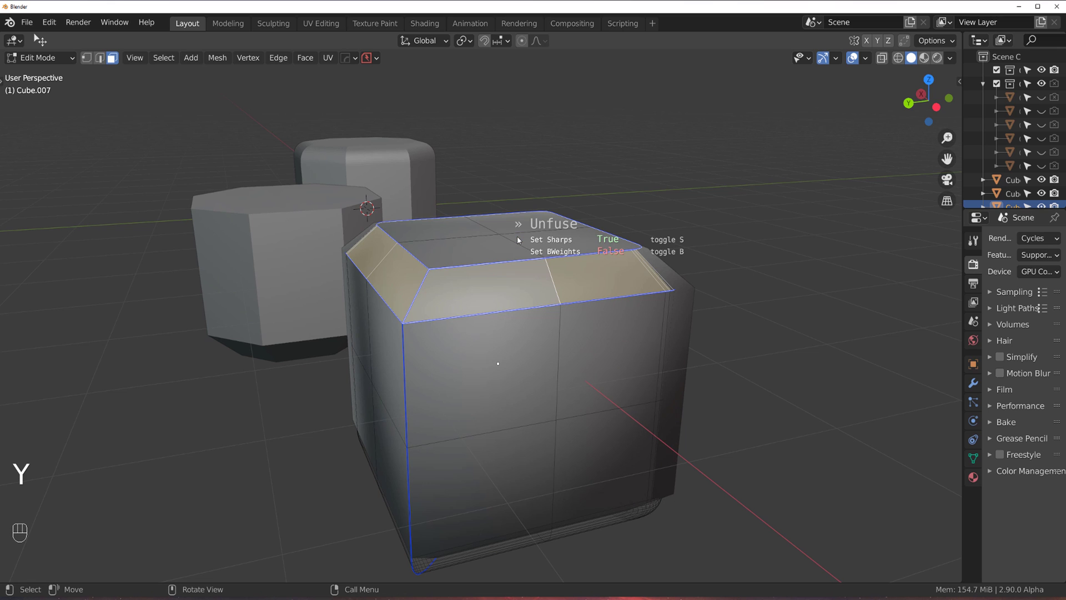
pyautogui.press('y')
pyautogui.press('Tab')
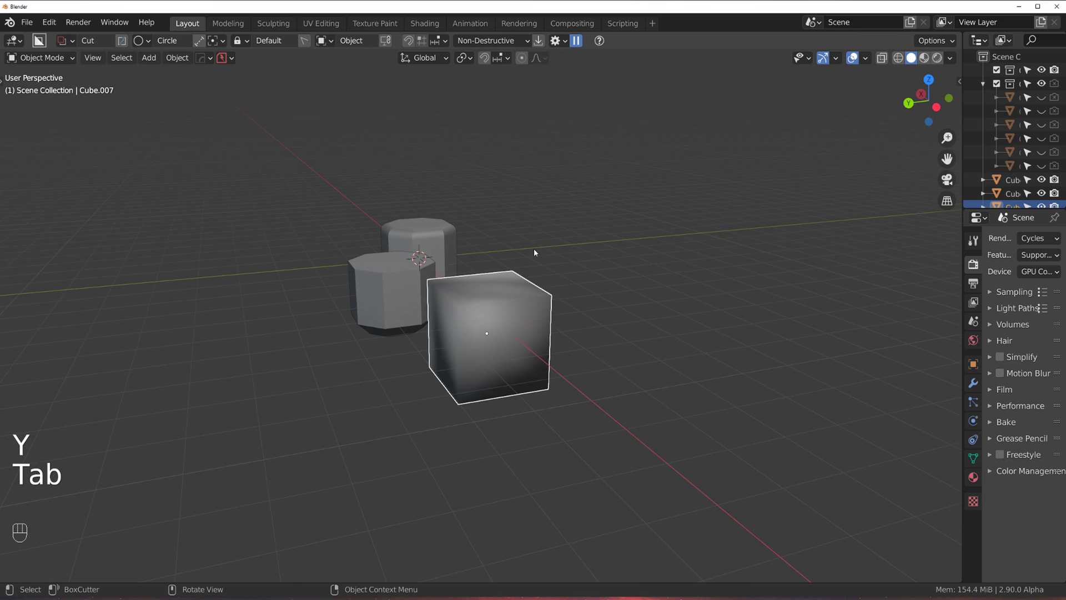
# Add a Weighted Normal modifier to Cube.007, Smart Apply it and run CSharpen to even out the shading
pyautogui.click(480, 271)
pyautogui.press('q')
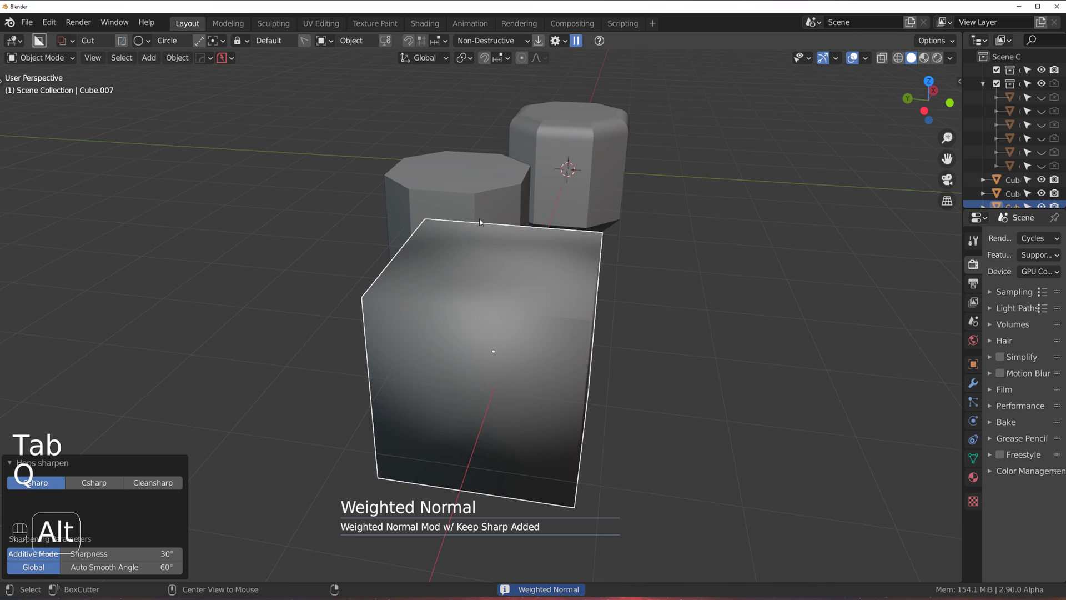
pyautogui.click(525, 270)
pyautogui.press('q')
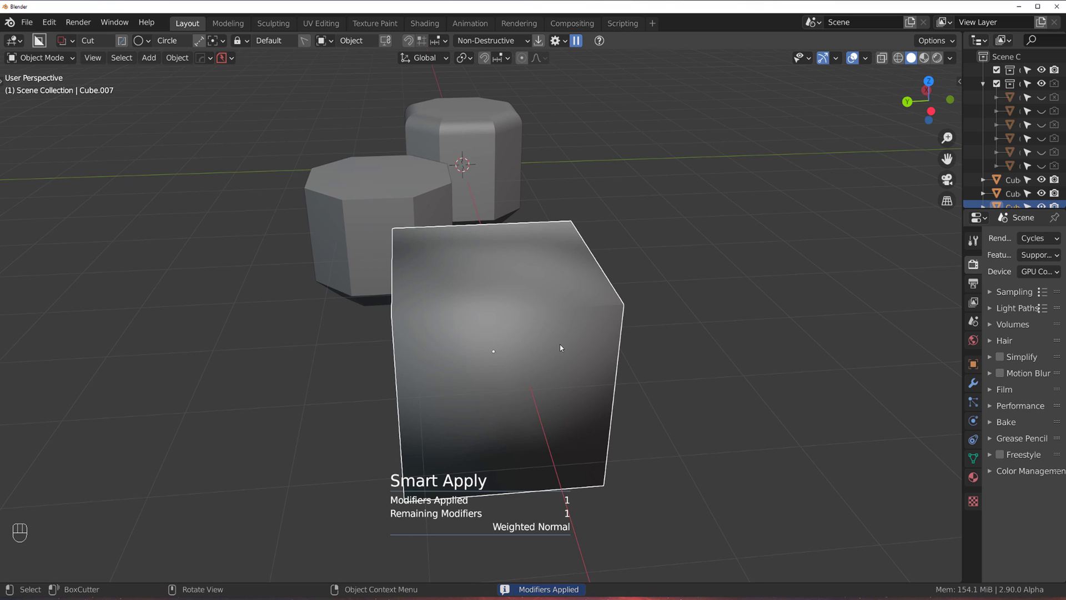
pyautogui.press('Tab')
pyautogui.press('Tab')
pyautogui.press('q')
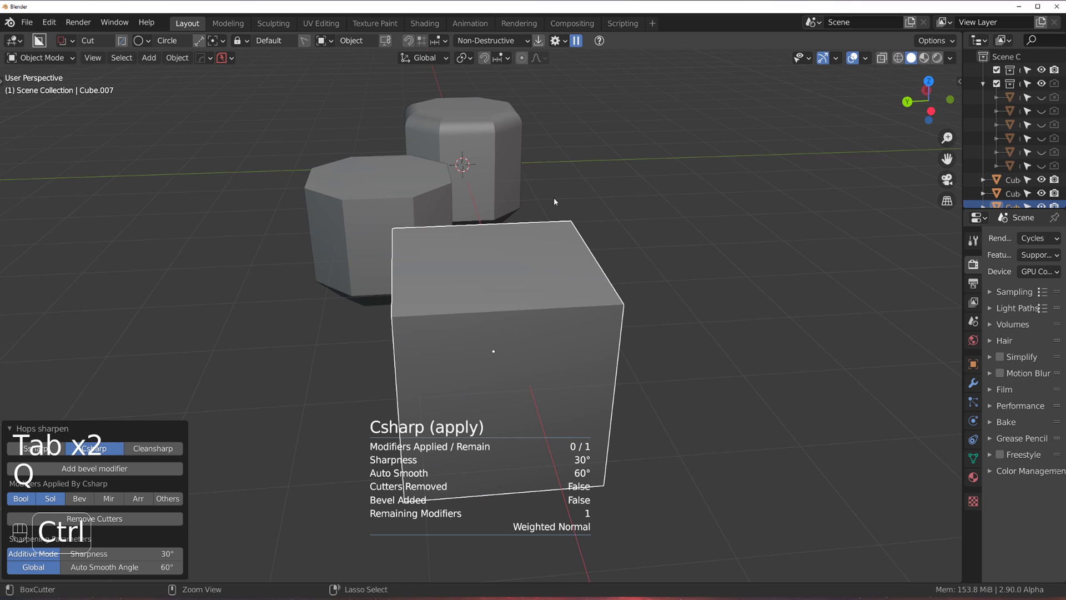
# Orbit around the sharp box and octagonal prisms to inspect them, then re-enter mesh editing
pyautogui.moveTo(528, 259); pyautogui.dragTo(525, 235)
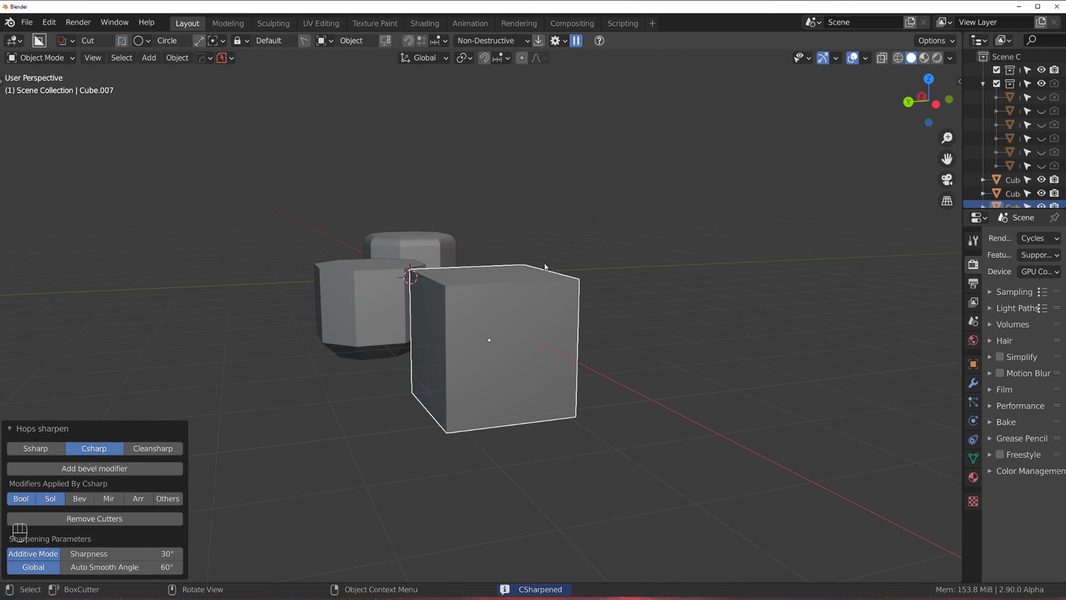
pyautogui.middleClick(456, 326)
pyautogui.middleClick(614, 319)
pyautogui.middleClick(461, 304)
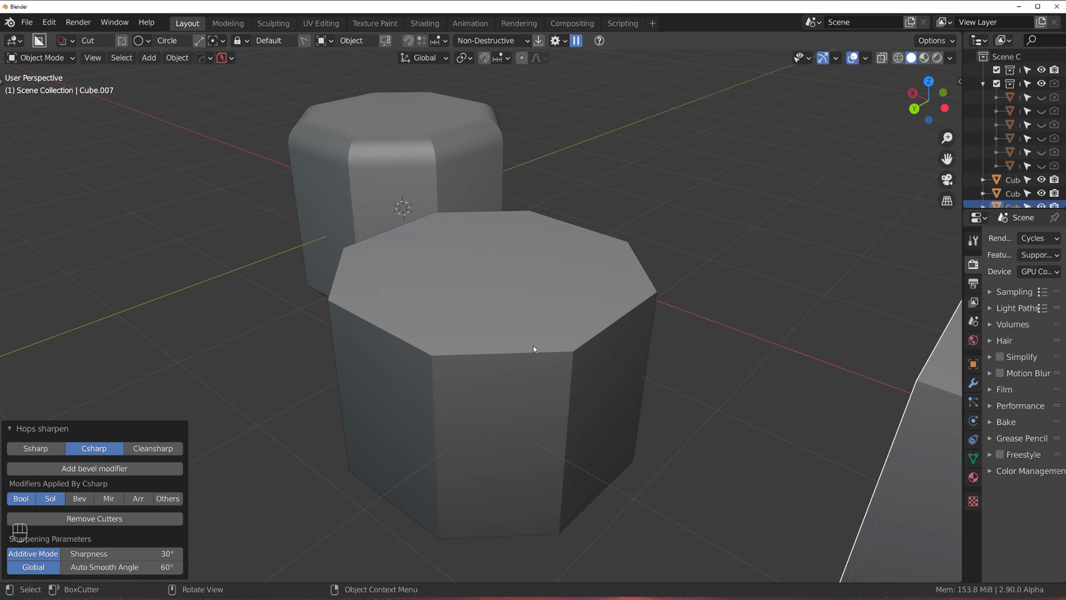
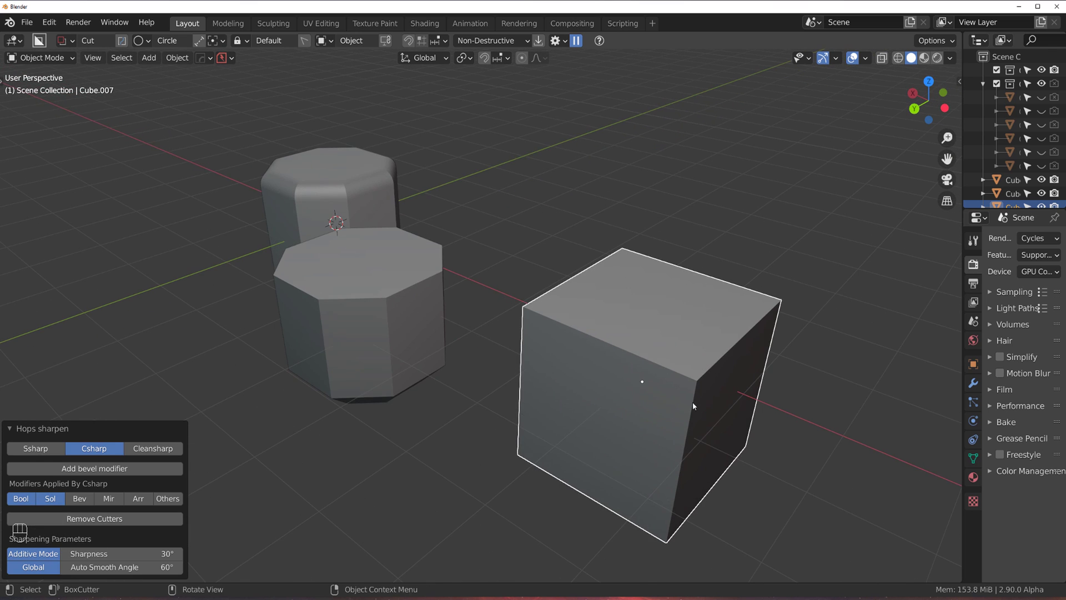
pyautogui.moveTo(553, 365); pyautogui.dragTo(541, 345)
pyautogui.middleClick(606, 339)
pyautogui.middleClick(571, 299)
pyautogui.middleClick(485, 275)
pyautogui.middleClick(621, 325)
pyautogui.press('Tab')
# In edge select, pick the block's vertical corner edges and bevel them into 10-segment rounds
pyautogui.middleClick(506, 309)
pyautogui.press('Tab')
pyautogui.press('Tab')
pyautogui.press('a')
pyautogui.press('3')
pyautogui.press('shift+g')
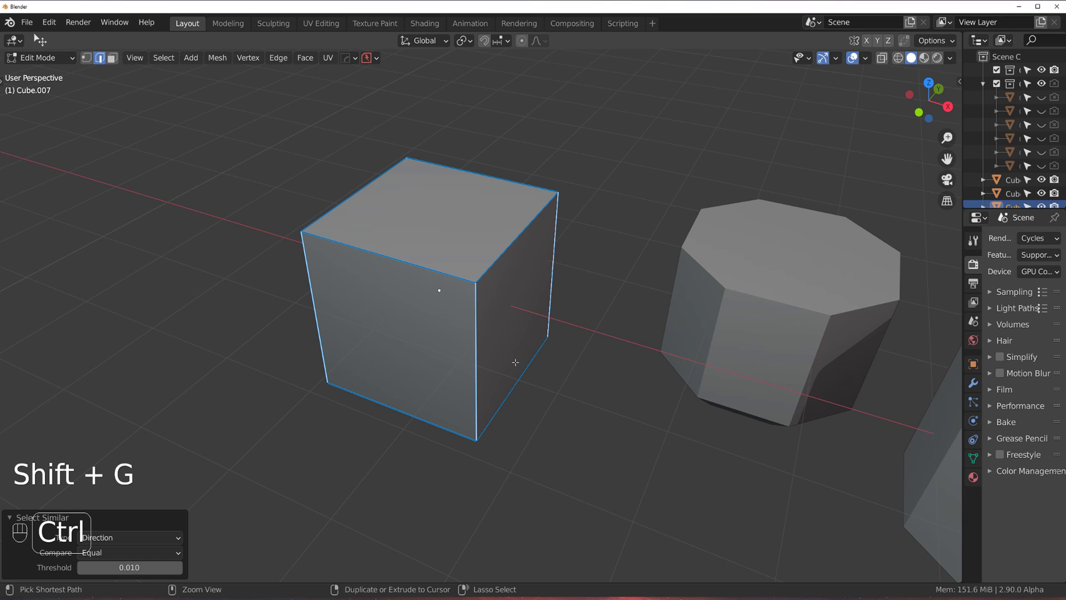
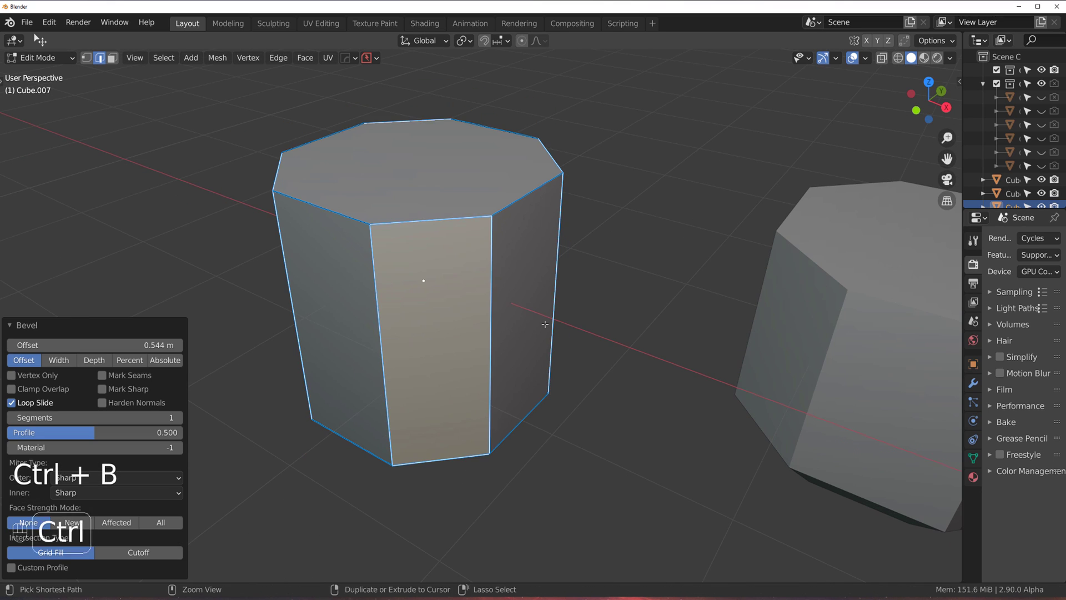
pyautogui.press('ctrl+b')
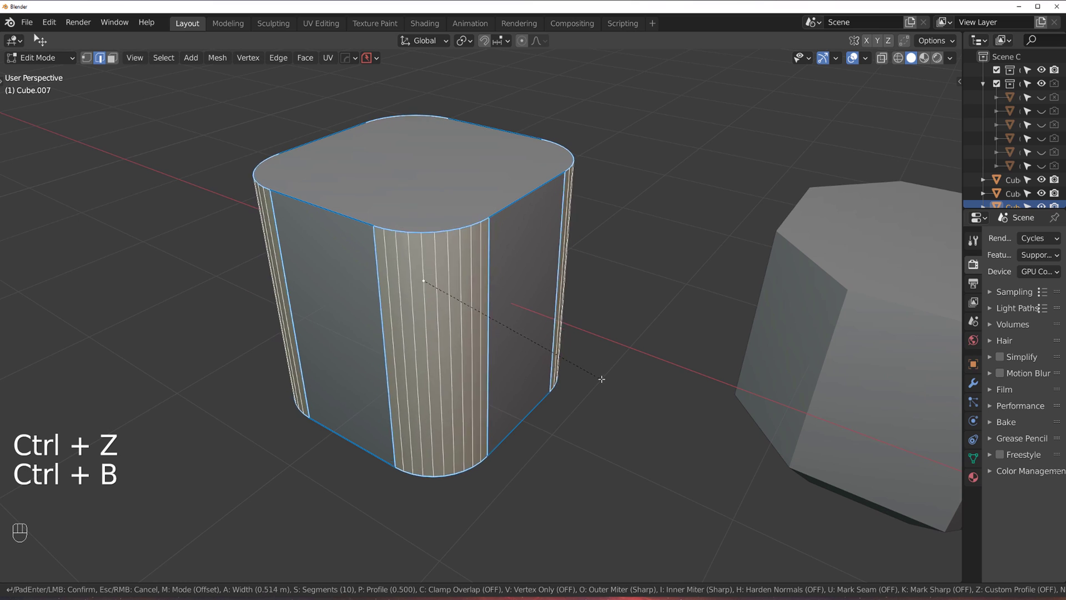
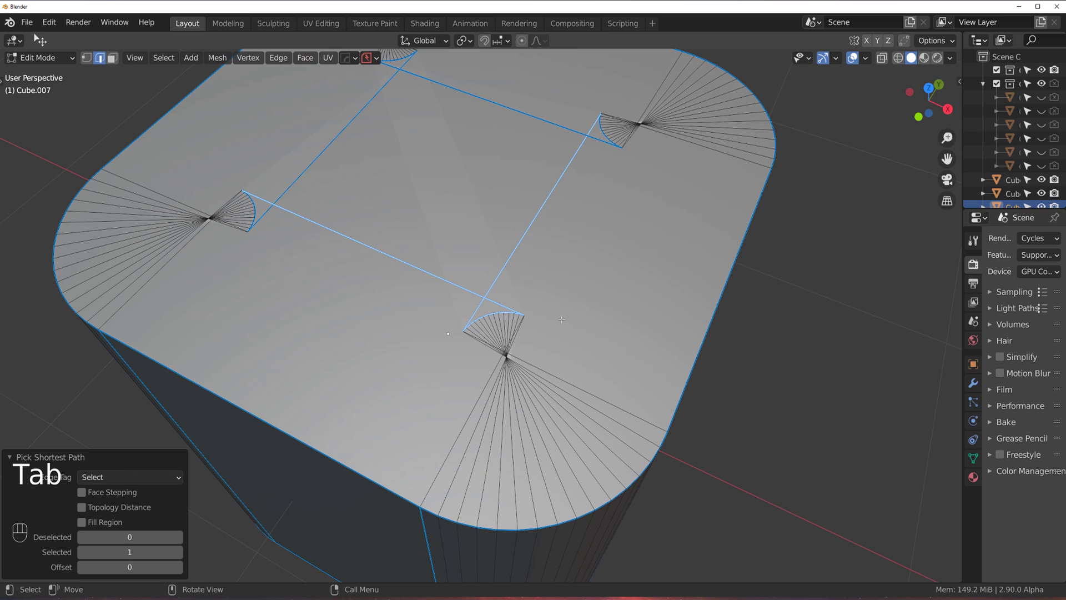
# Delete the inset-topped rounded block via the MESHmachine menu, leaving the two octagonal prisms
pyautogui.press('y')
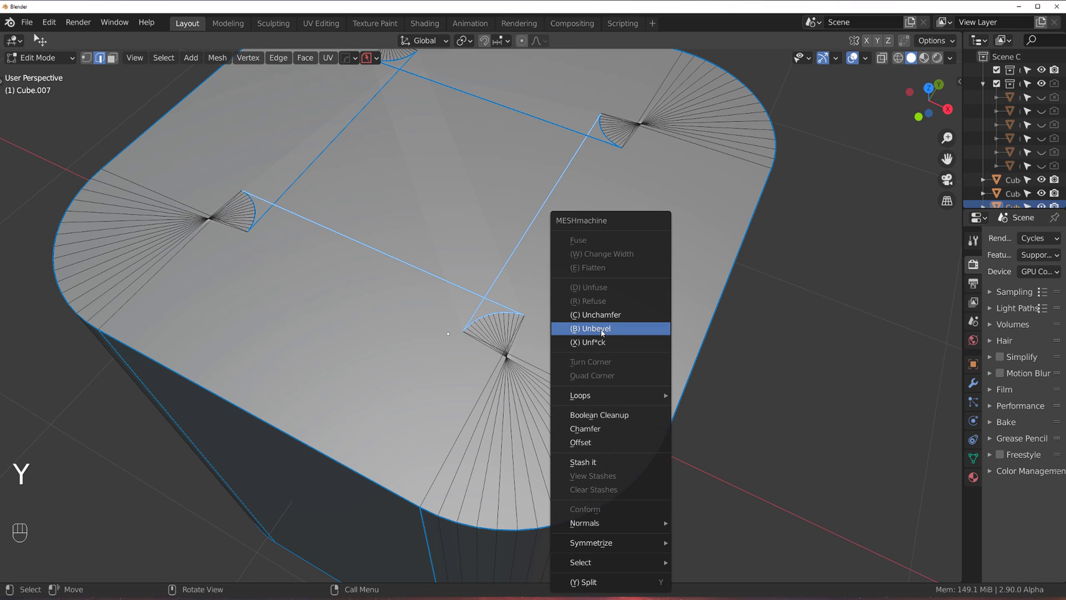
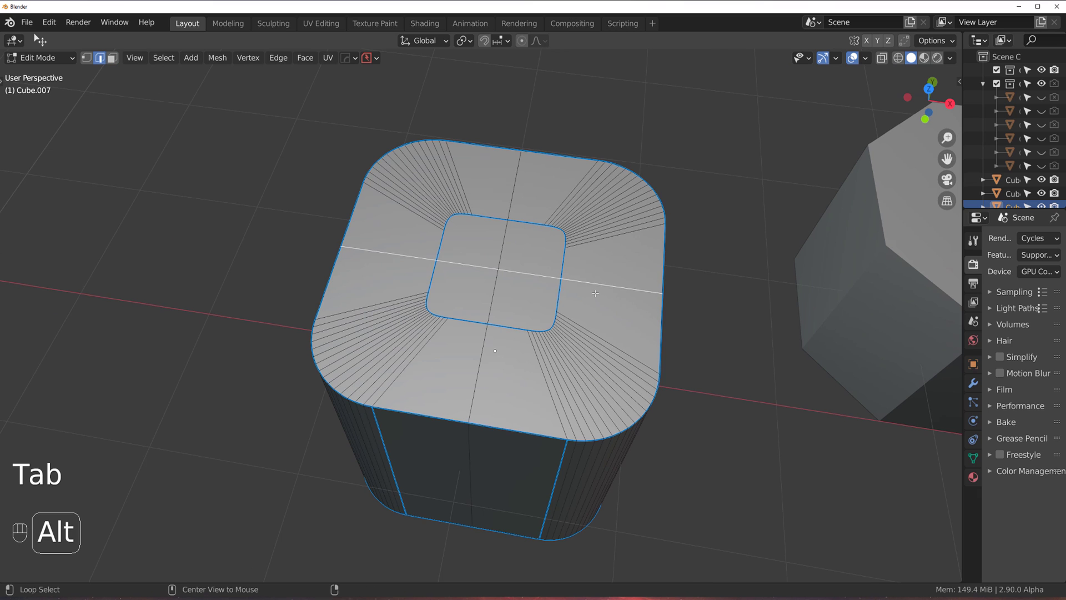
pyautogui.moveTo(494, 286); pyautogui.dragTo(551, 296)
pyautogui.press('x')
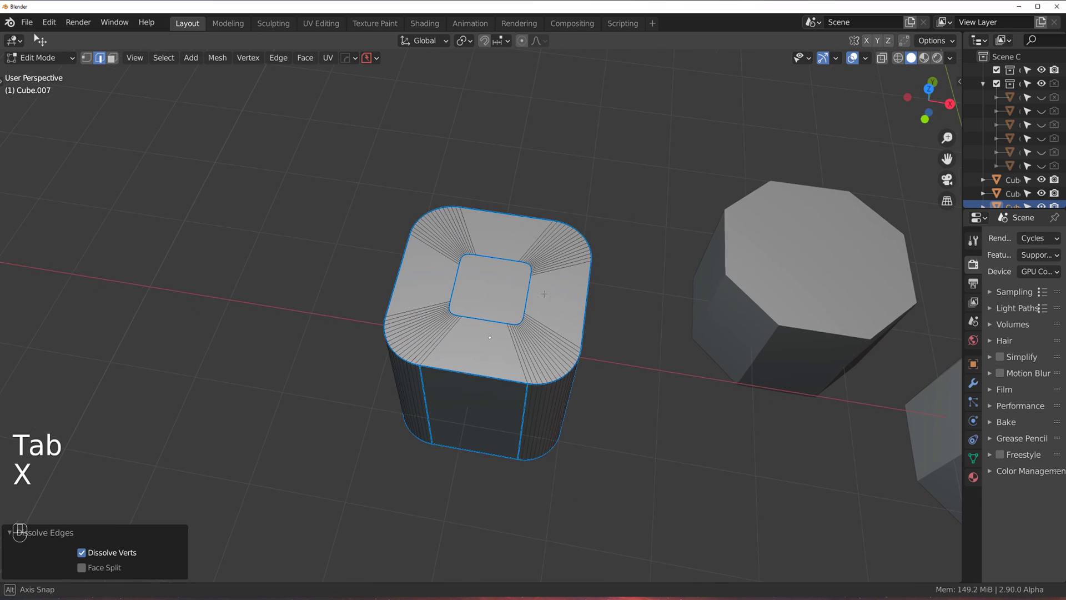
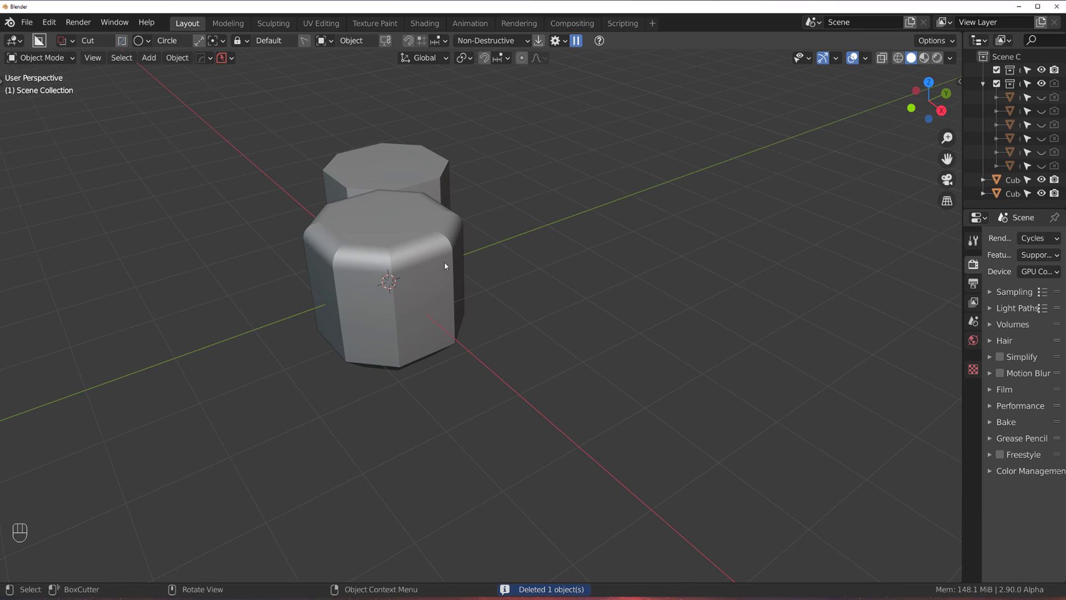
# Remove the octagonal prisms and add a fresh cube to the empty scene
pyautogui.press('a')
pyautogui.press('x')
pyautogui.moveTo(507, 312); pyautogui.dragTo(584, 309)
pyautogui.moveTo(509, 312); pyautogui.dragTo(574, 295)
pyautogui.press('shift+a')
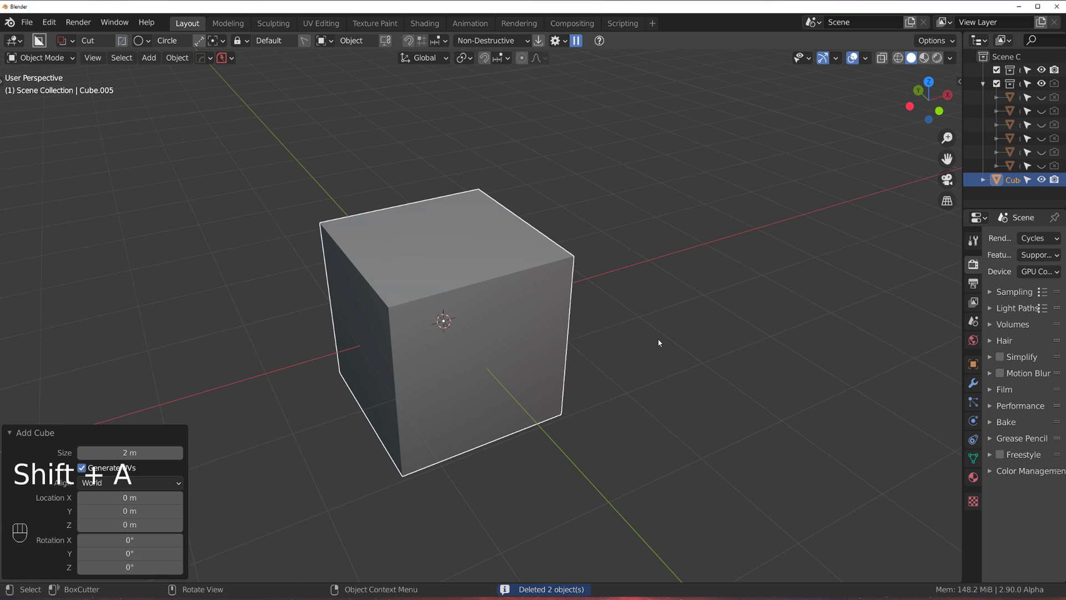
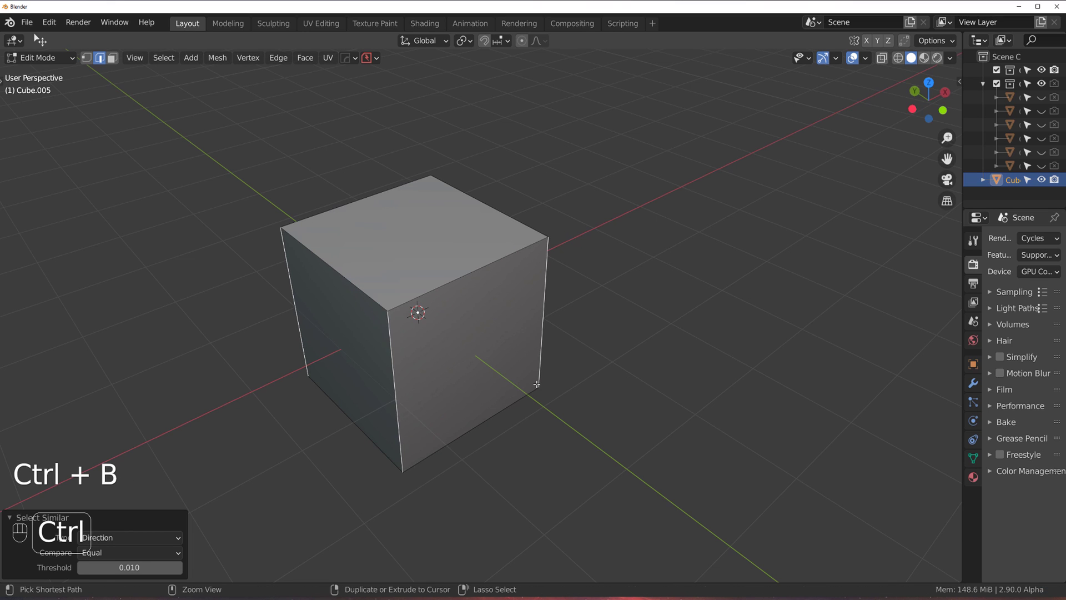
# Bevel the cube's vertical edges, dissolve its quartering edges into a plain flat block and return to Object Mode
pyautogui.press('ctrl+b')
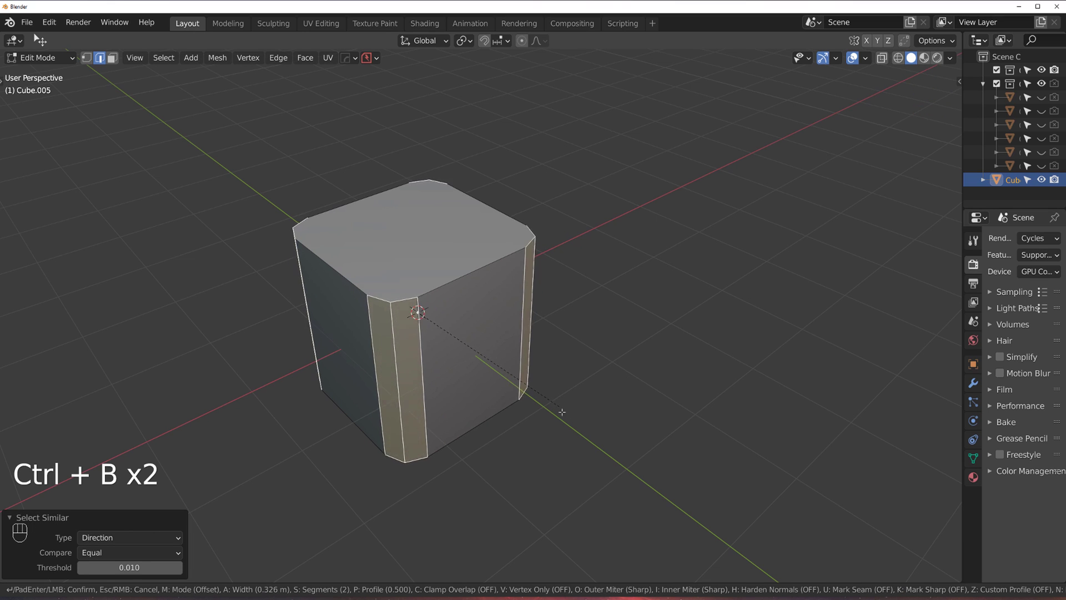
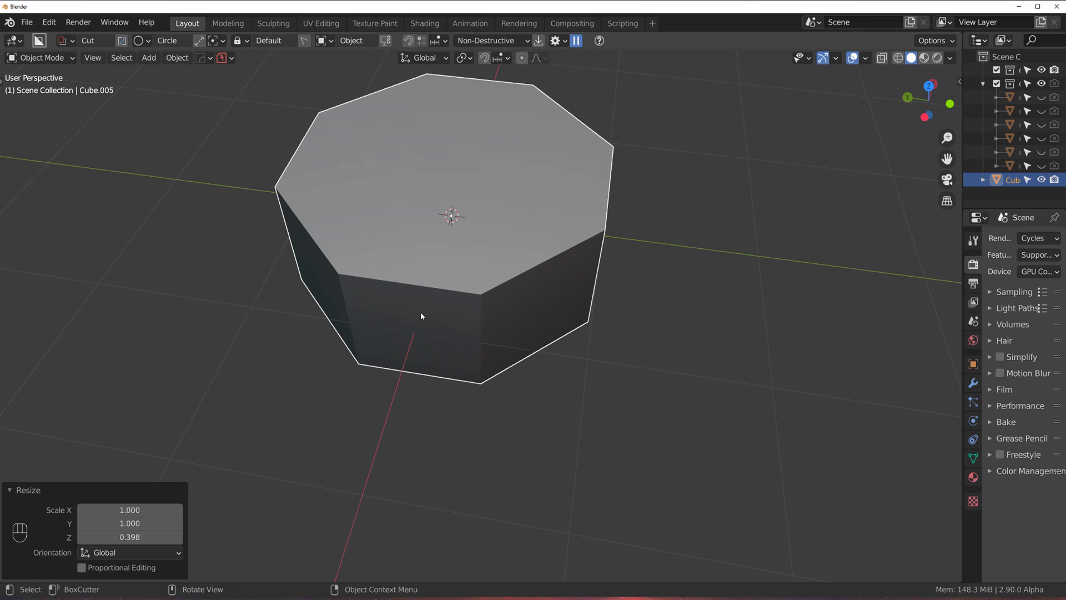
pyautogui.middleClick(536, 344)
pyautogui.middleClick(469, 373)
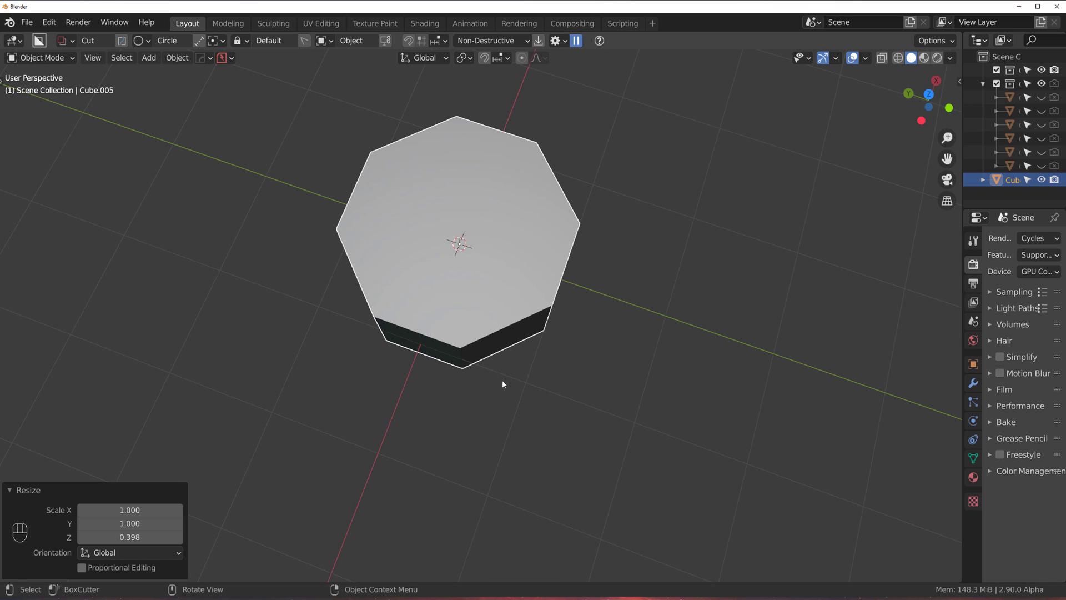
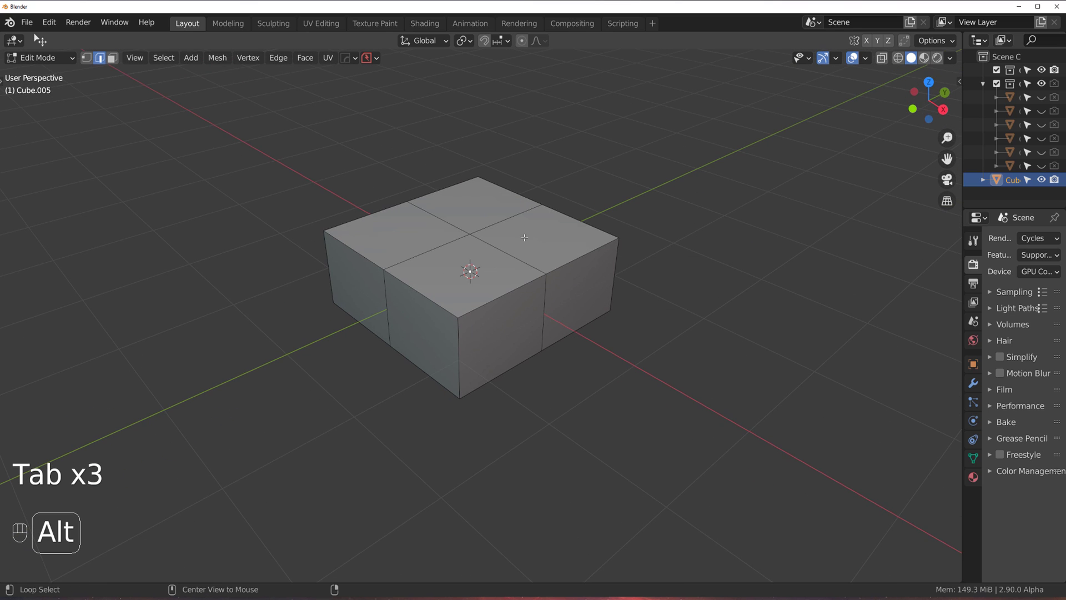
pyautogui.click(464, 243)
pyautogui.press('x')
pyautogui.press('Tab')
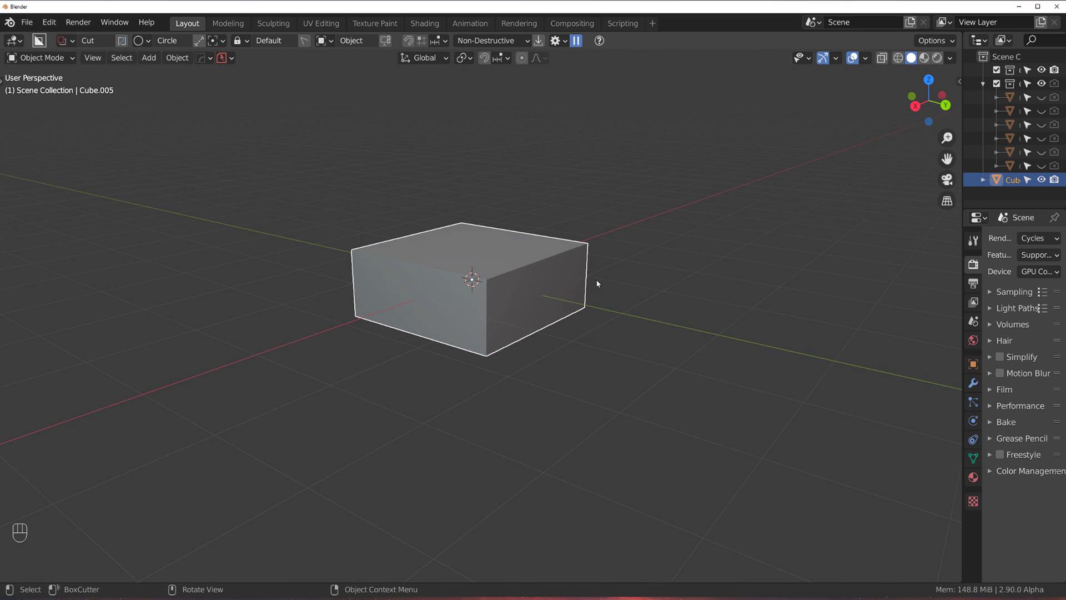
# Draw a rectangular BoxCutter notch into the flat block, then delete the block to start over
pyautogui.click(547, 297)
pyautogui.click(504, 288)
pyautogui.moveTo(430, 214); pyautogui.dragTo(505, 290)
pyautogui.press('d')
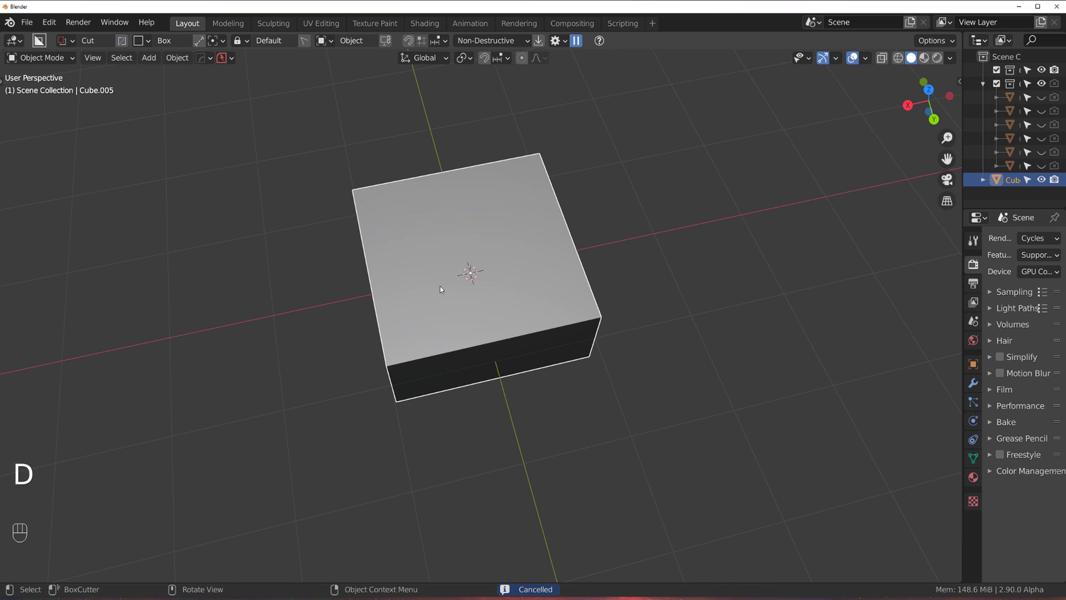
pyautogui.moveTo(450, 256); pyautogui.dragTo(567, 395)
pyautogui.moveTo(556, 313); pyautogui.dragTo(567, 290)
pyautogui.click(560, 318)
pyautogui.press('q')
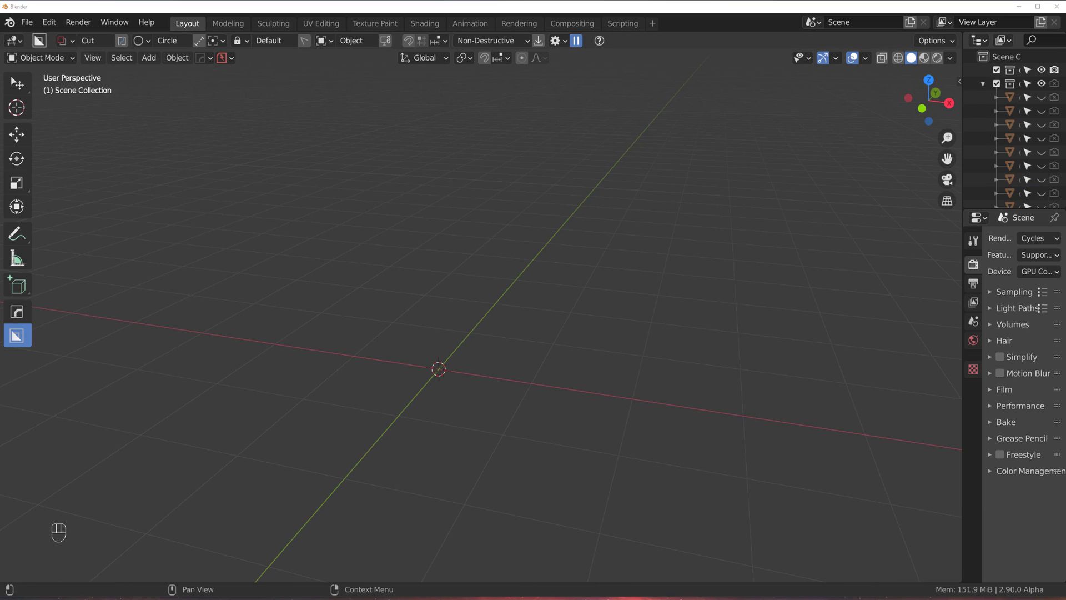
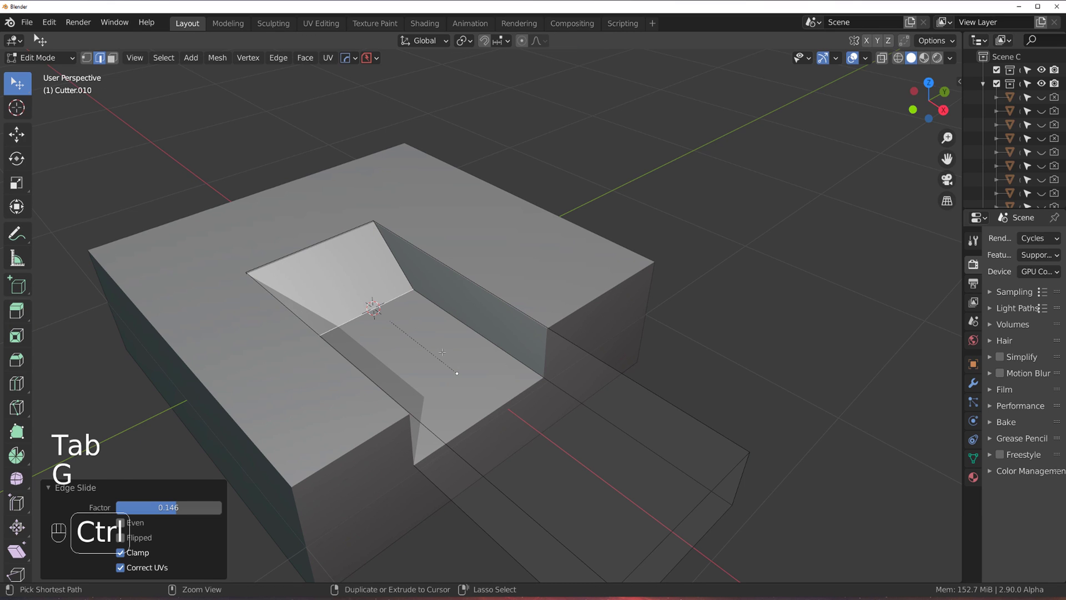
# Bevel the new block and CSharpen the edges of its notch
pyautogui.press('ctrl+b')
pyautogui.press('Tab')
pyautogui.press('q')
pyautogui.press('shift+2')
pyautogui.press('Tab')
pyautogui.moveTo(521, 337); pyautogui.dragTo(445, 298)
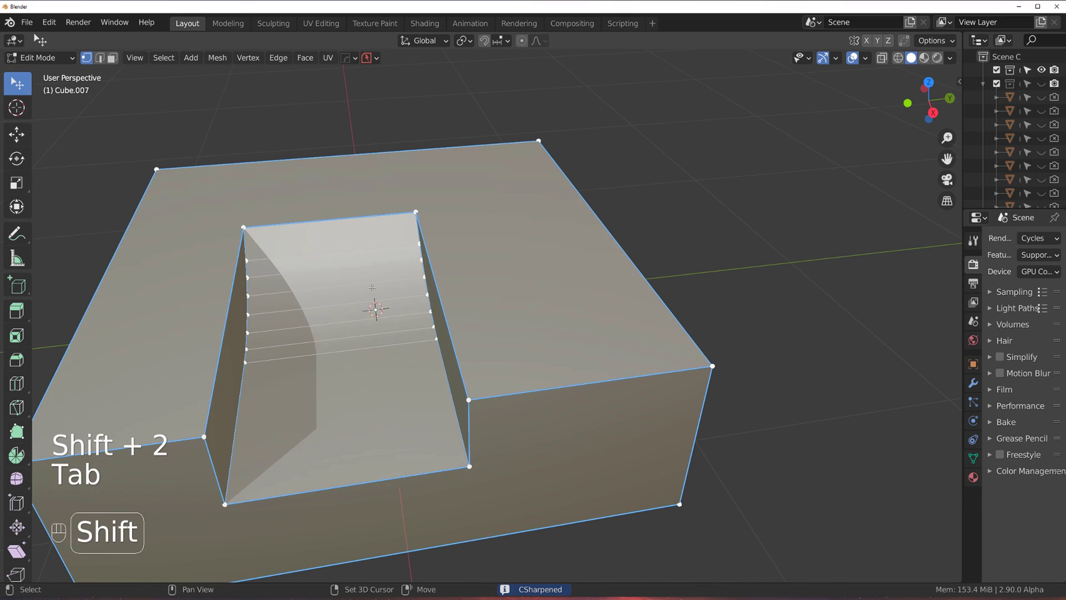
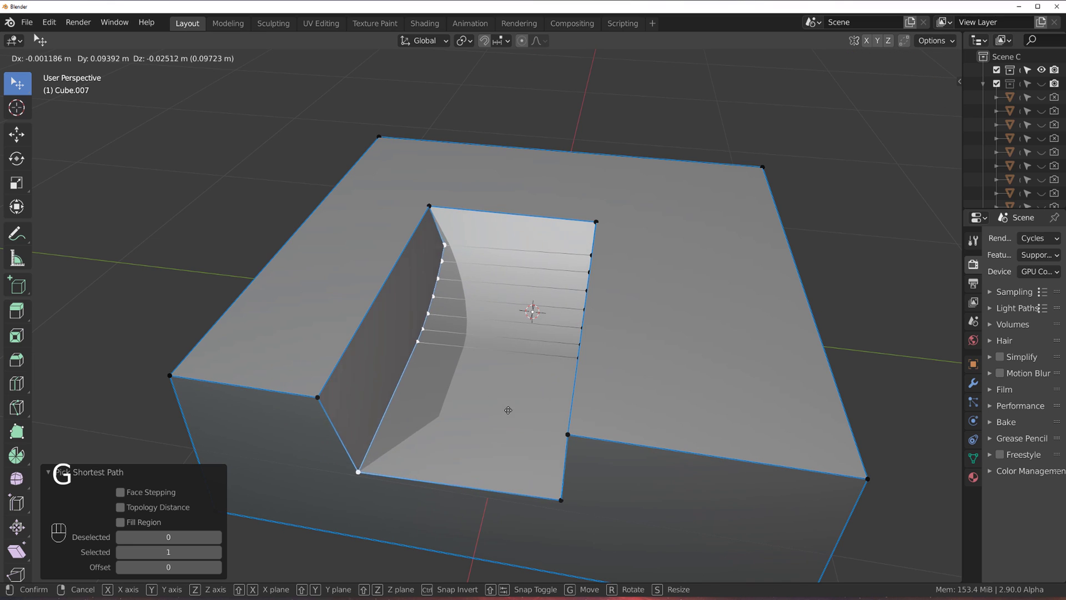
# Move notch vertices along X and curve the notch walls with MESHmachine Flatten, mirrored across the block
pyautogui.press('g')
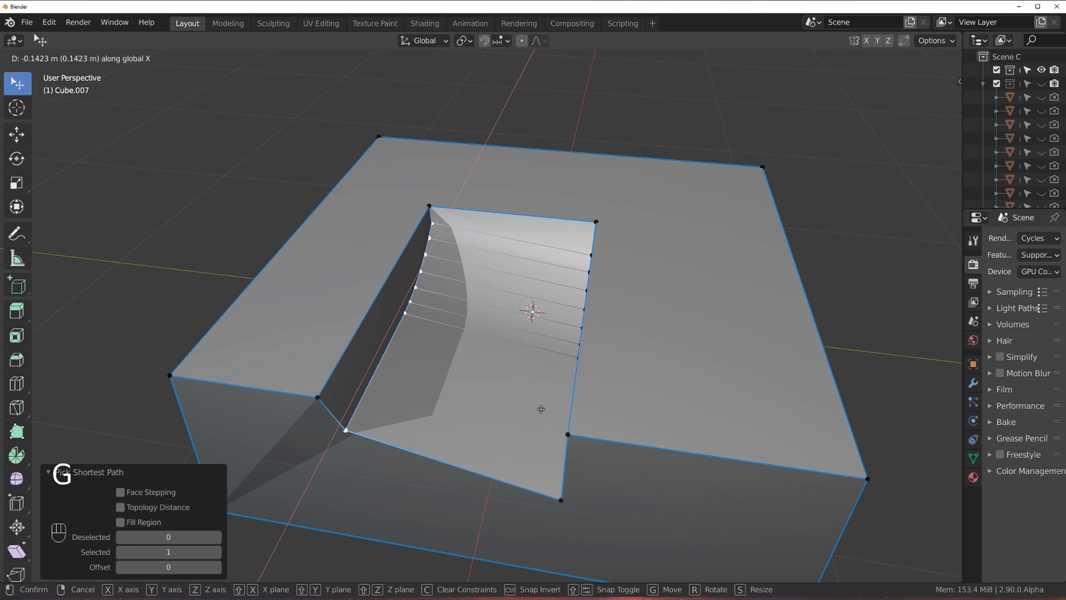
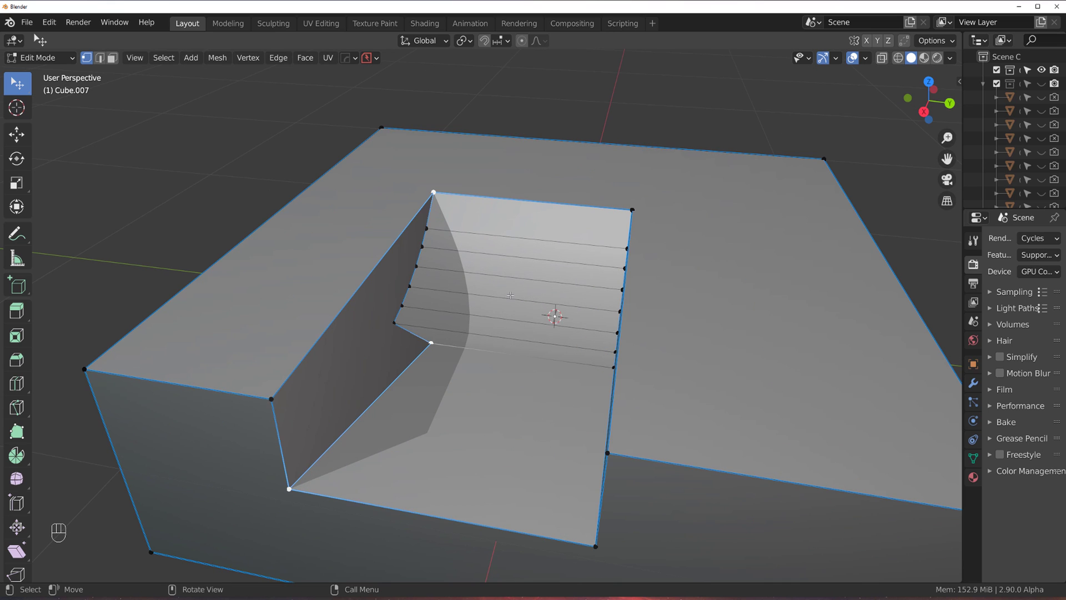
pyautogui.press('y')
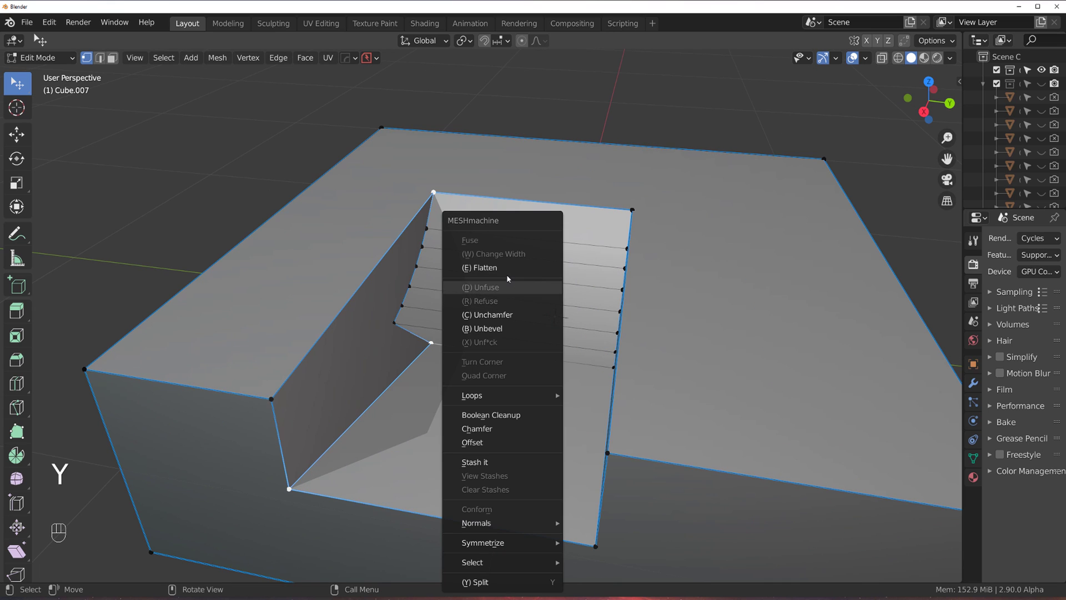
pyautogui.moveTo(478, 299); pyautogui.dragTo(459, 190)
pyautogui.press('Tab')
pyautogui.click(460, 302)
pyautogui.press('alt+x')
# Undo a stray edit, delete the troughed block and bring up the Add > Mesh list
pyautogui.click(411, 331)
pyautogui.moveTo(653, 289); pyautogui.dragTo(582, 262)
pyautogui.moveTo(554, 262); pyautogui.dragTo(556, 325)
pyautogui.press('ctrl+z')
pyautogui.moveTo(547, 320); pyautogui.dragTo(530, 318)
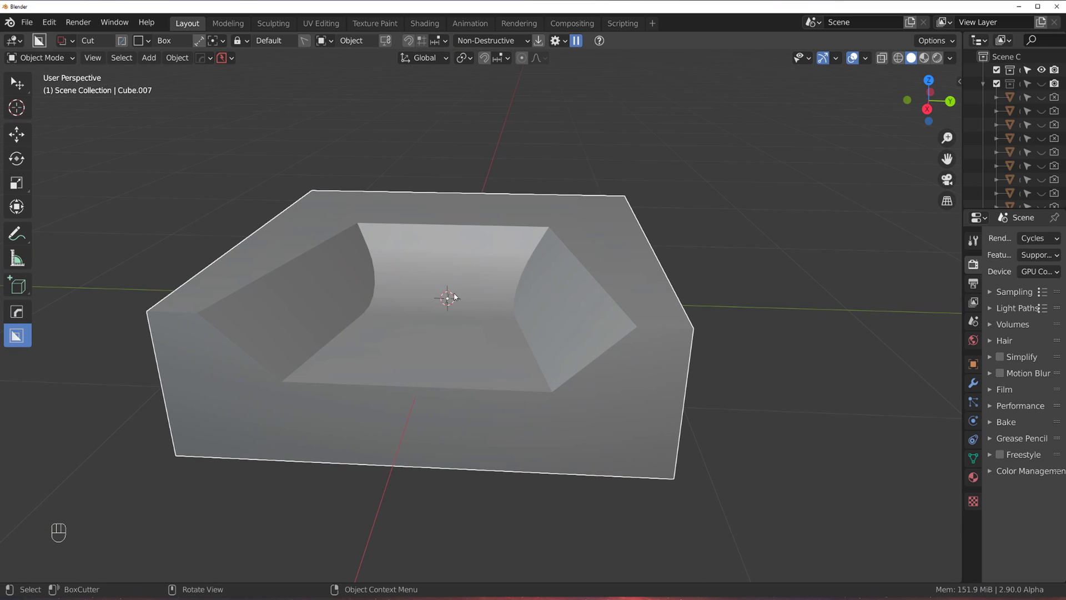
pyautogui.press('Tab')
pyautogui.press('x')
pyautogui.press('shift+a')
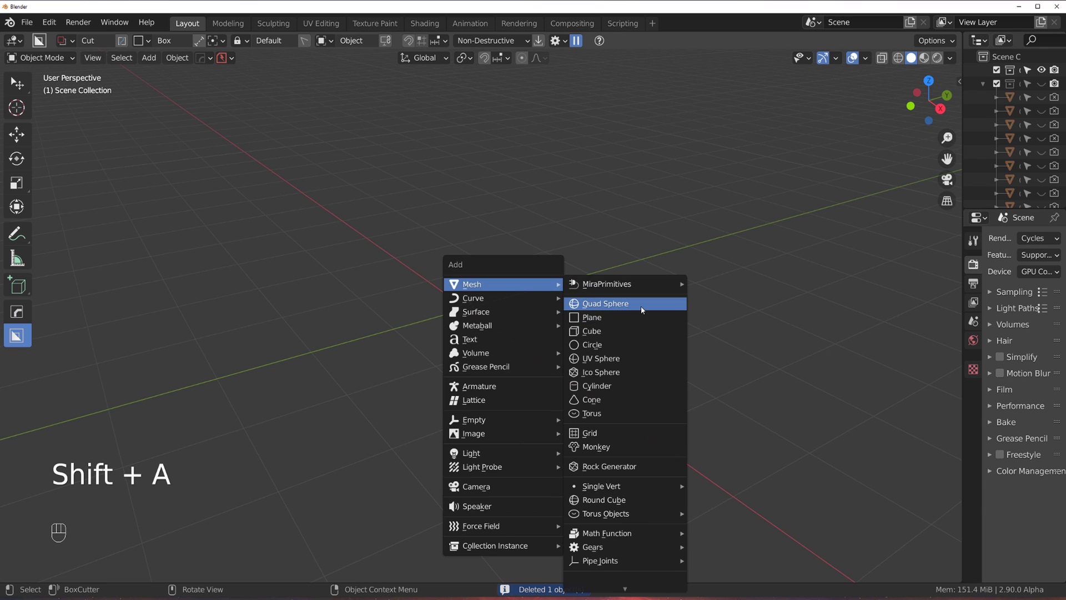
# Add a Quad Sphere and frame it in the viewport
pyautogui.rightClick(541, 279)
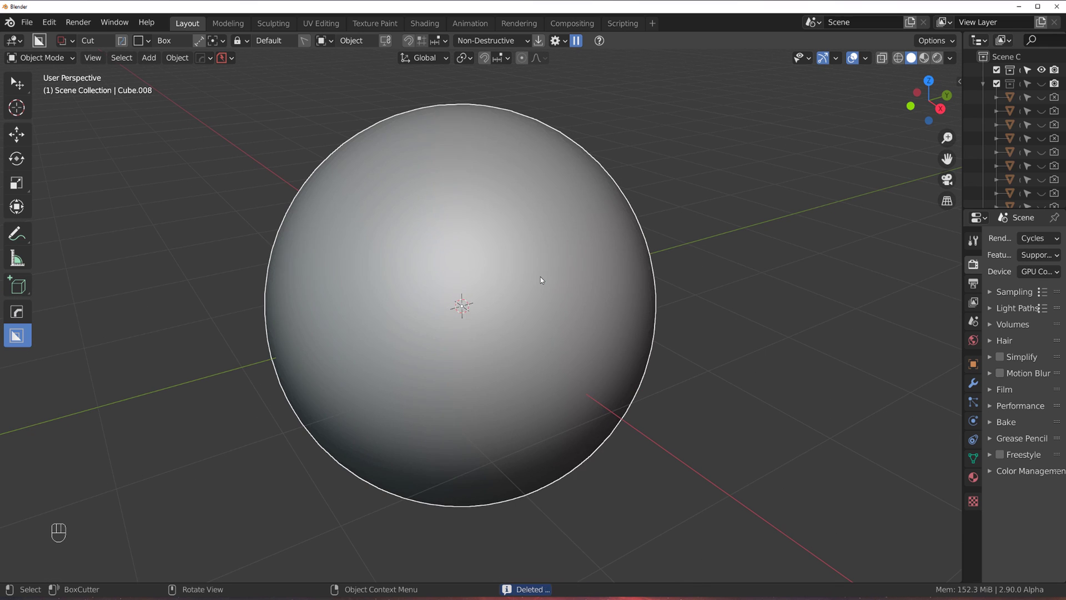
pyautogui.moveTo(531, 325); pyautogui.dragTo(505, 275)
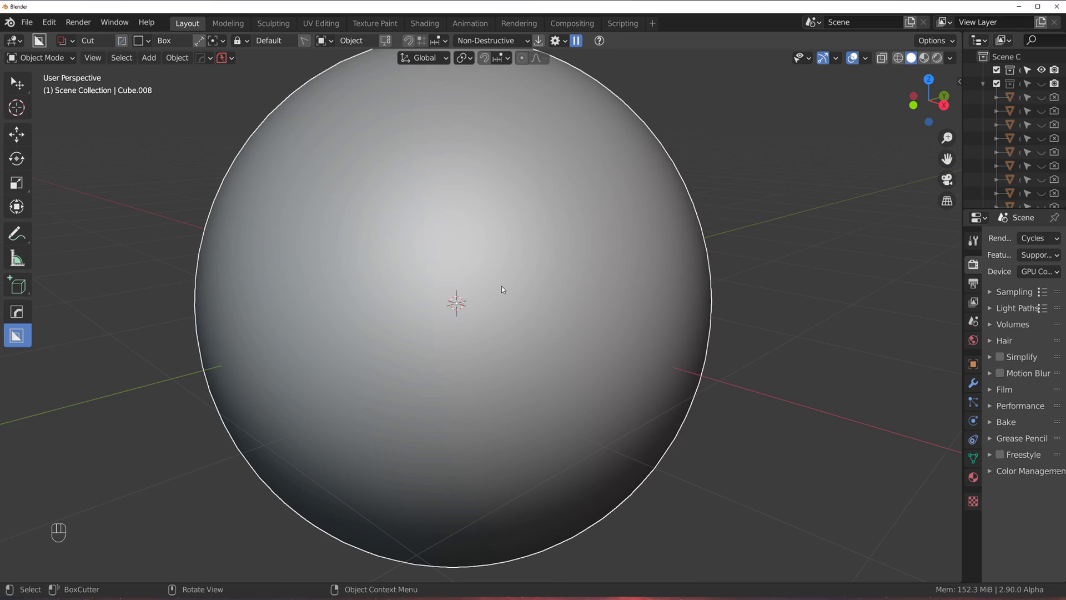
pyautogui.press('shift+v')
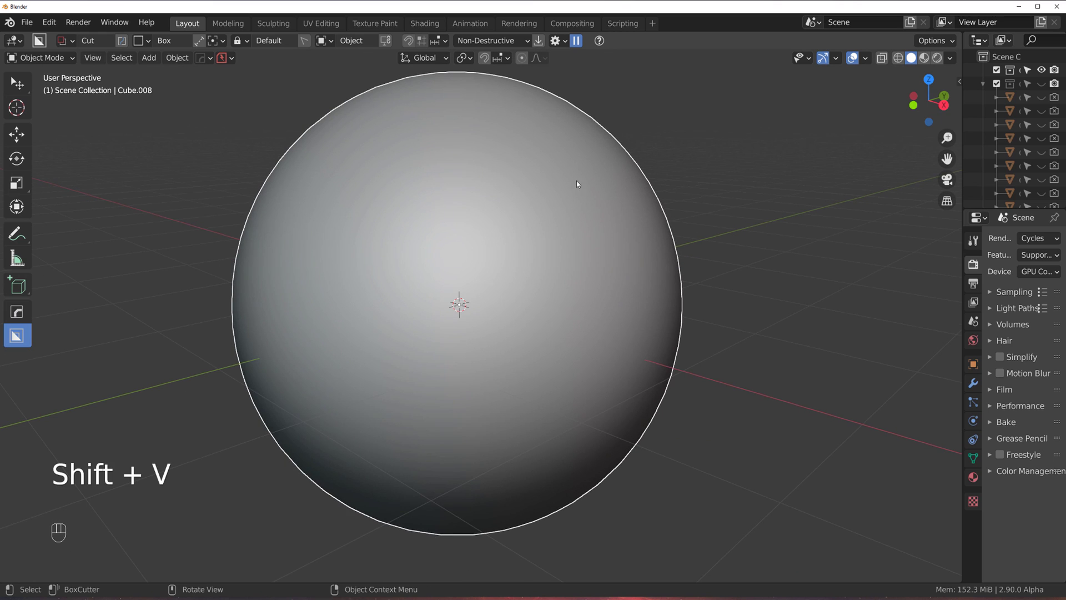
pyautogui.moveTo(591, 216); pyautogui.dragTo(564, 235)
# Cut round holes through the sphere with BoxCutter's Circle shape
pyautogui.press('d')
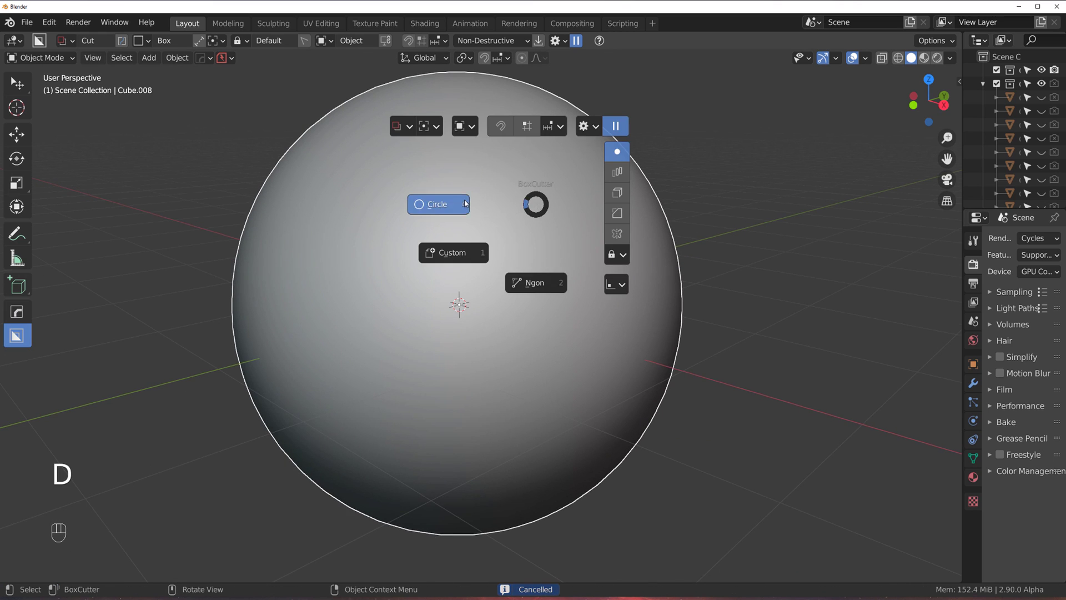
pyautogui.moveTo(584, 226); pyautogui.dragTo(500, 276)
pyautogui.moveTo(527, 260); pyautogui.dragTo(465, 255)
pyautogui.middleClick(457, 294)
pyautogui.click(526, 307)
pyautogui.click(542, 295)
# Apply the sphere's boolean modifiers through the MESHmachine menu and unhide the cylinder cutters around it
pyautogui.press('q')
pyautogui.press('Tab')
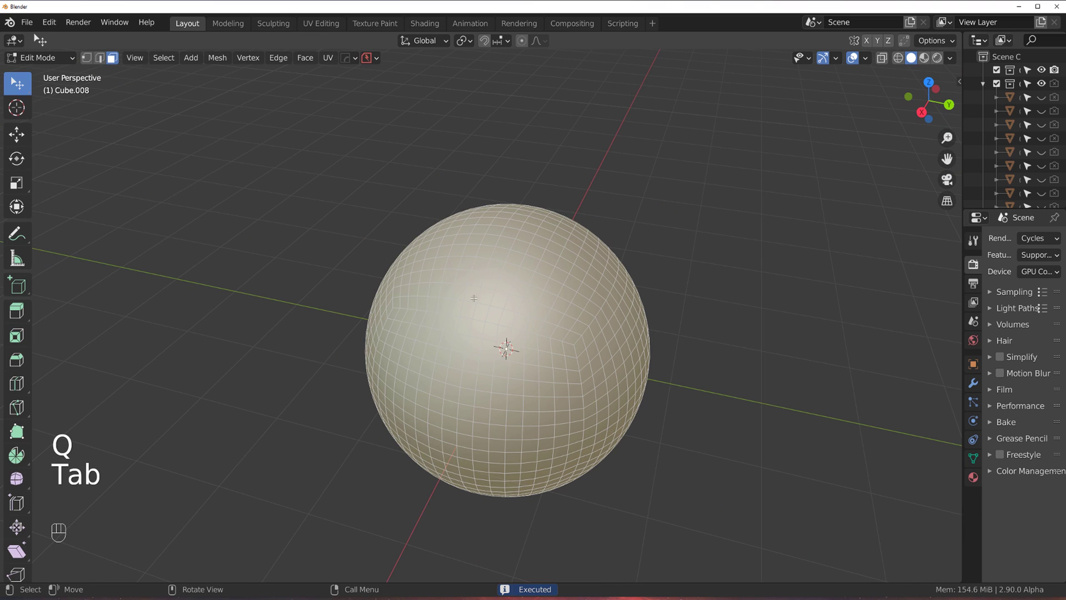
pyautogui.press('y')
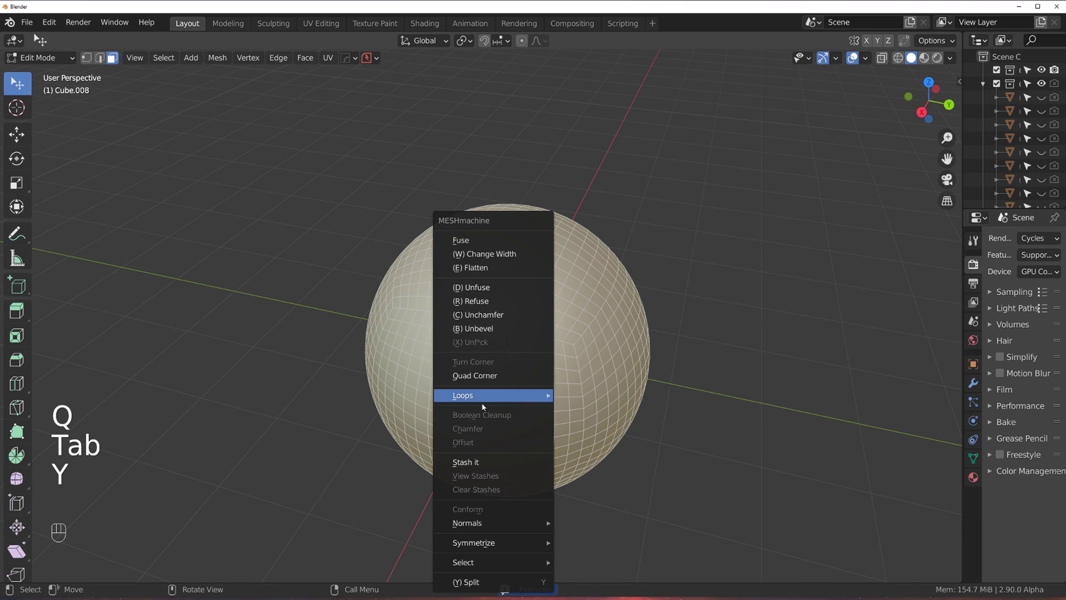
pyautogui.click(509, 486)
pyautogui.press('Tab')
pyautogui.click(526, 290)
pyautogui.press('q')
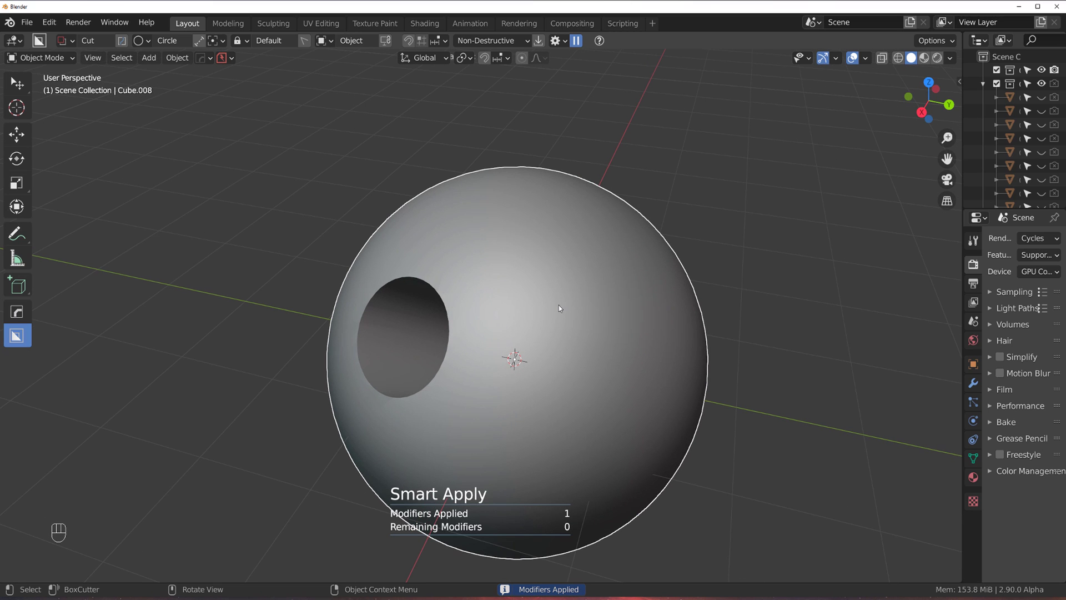
pyautogui.press('alt+h')
pyautogui.click(402, 290)
pyautogui.click(583, 245)
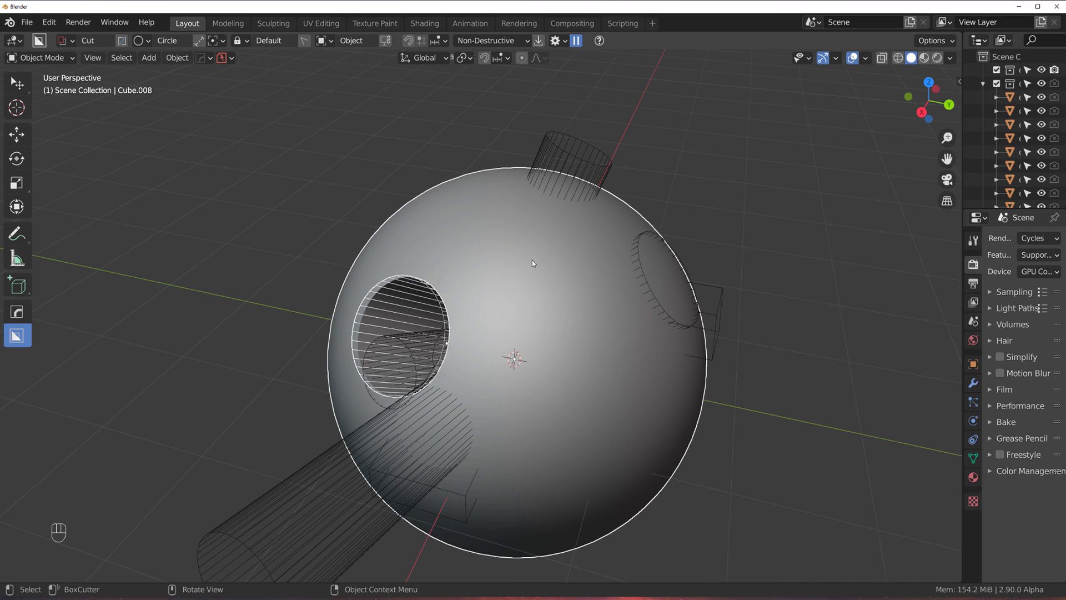
pyautogui.press('y')
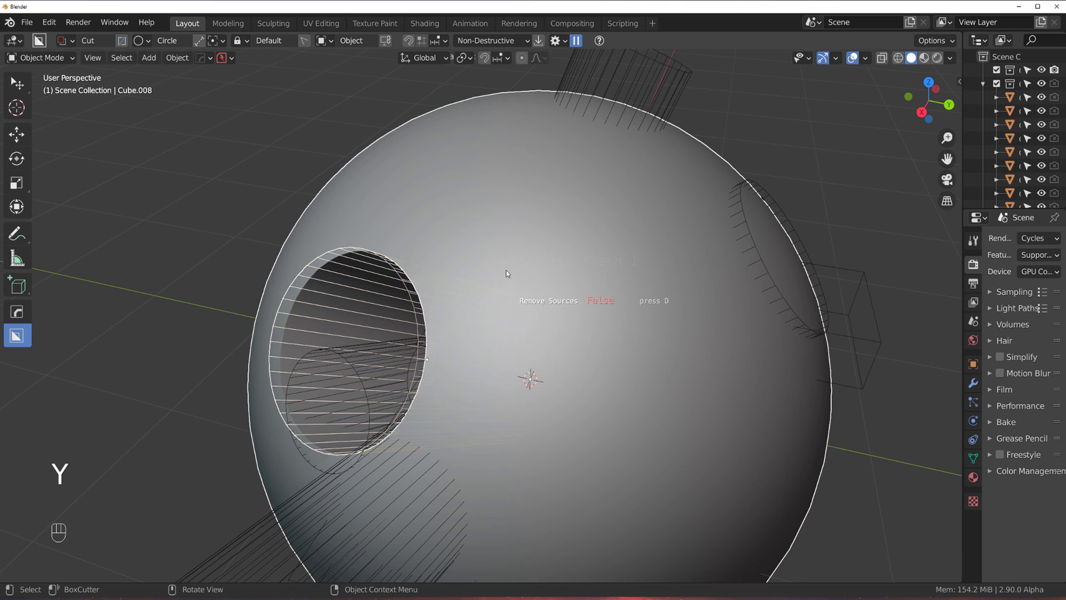
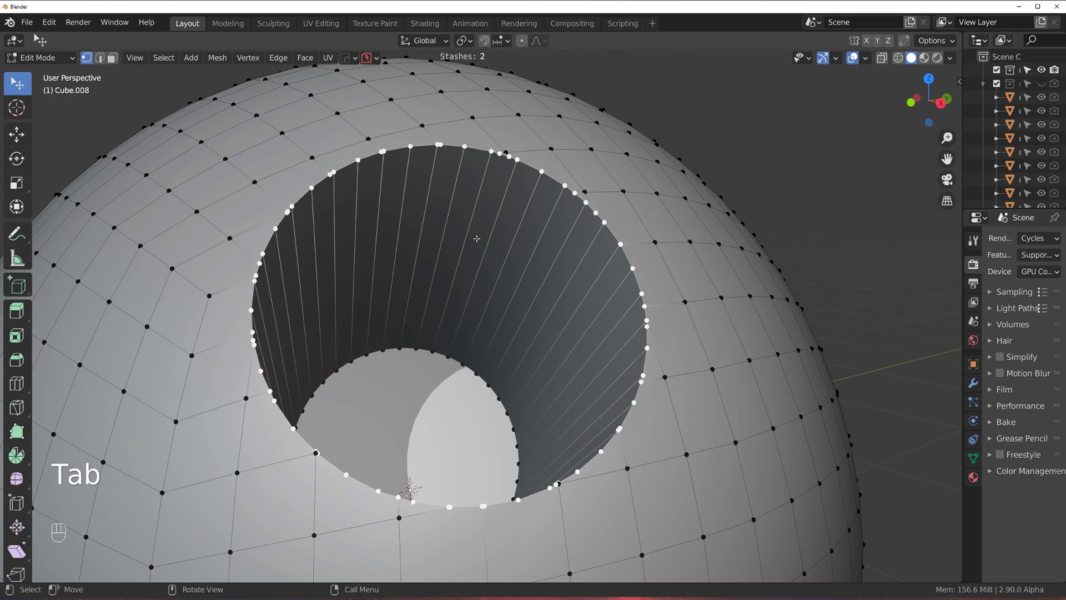
# Add a MESHmachine Offset knife-cut edge ring along the rim of the sphere's boolean hole
pyautogui.press('y')
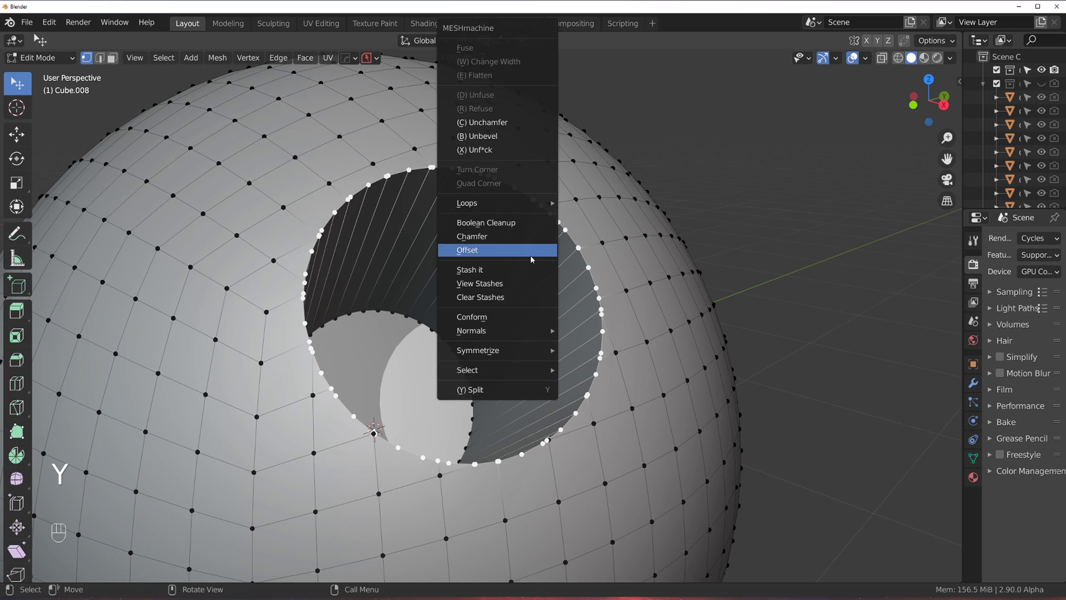
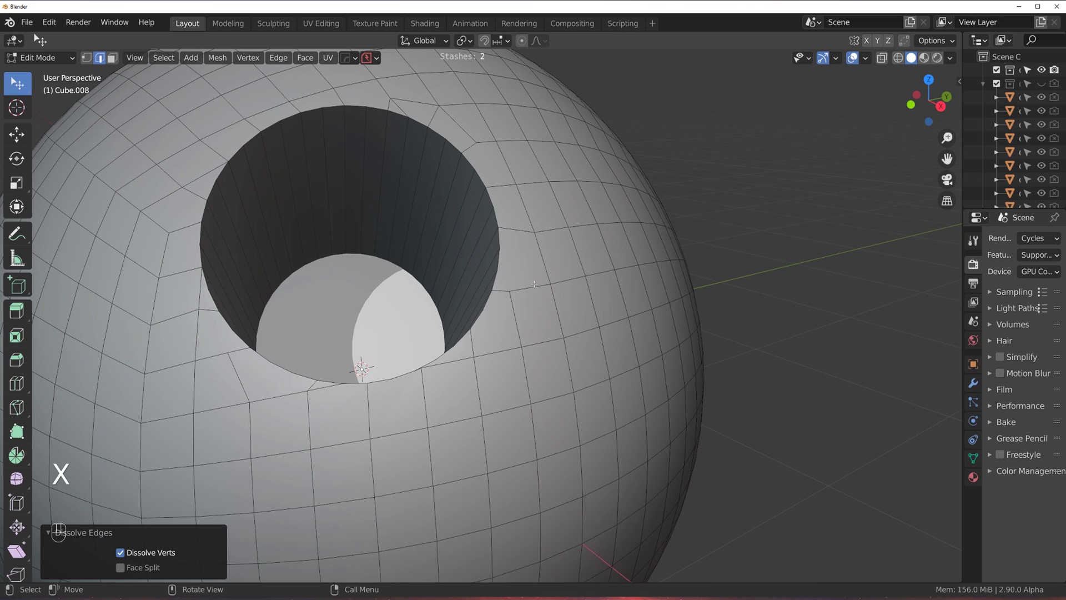
pyautogui.press('k')
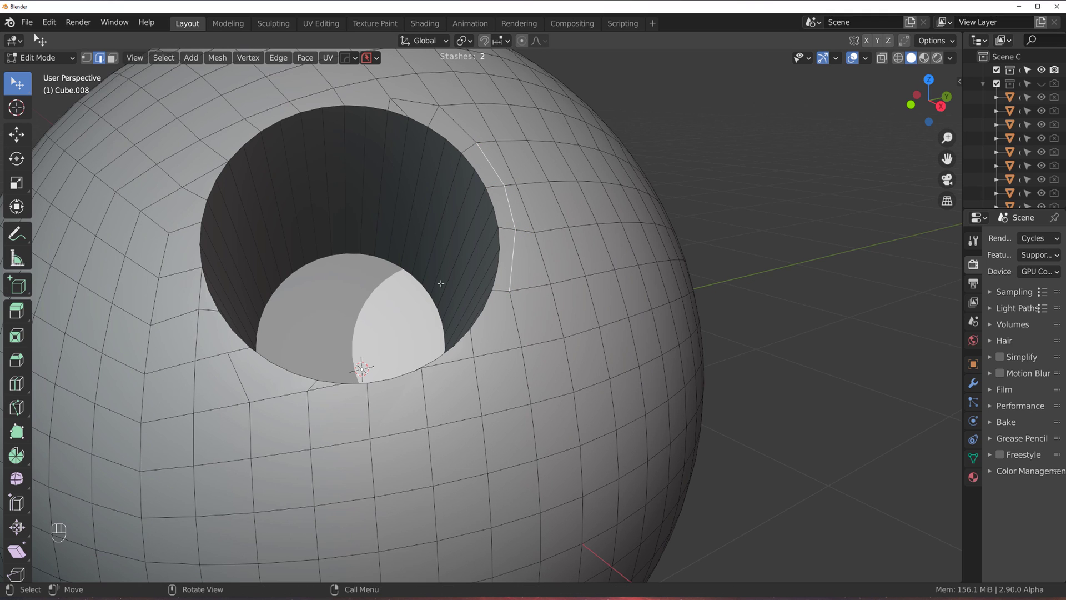
pyautogui.press('Tab')
pyautogui.press('Tab')
pyautogui.click(324, 384)
pyautogui.press('x')
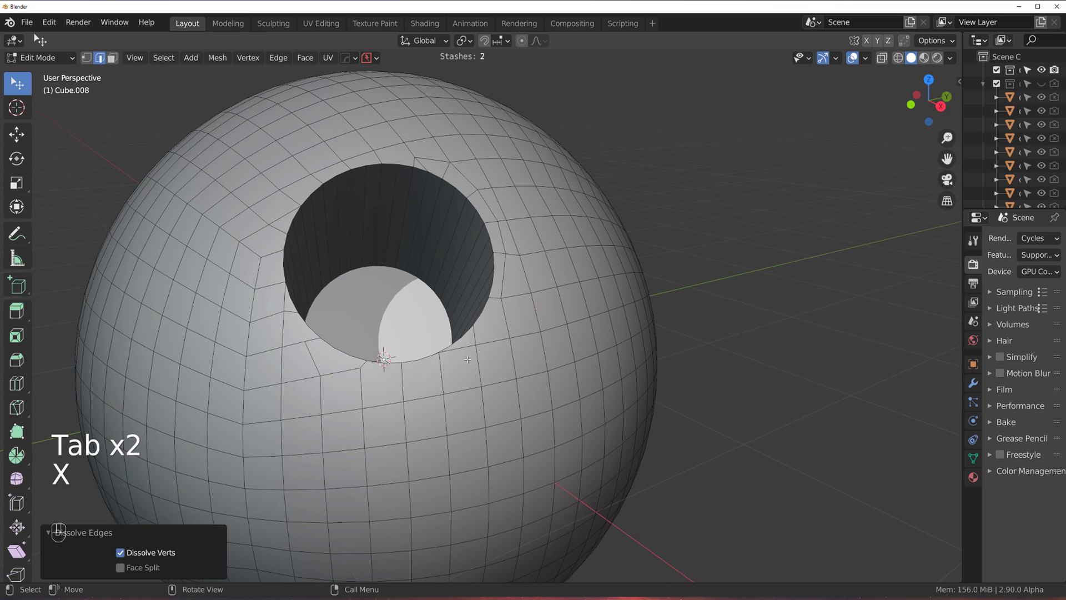
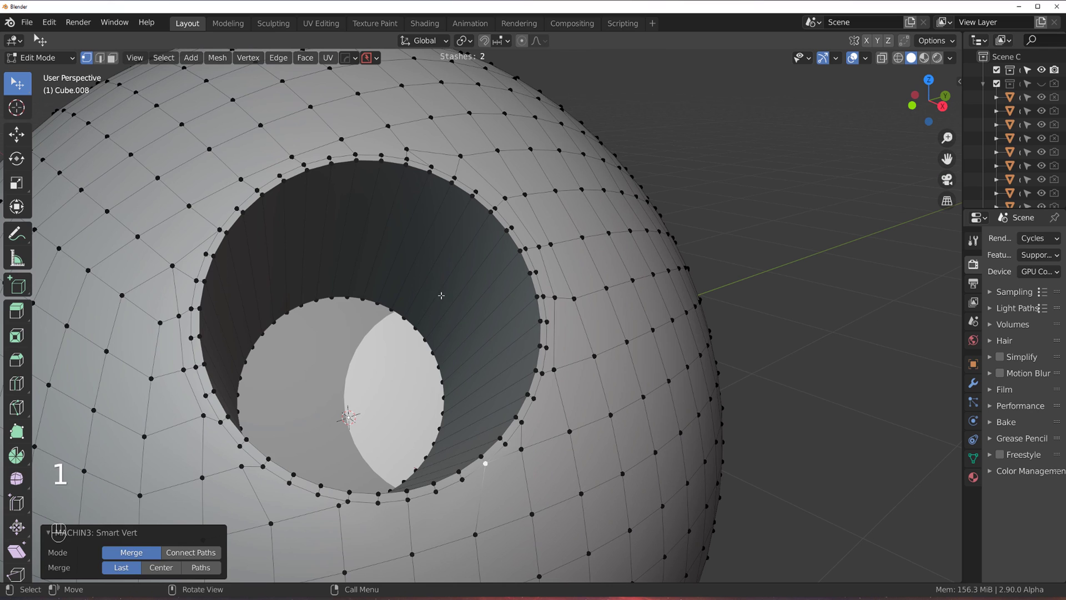
# Bevel the hole's rim loop into a thin rounded band and grow the face selection around it three times
pyautogui.press('Tab')
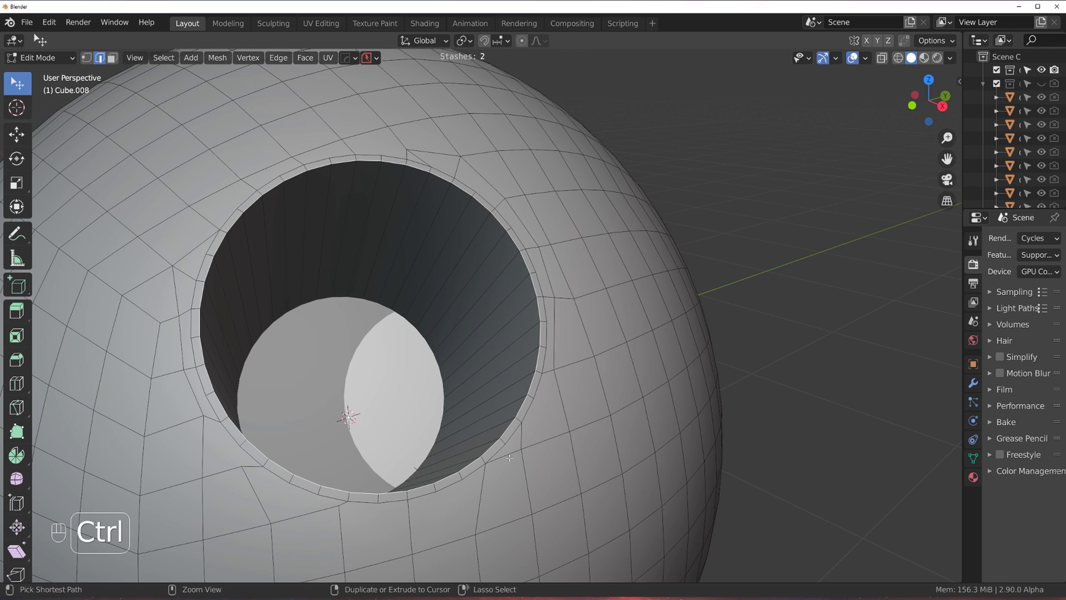
pyautogui.press('ctrl+b')
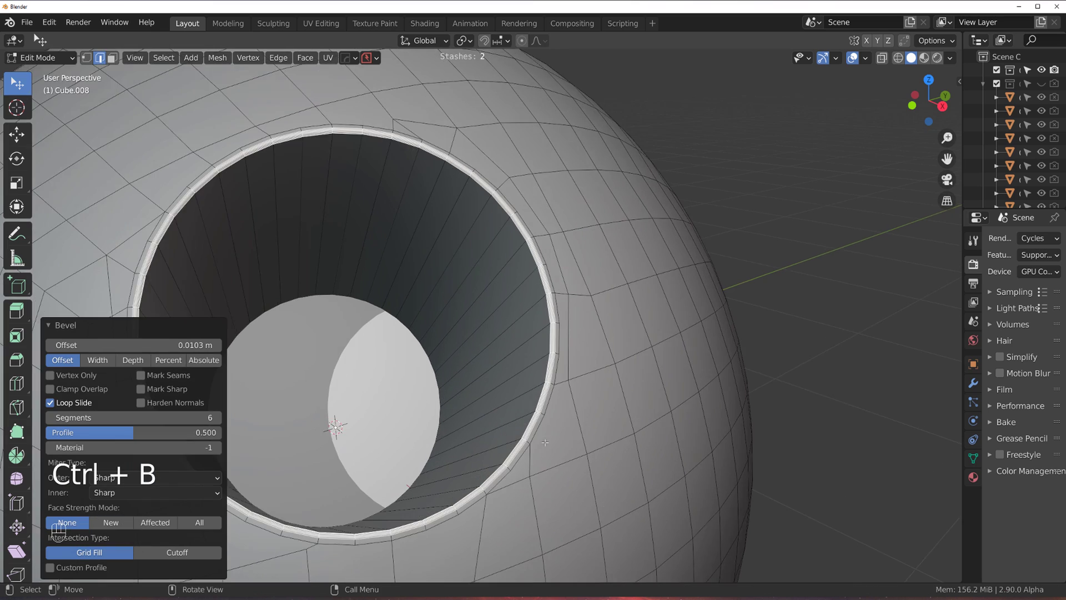
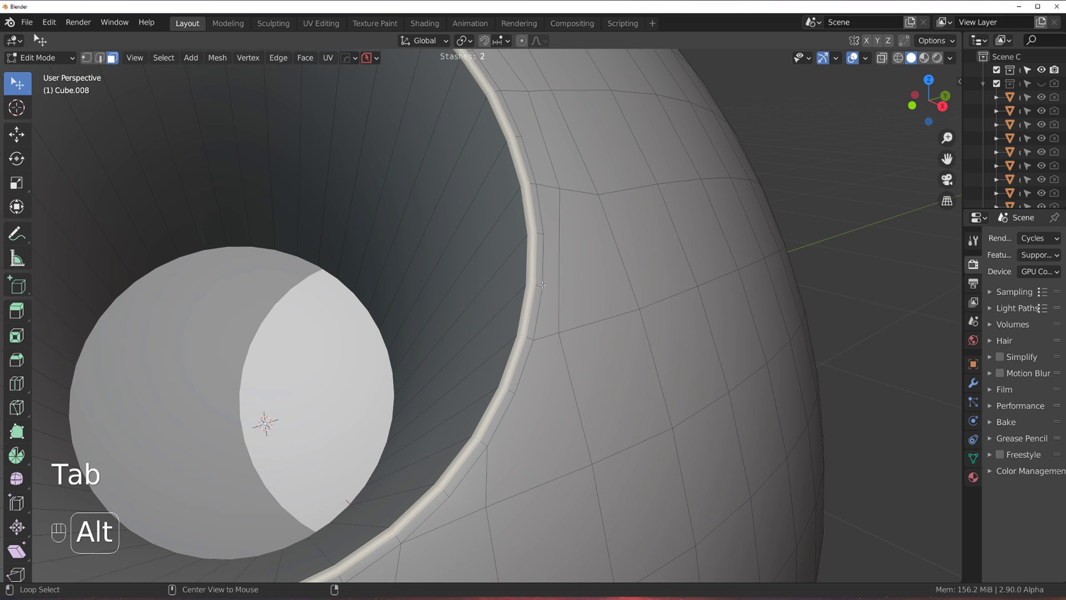
pyautogui.press('ctrl+KP_Add')
pyautogui.press('ctrl+KP_Add')
pyautogui.press('ctrl+KP_Add')
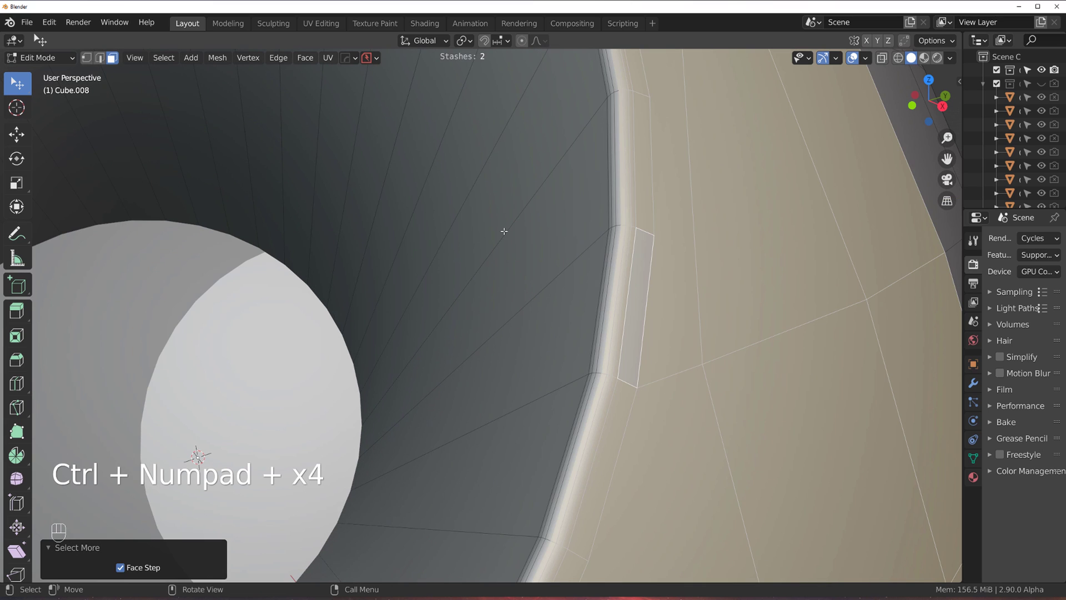
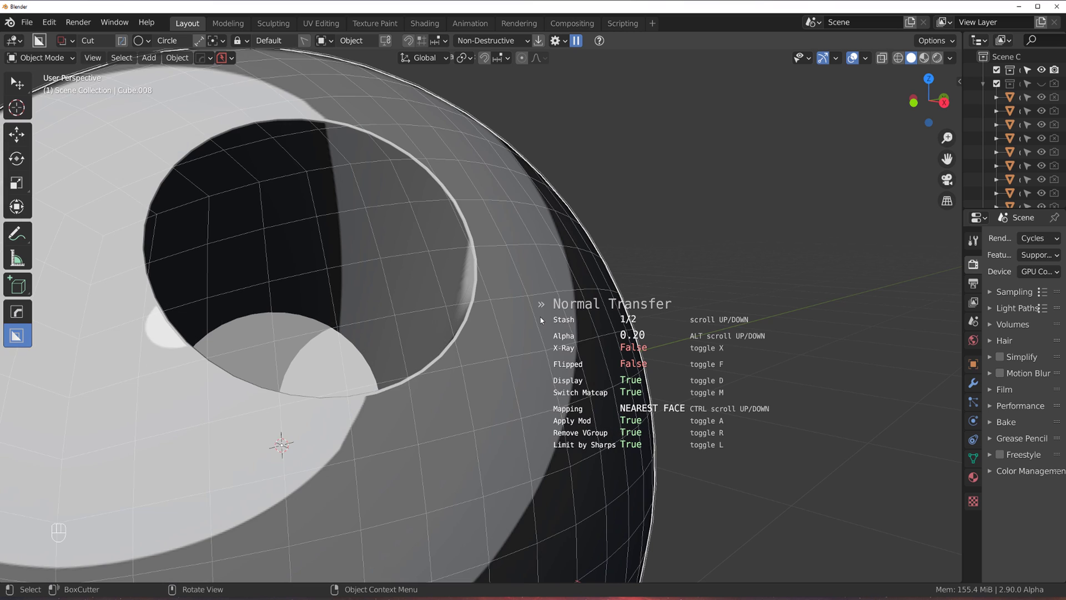
# Confirm the Normal Transfer and compare the sphere's shading under a matcap and regular solid mode
pyautogui.press('Tab')
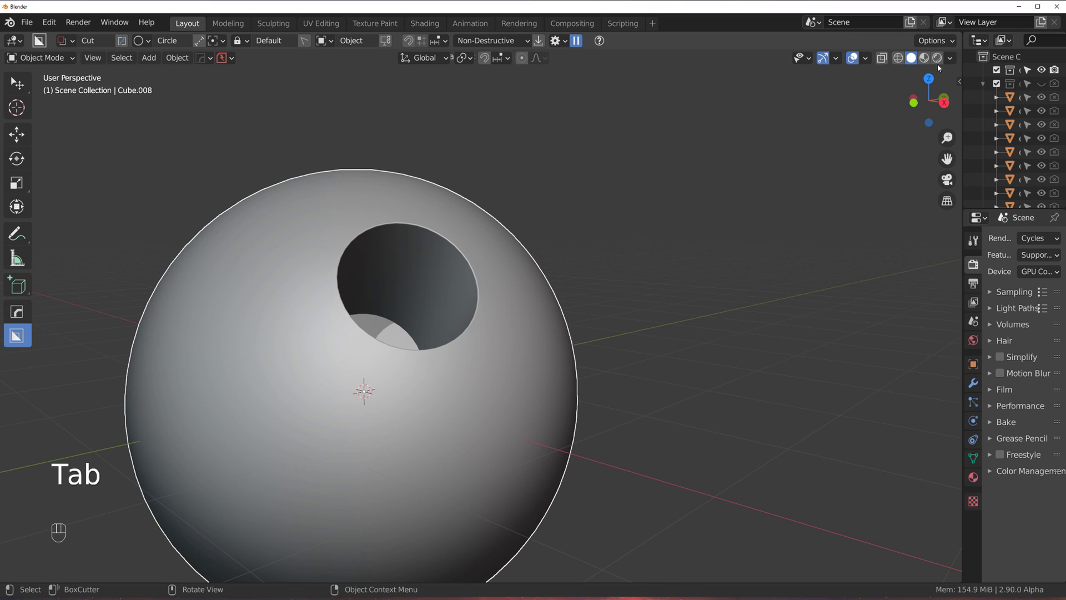
pyautogui.moveTo(949, 58); pyautogui.dragTo(704, 159)
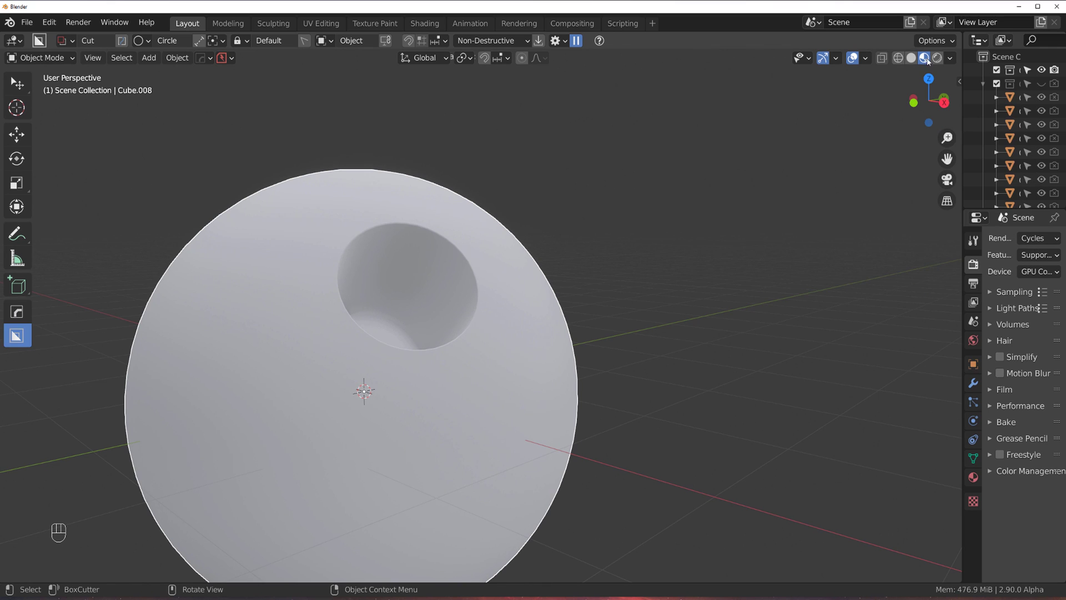
pyautogui.click(915, 57)
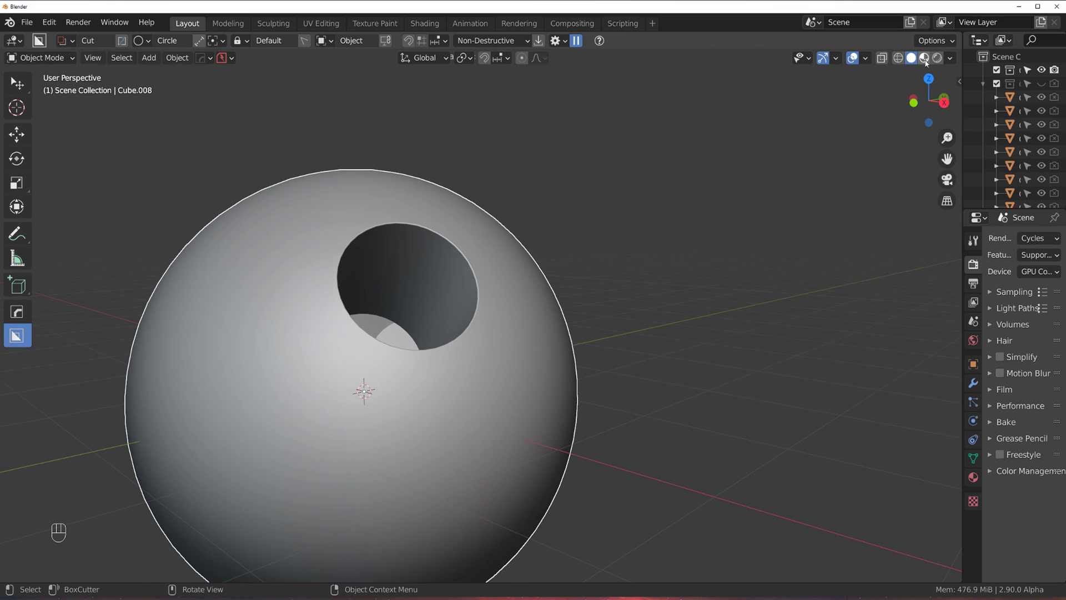
# Orbit around the holed sphere to inspect the smooth rim shading from several angles
pyautogui.moveTo(950, 77); pyautogui.dragTo(457, 320)
pyautogui.moveTo(465, 339); pyautogui.dragTo(452, 318)
pyautogui.moveTo(452, 319); pyautogui.dragTo(461, 317)
pyautogui.moveTo(461, 316); pyautogui.dragTo(517, 296)
pyautogui.moveTo(524, 279); pyautogui.dragTo(497, 270)
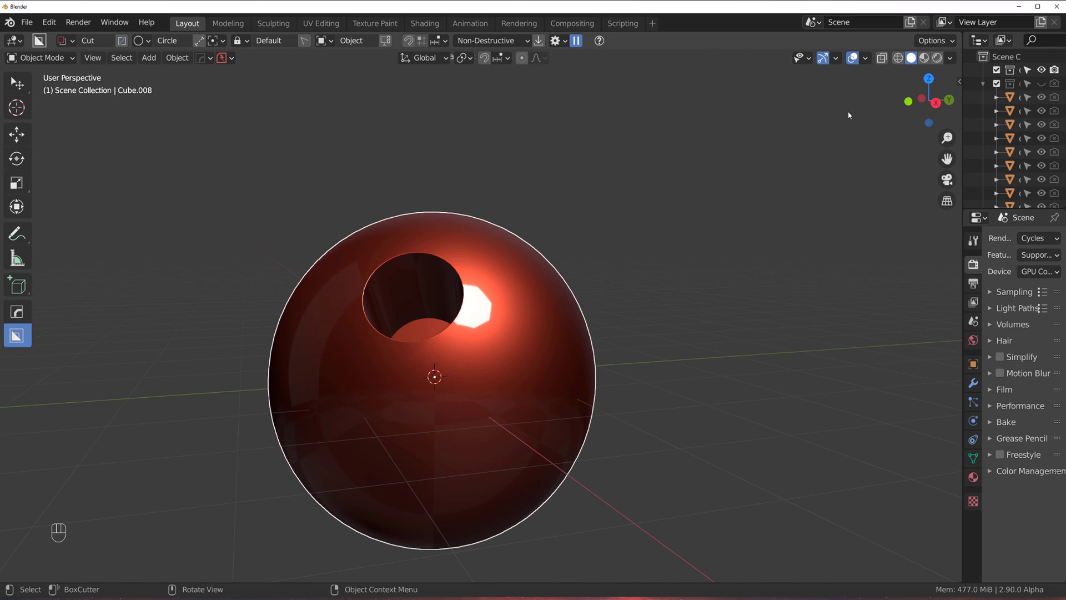
pyautogui.click(485, 280)
# Delete the finished sphere and bring up the Add > Mesh list for a new cube
pyautogui.press('x')
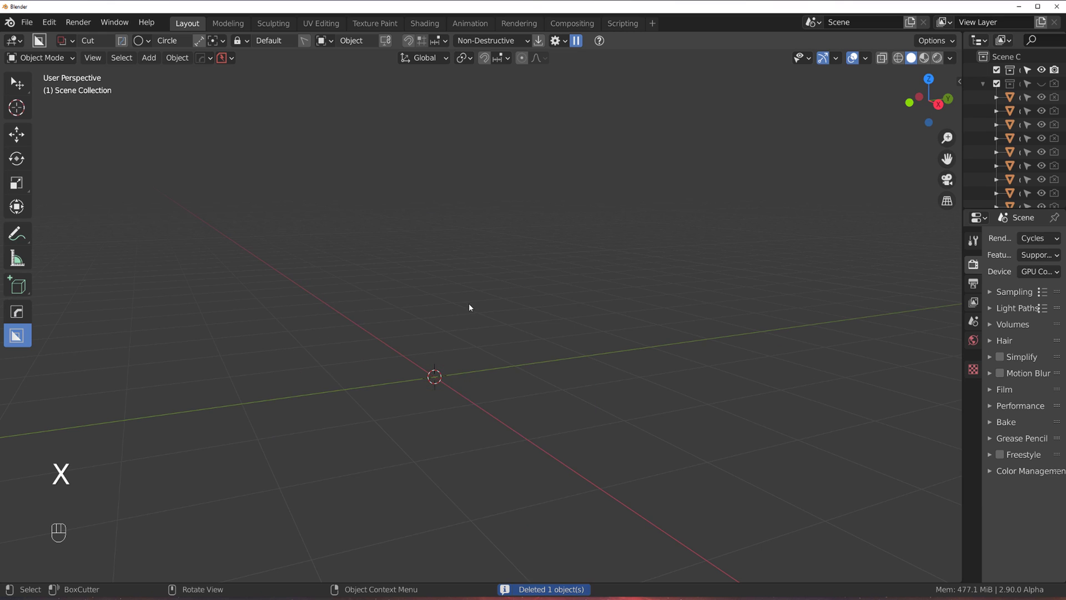
pyautogui.press('shift+a')
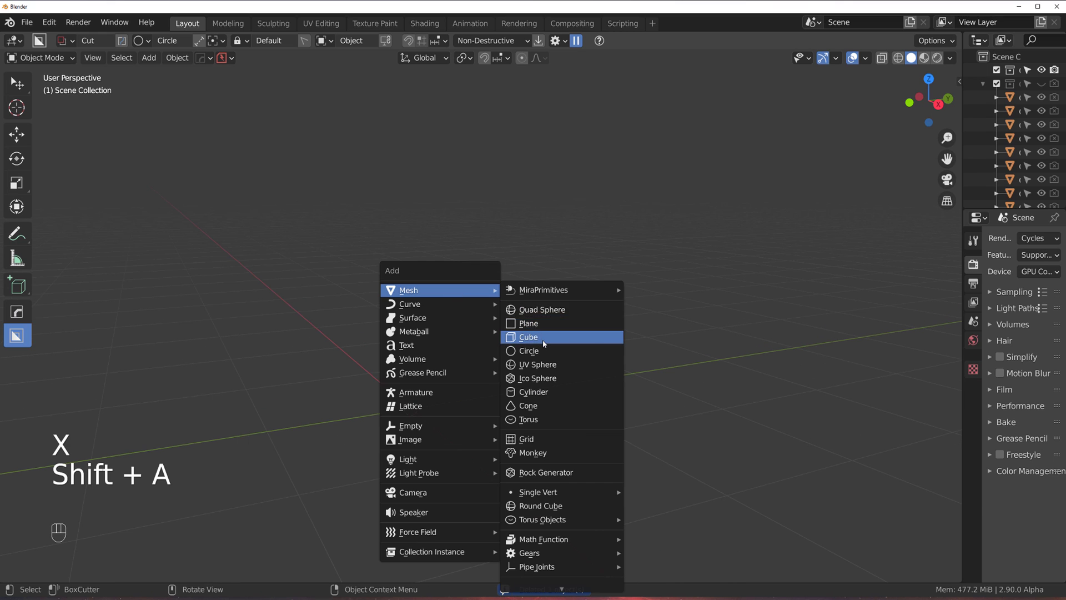
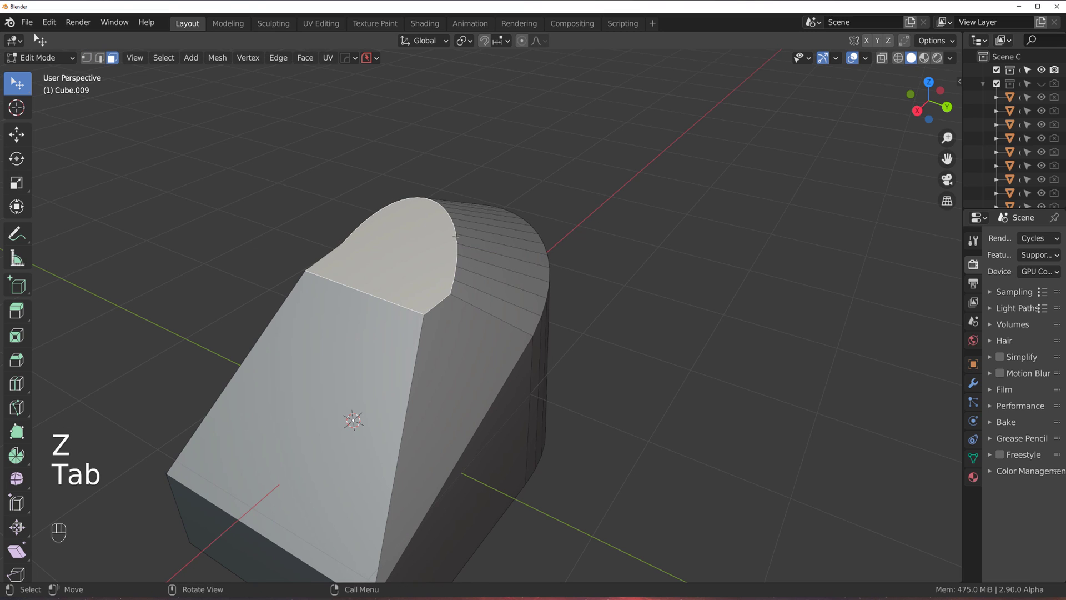
# Scale the block and flatten its uneven top face with MESHmachine Flatten
pyautogui.press('s')
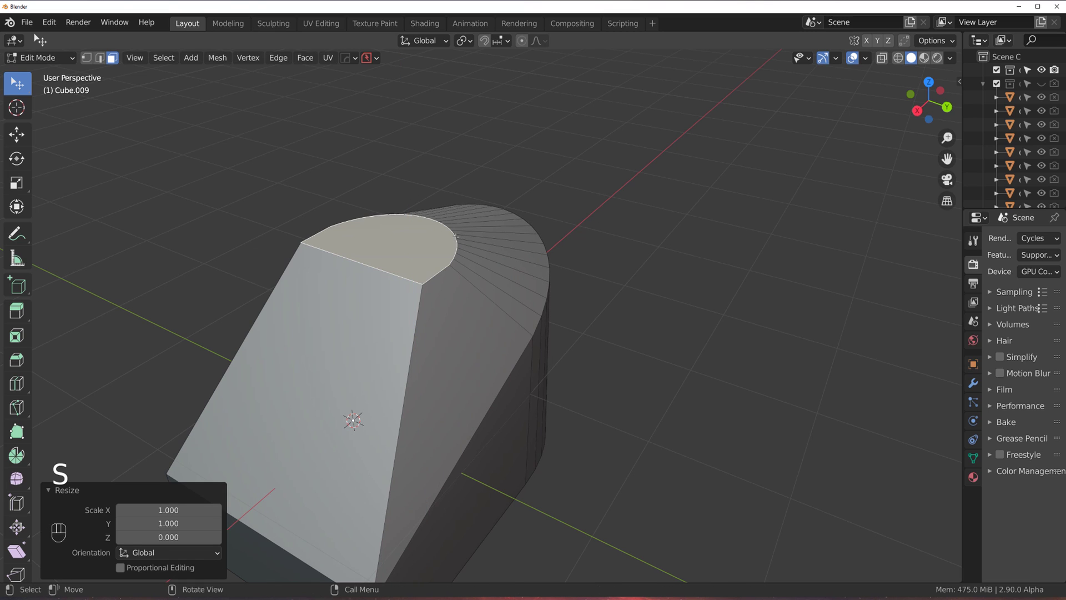
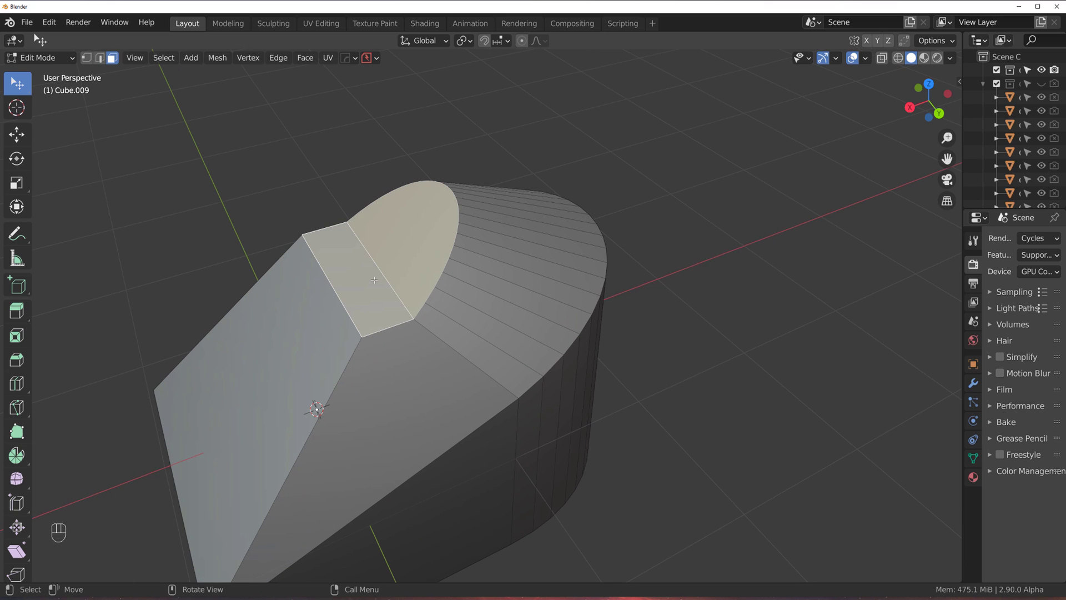
pyautogui.press('y')
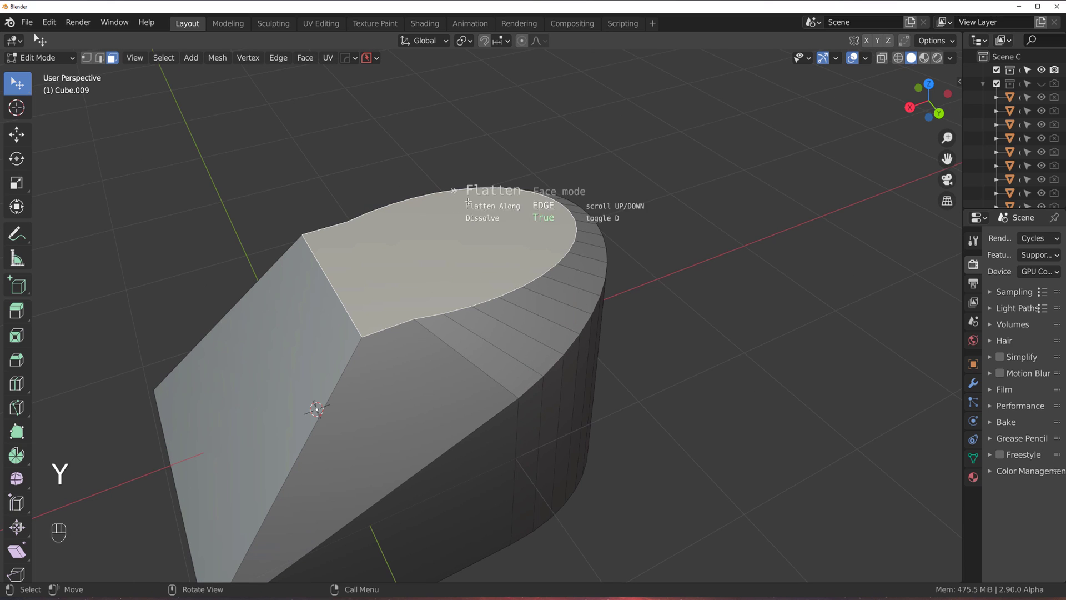
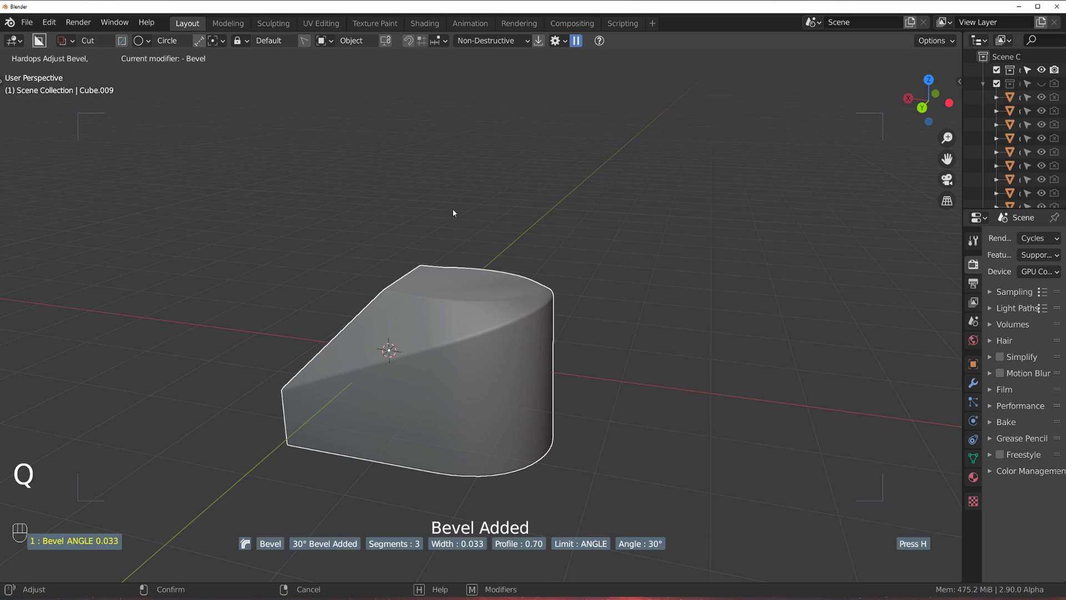
# Add a HardOps Weighted Normal modifier to the block via the Q menu and inspect the shading
pyautogui.press('q')
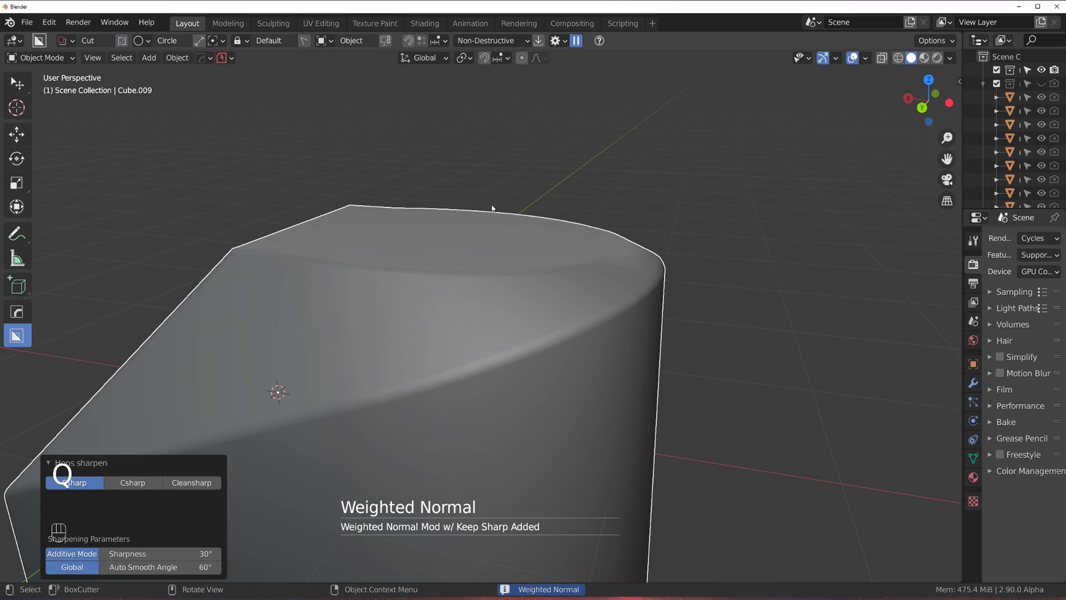
pyautogui.middleClick(465, 260)
pyautogui.moveTo(469, 373); pyautogui.dragTo(488, 329)
pyautogui.middleClick(556, 272)
pyautogui.middleClick(538, 309)
pyautogui.moveTo(520, 273); pyautogui.dragTo(513, 229)
# Select the top outline edges in Edit Mode and mark them sharp
pyautogui.press('Tab')
pyautogui.press('Tab')
pyautogui.press('q')
pyautogui.press('Tab')
pyautogui.press('Tab')
pyautogui.press('Tab')
pyautogui.click(493, 341)
pyautogui.click(496, 335)
pyautogui.click(500, 338)
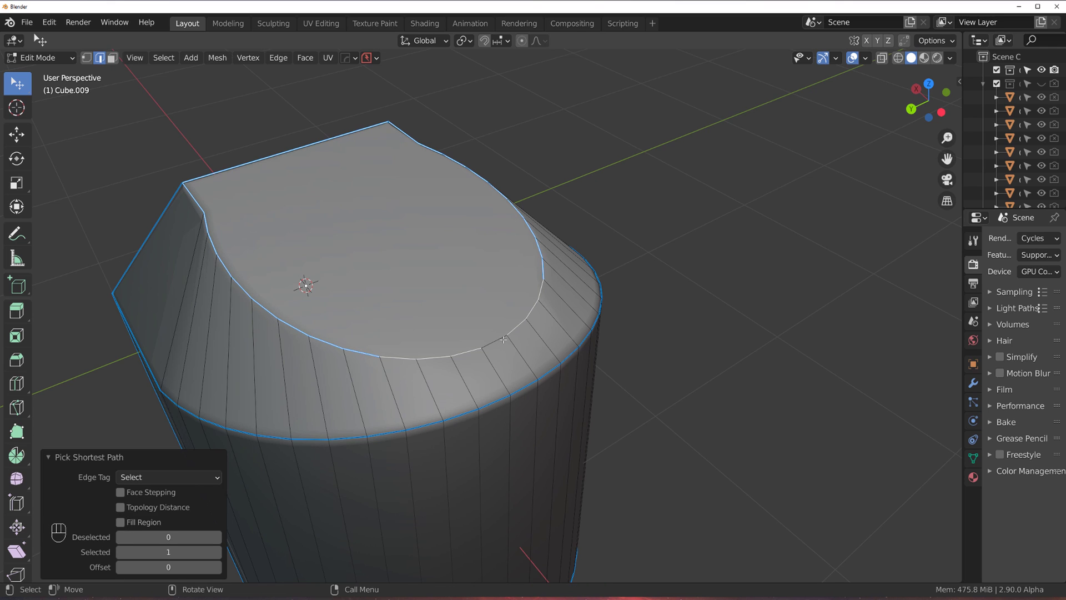
pyautogui.click(503, 335)
pyautogui.press('q')
pyautogui.press('q')
pyautogui.press('Tab')
# Set the Bevel modifier's limit method in the HOps Helper (Ctrl+`)
pyautogui.press('ctrl+`')
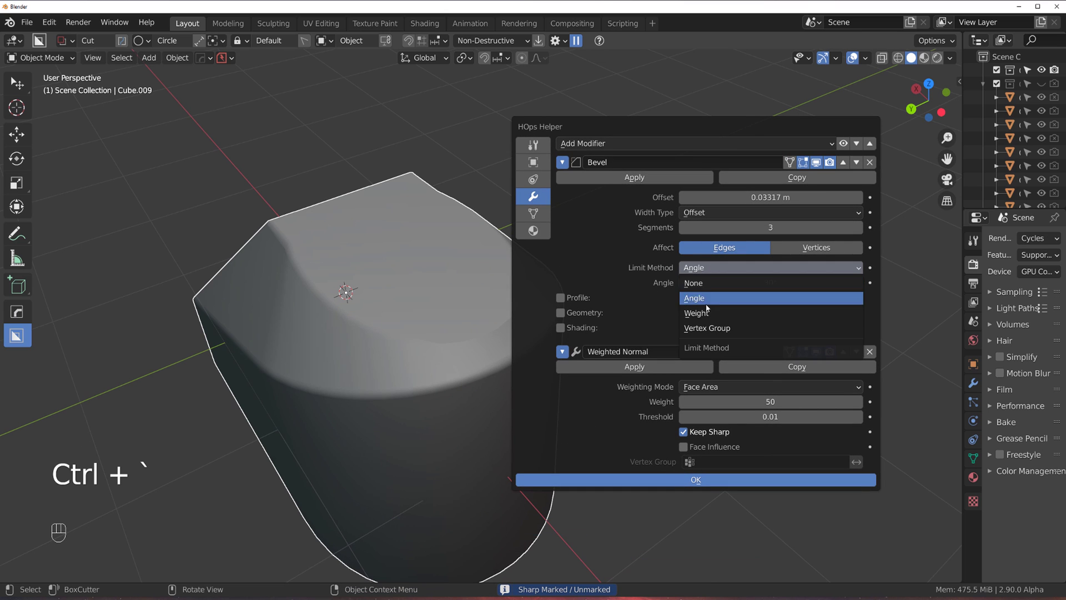
pyautogui.moveTo(473, 333); pyautogui.dragTo(523, 338)
pyautogui.moveTo(523, 338); pyautogui.dragTo(533, 305)
pyautogui.moveTo(533, 304); pyautogui.dragTo(549, 299)
pyautogui.click(519, 276)
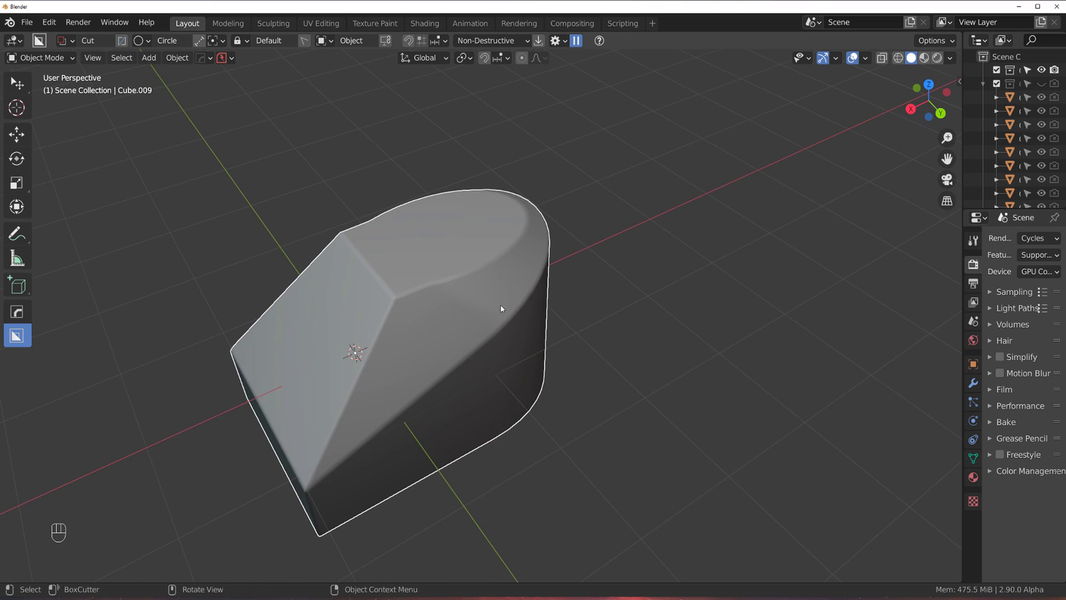
pyautogui.click(505, 298)
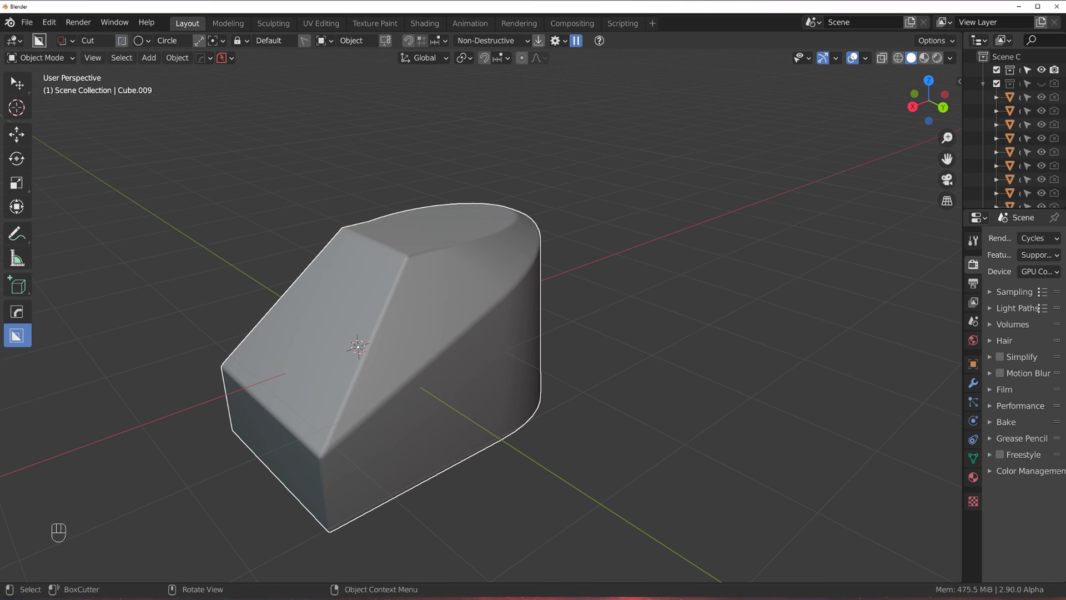